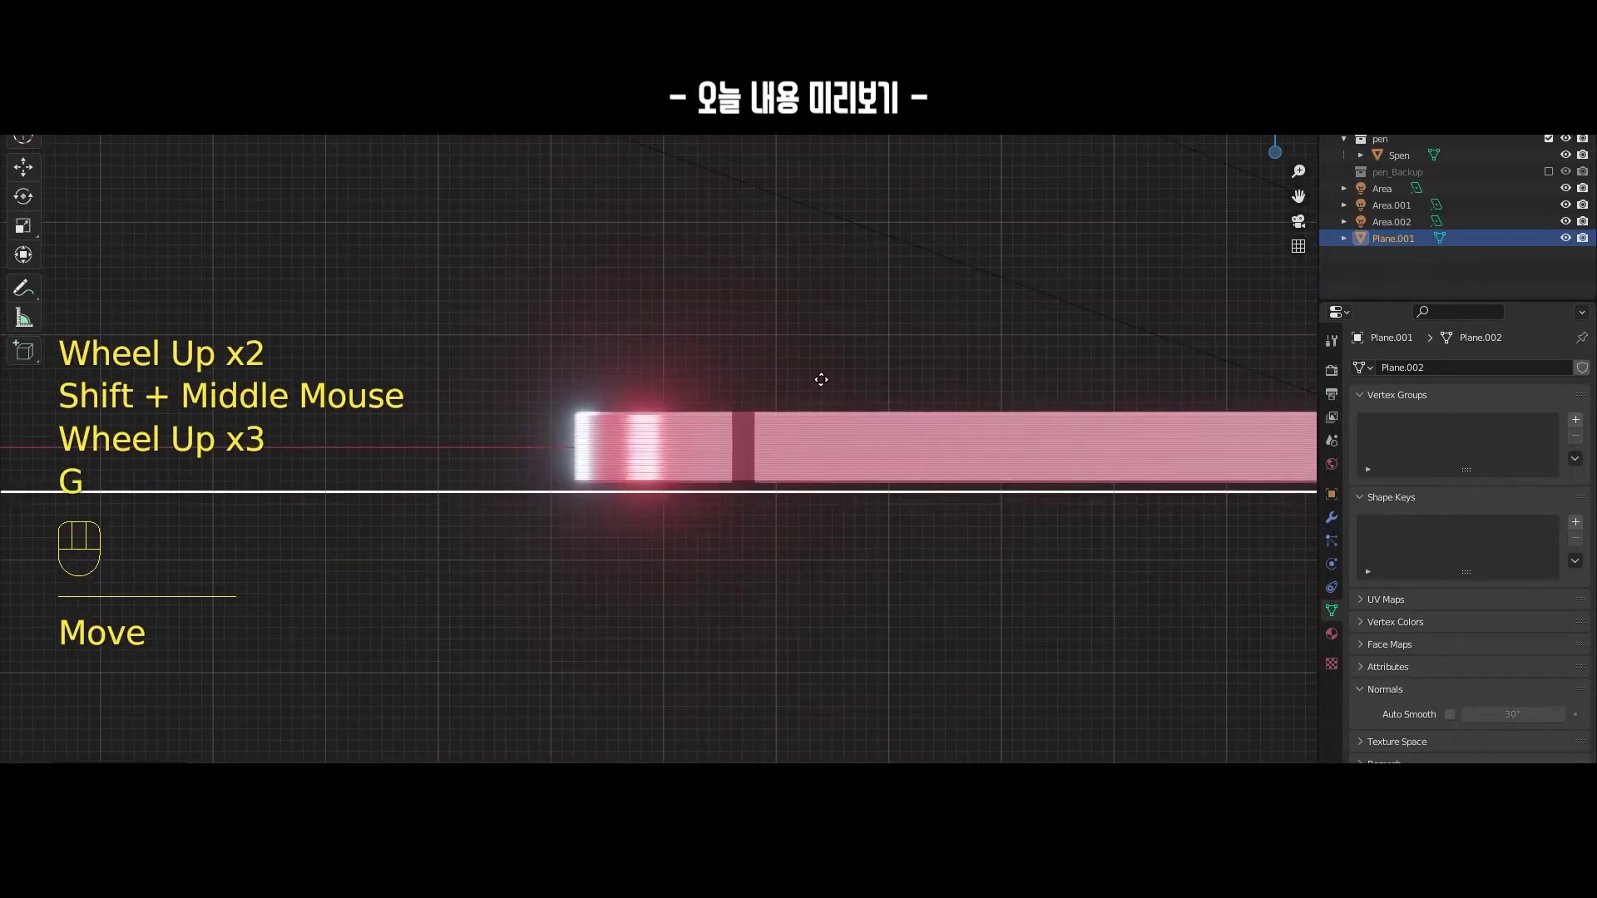
- From the top view of the tablet, bring up the Add menu's Light list (Point, Sun, Spot, Area)
{"action": "scroll", "scroll_direction": "down", "scroll_amount": 3}
{"action": "left_click_drag", "start_coordinate": [817, 542], "coordinate": [809, 579]}
{"action": "scroll", "scroll_direction": "down", "scroll_amount": 3}
{"action": "key", "text": "`"}
{"action": "scroll", "scroll_direction": "down", "scroll_amount": 3}
{"action": "middle_click", "coordinate": [671, 500]}
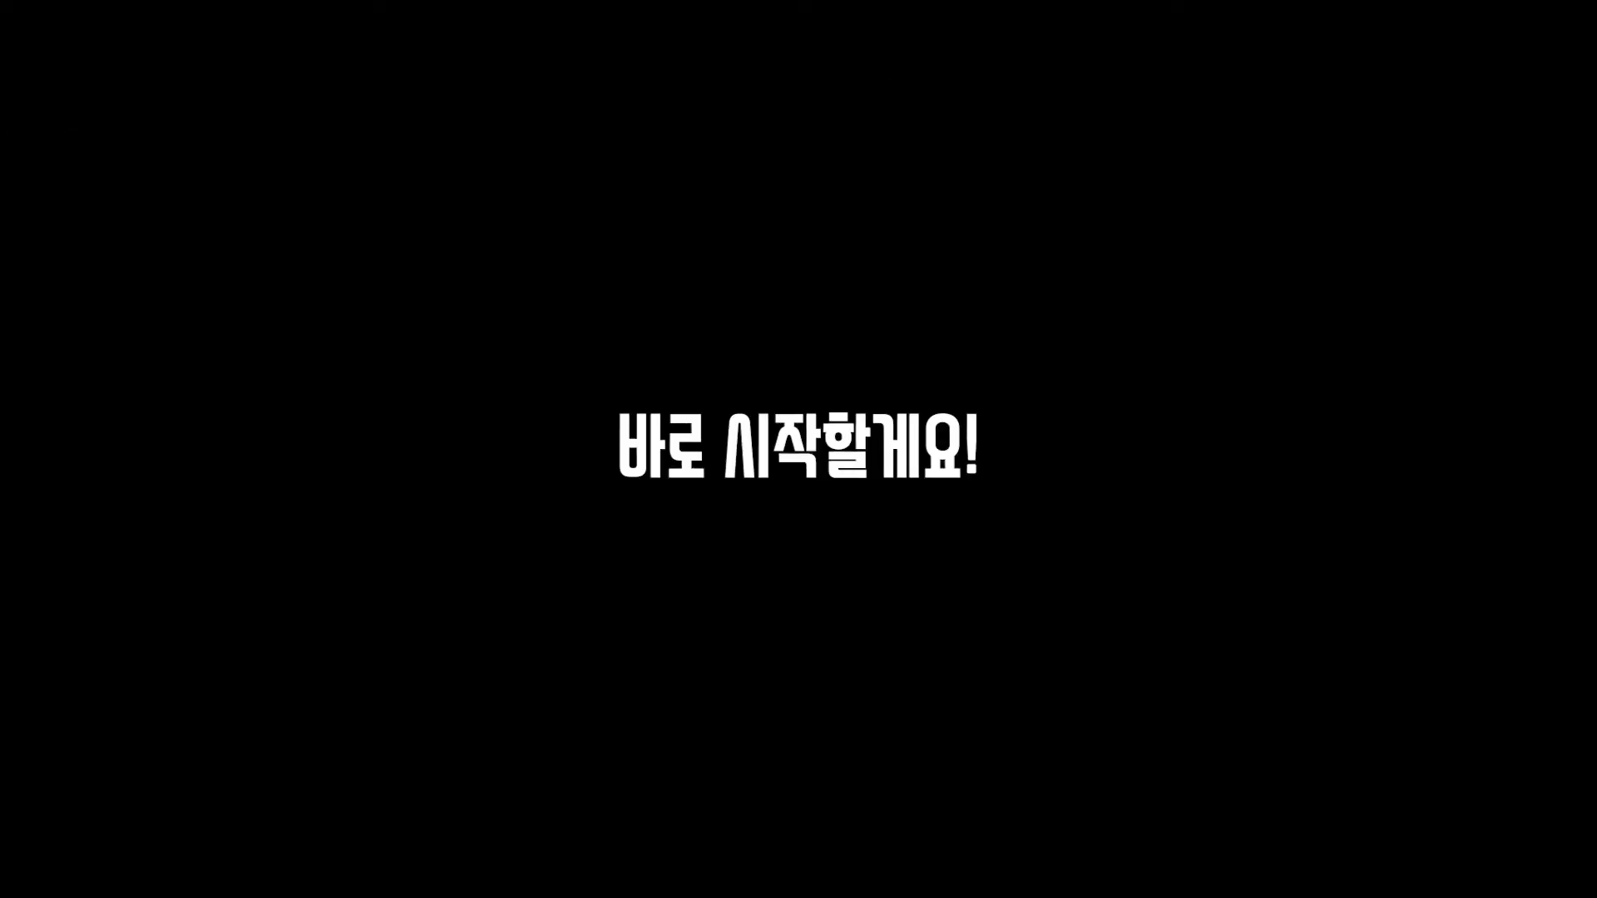
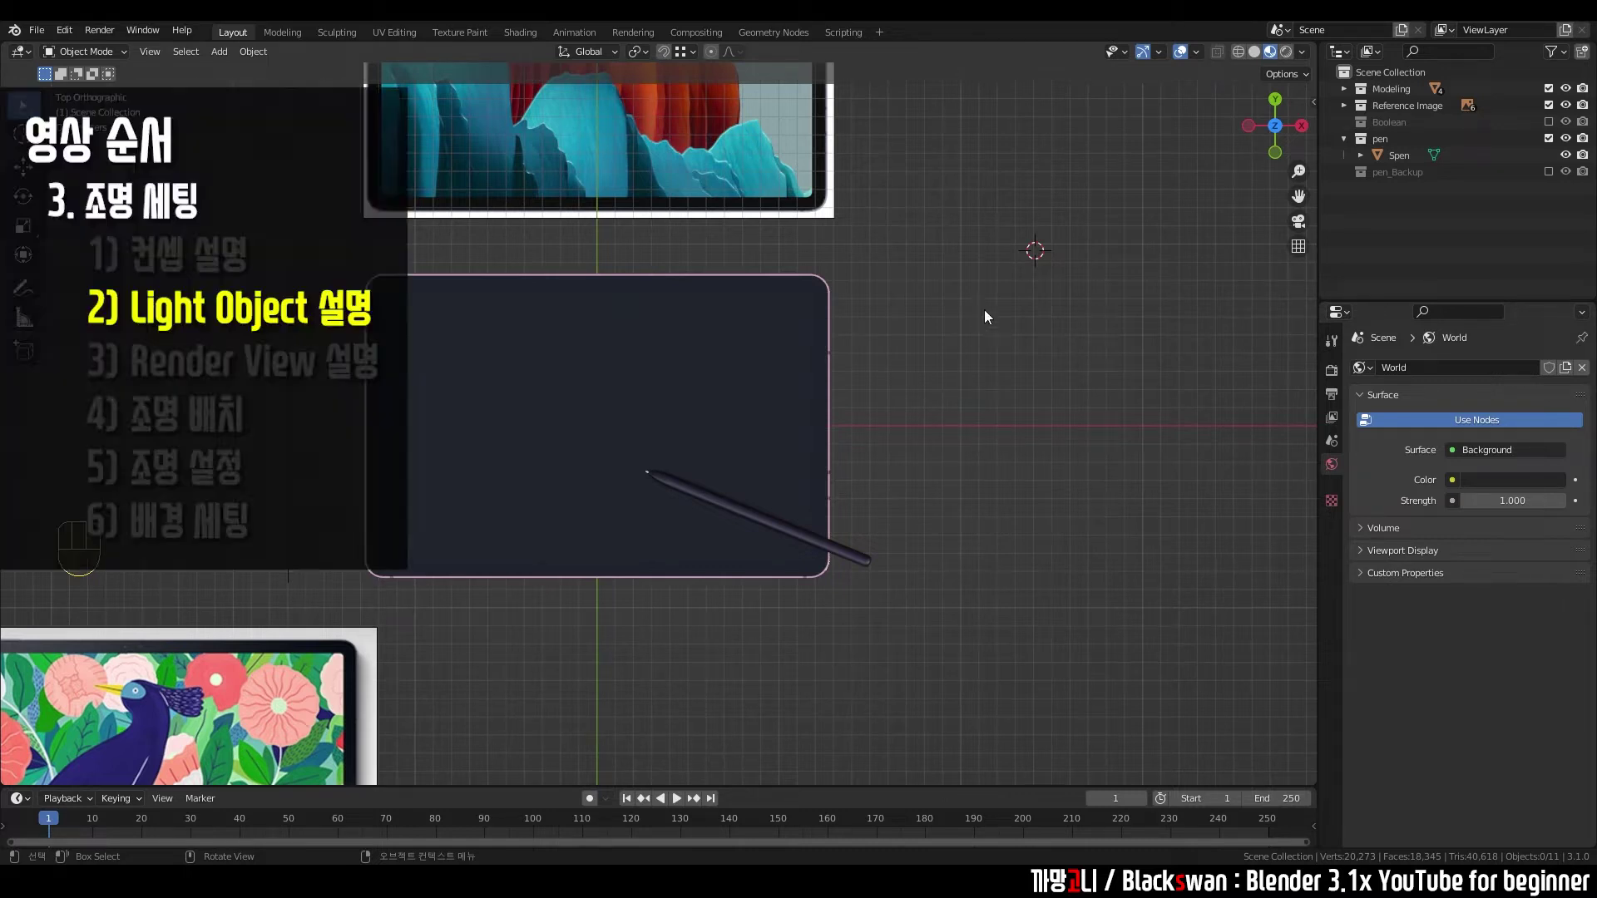
{"action": "key", "text": "shift+a"}
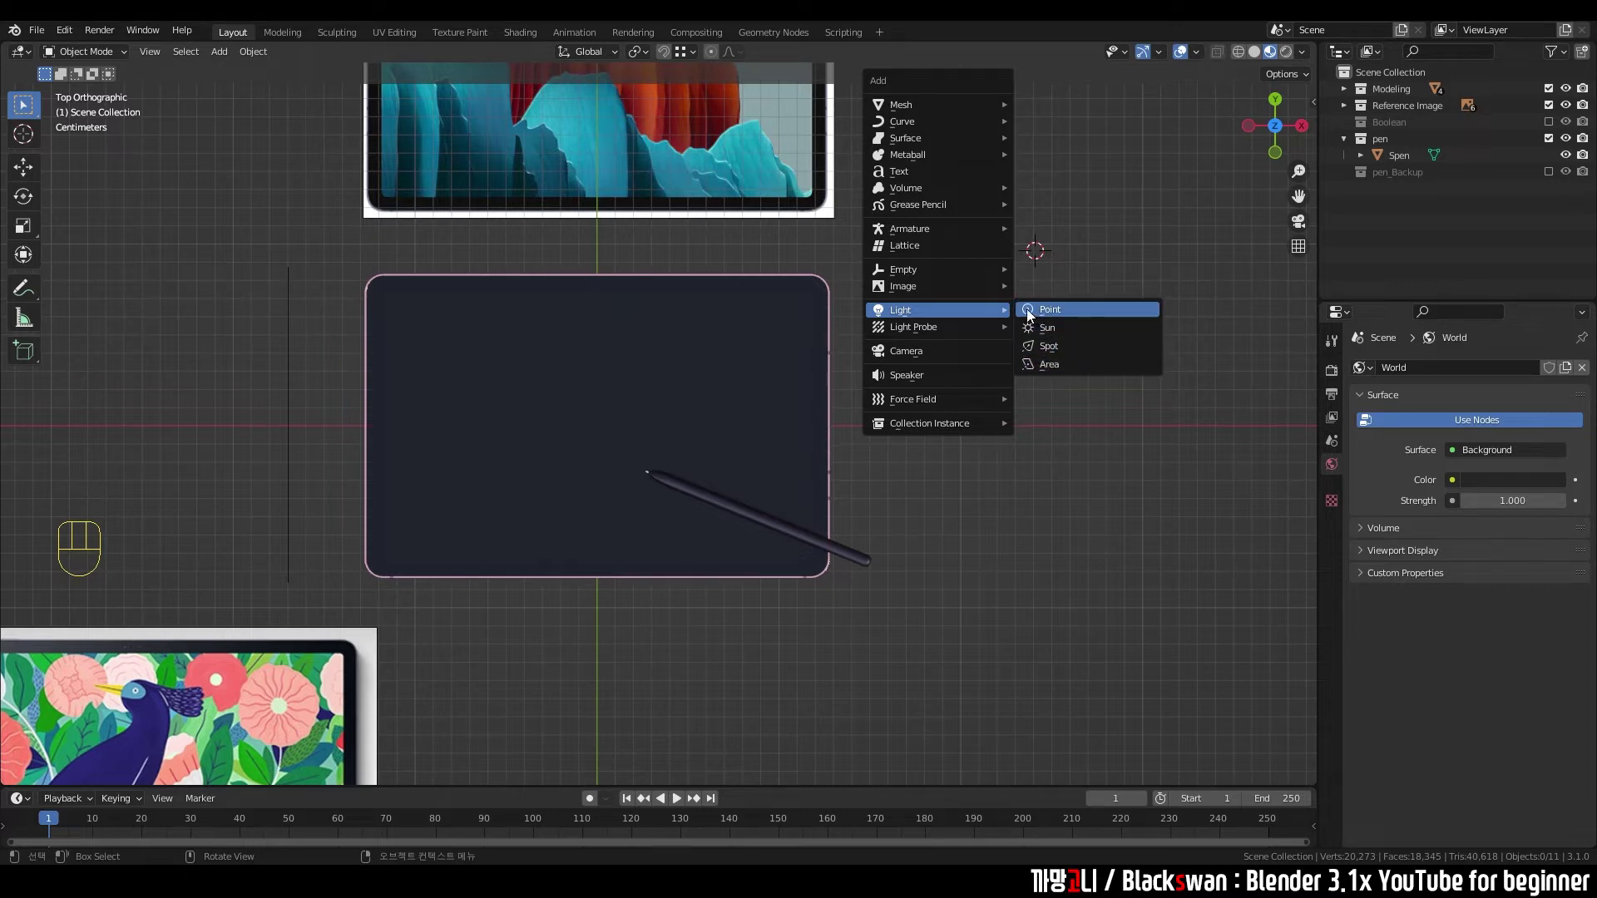
{"action": "scroll", "scroll_direction": "down", "scroll_amount": 3}
{"action": "left_click_drag", "start_coordinate": [891, 402], "coordinate": [893, 327]}
{"action": "scroll", "scroll_direction": "up", "scroll_amount": 3}
{"action": "key", "text": "g"}
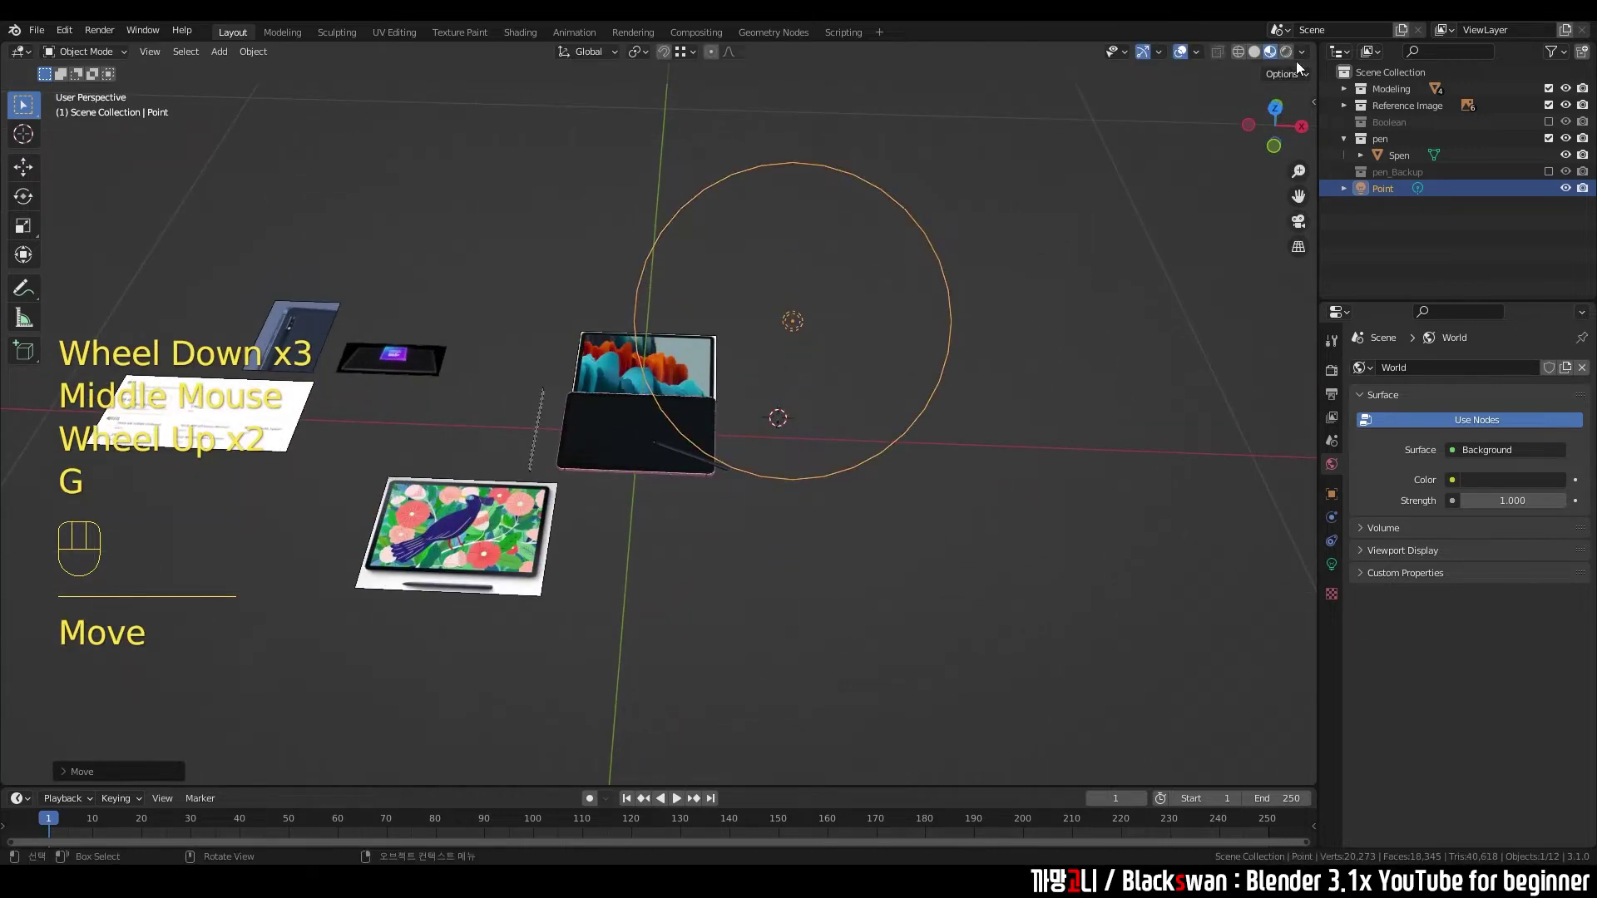
{"action": "left_click", "coordinate": [1294, 59]}
{"action": "scroll", "scroll_direction": "up", "scroll_amount": 3}
{"action": "key", "text": "s"}
{"action": "key", "text": "g"}
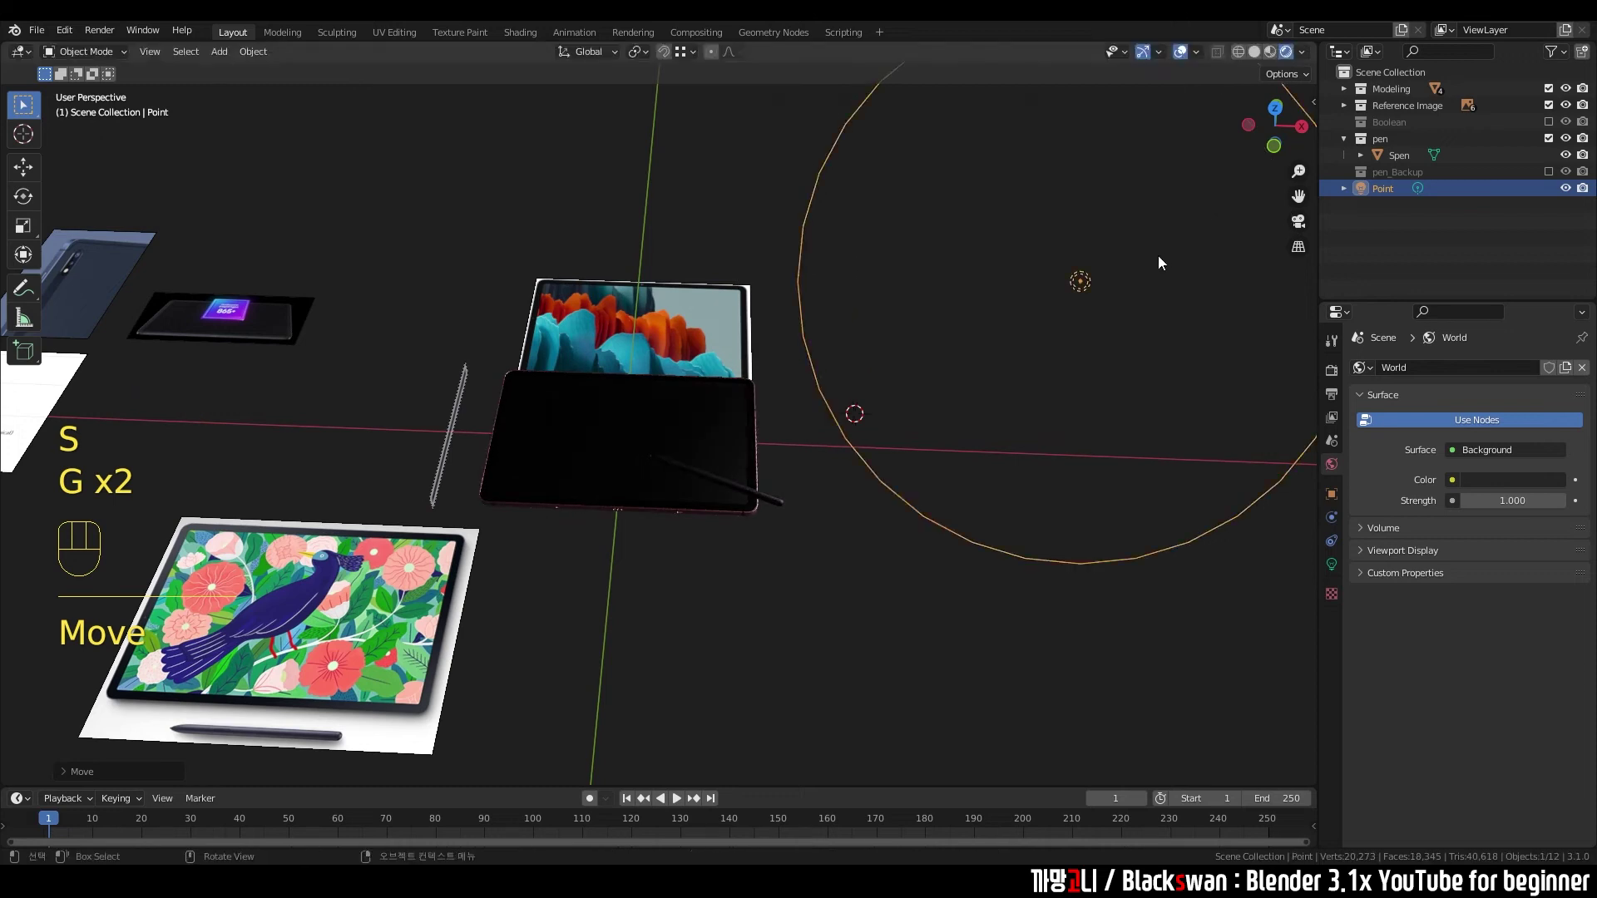
{"action": "key", "text": "Delete"}
- Add an Area light, move it above the tablet and scale it up to span the screen
{"action": "key", "text": "shift+a"}
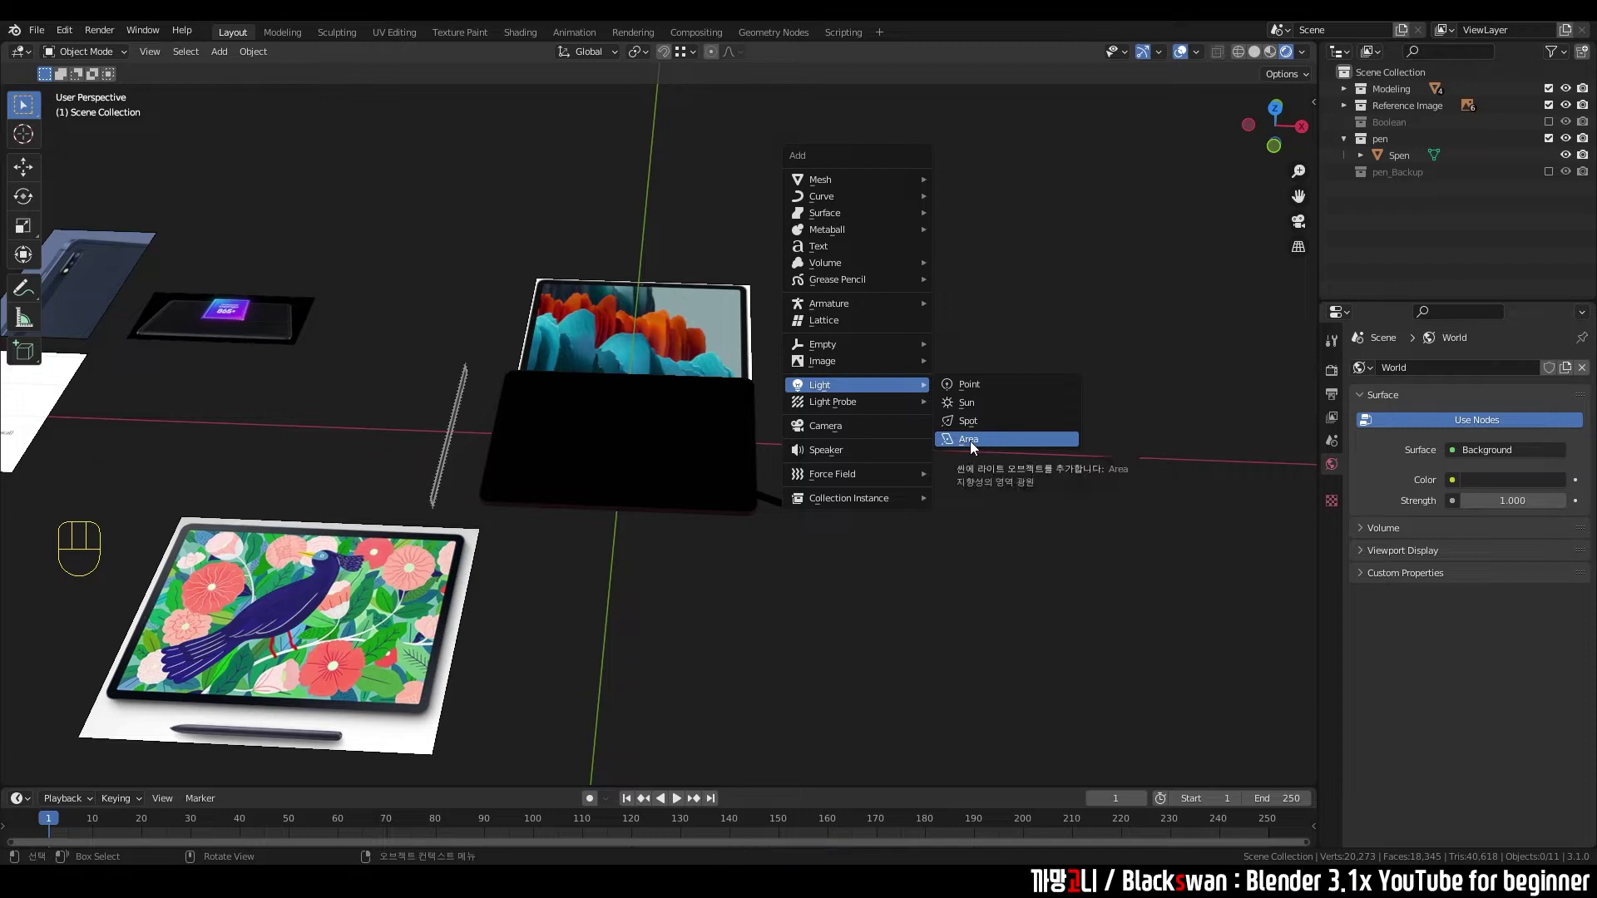
{"action": "scroll", "scroll_direction": "down", "scroll_amount": 3}
{"action": "left_click_drag", "start_coordinate": [887, 443], "coordinate": [896, 402]}
{"action": "scroll", "scroll_direction": "down", "scroll_amount": 3}
{"action": "key", "text": "g"}
{"action": "scroll", "scroll_direction": "up", "scroll_amount": 3}
{"action": "scroll", "scroll_direction": "down", "scroll_amount": 3}
{"action": "key", "text": "s"}
{"action": "scroll", "scroll_direction": "up", "scroll_amount": 3}
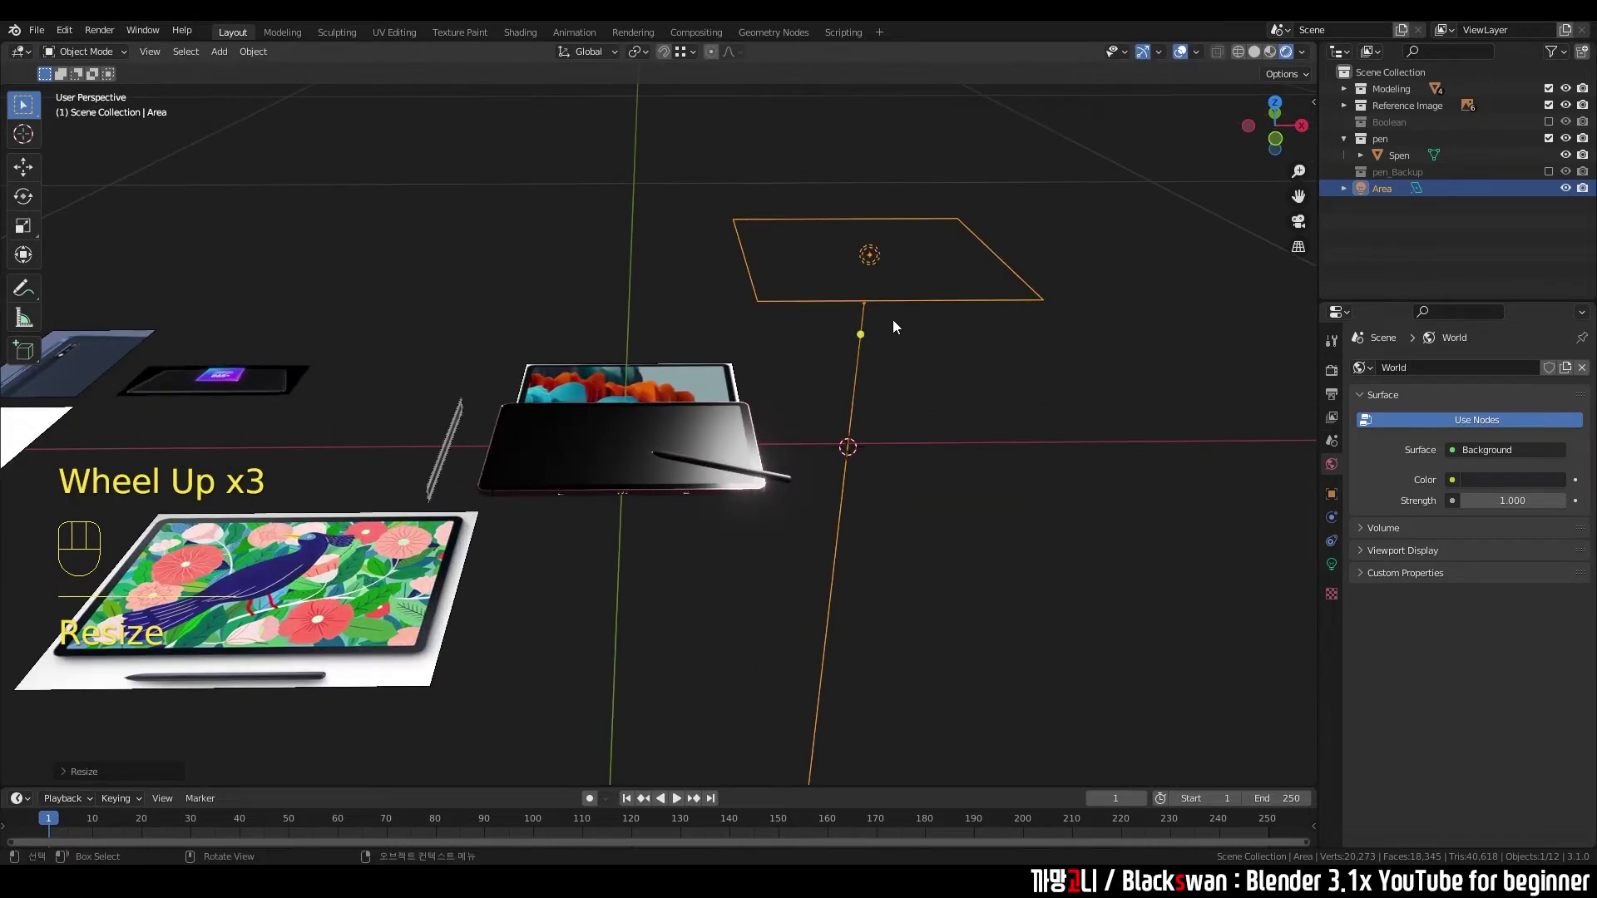
- Orbit to see the area light edge-on and check its height above the tablet
{"action": "middle_click", "coordinate": [882, 321]}
{"action": "left_click_drag", "start_coordinate": [891, 337], "coordinate": [870, 312]}
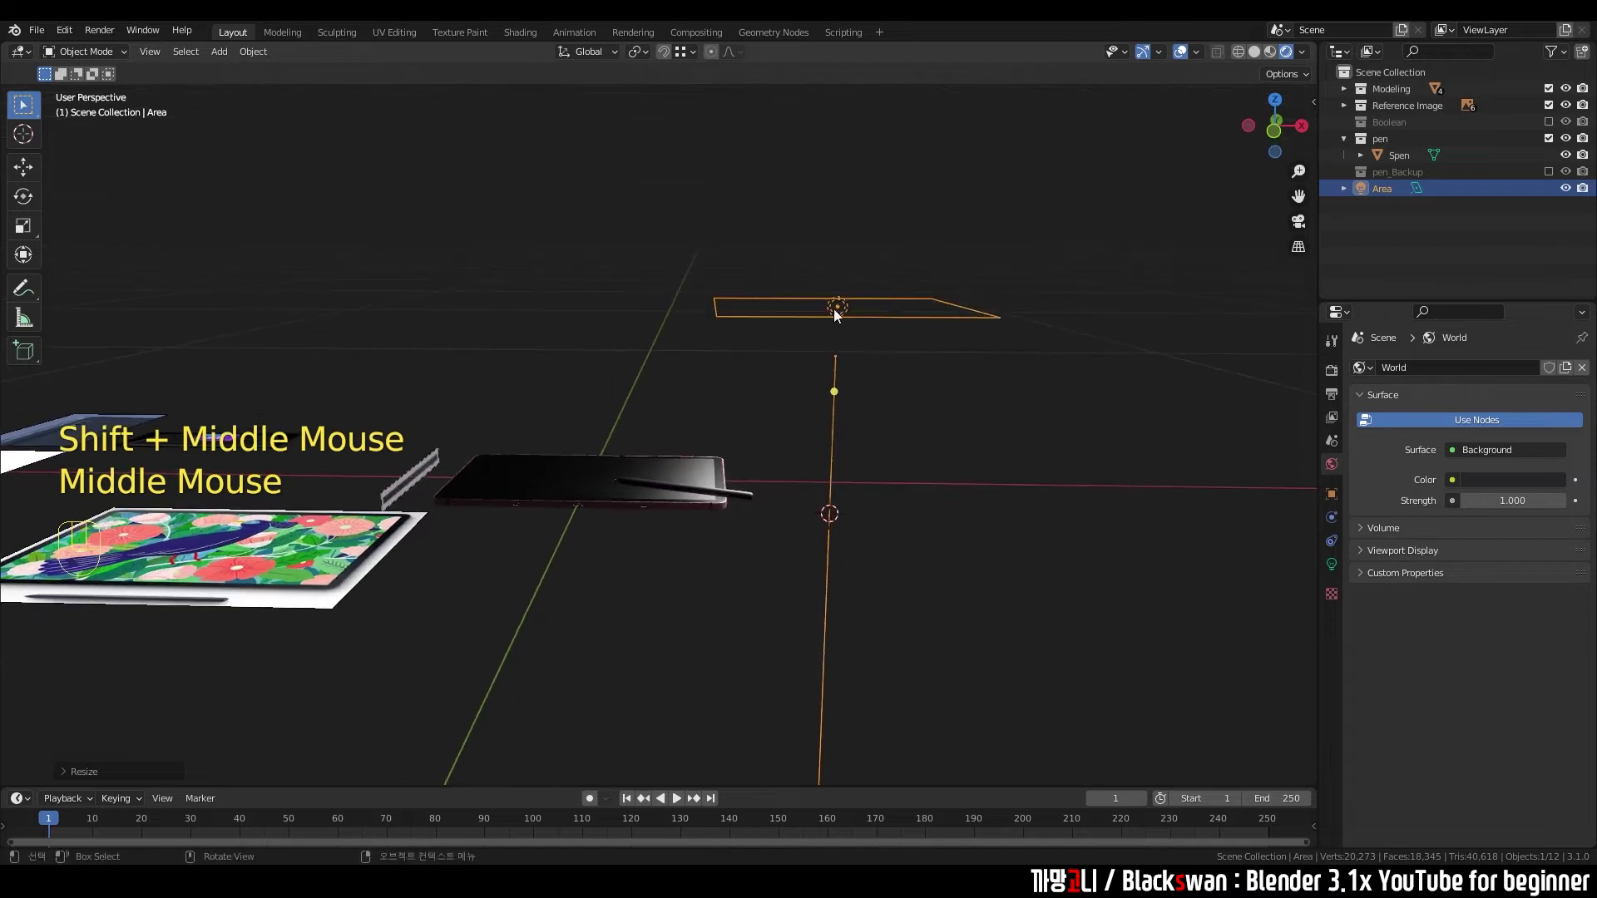
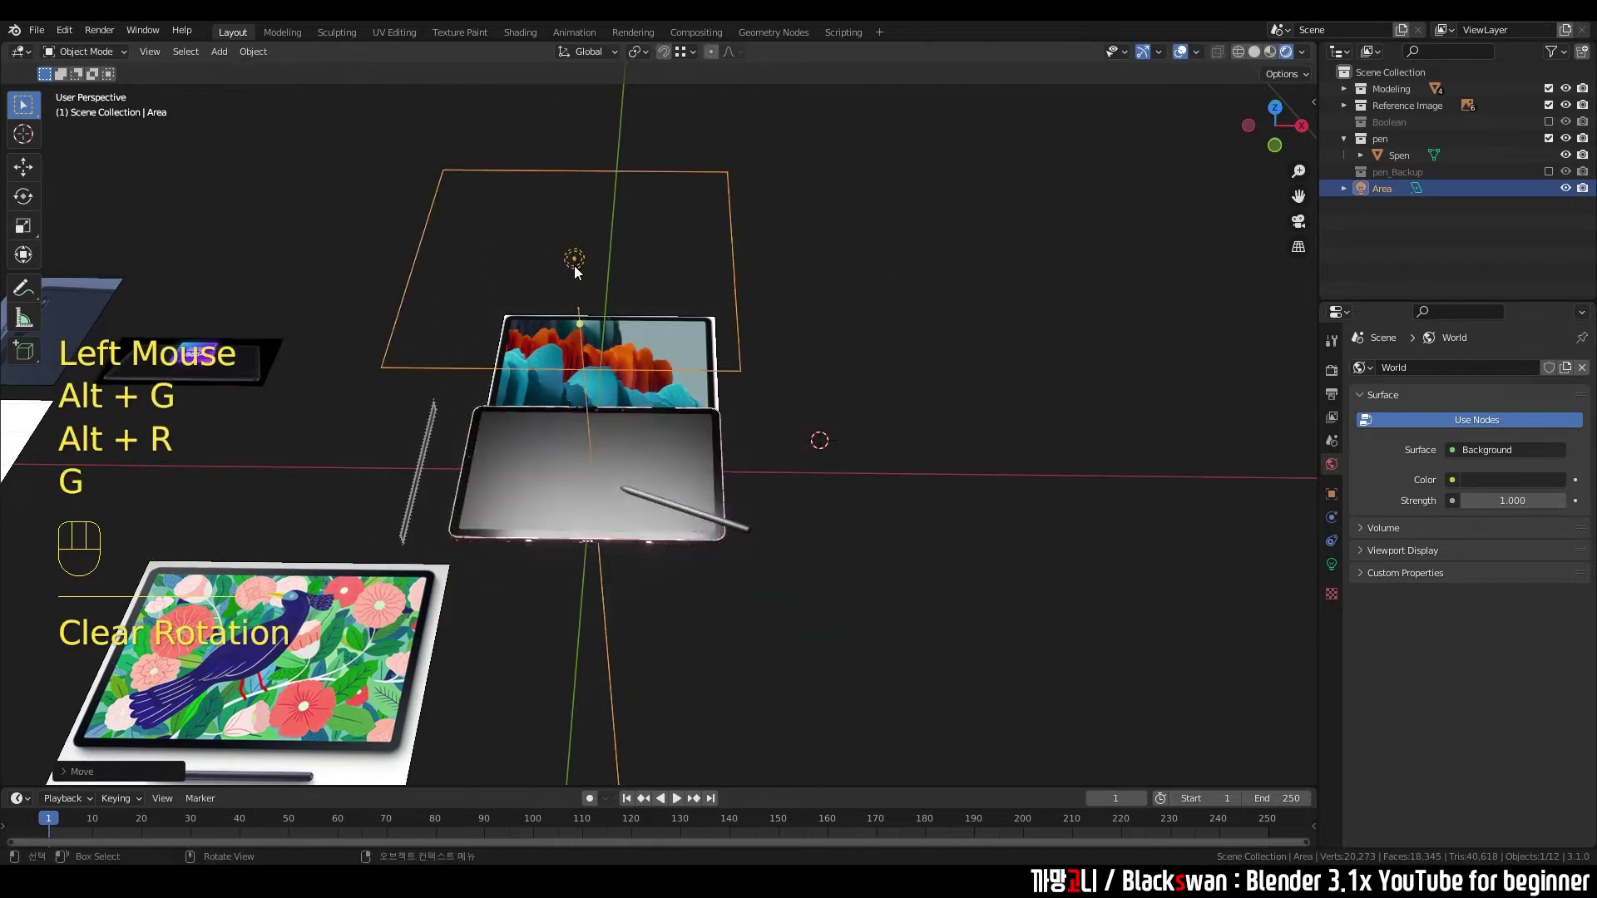
{"action": "middle_click", "coordinate": [633, 294]}
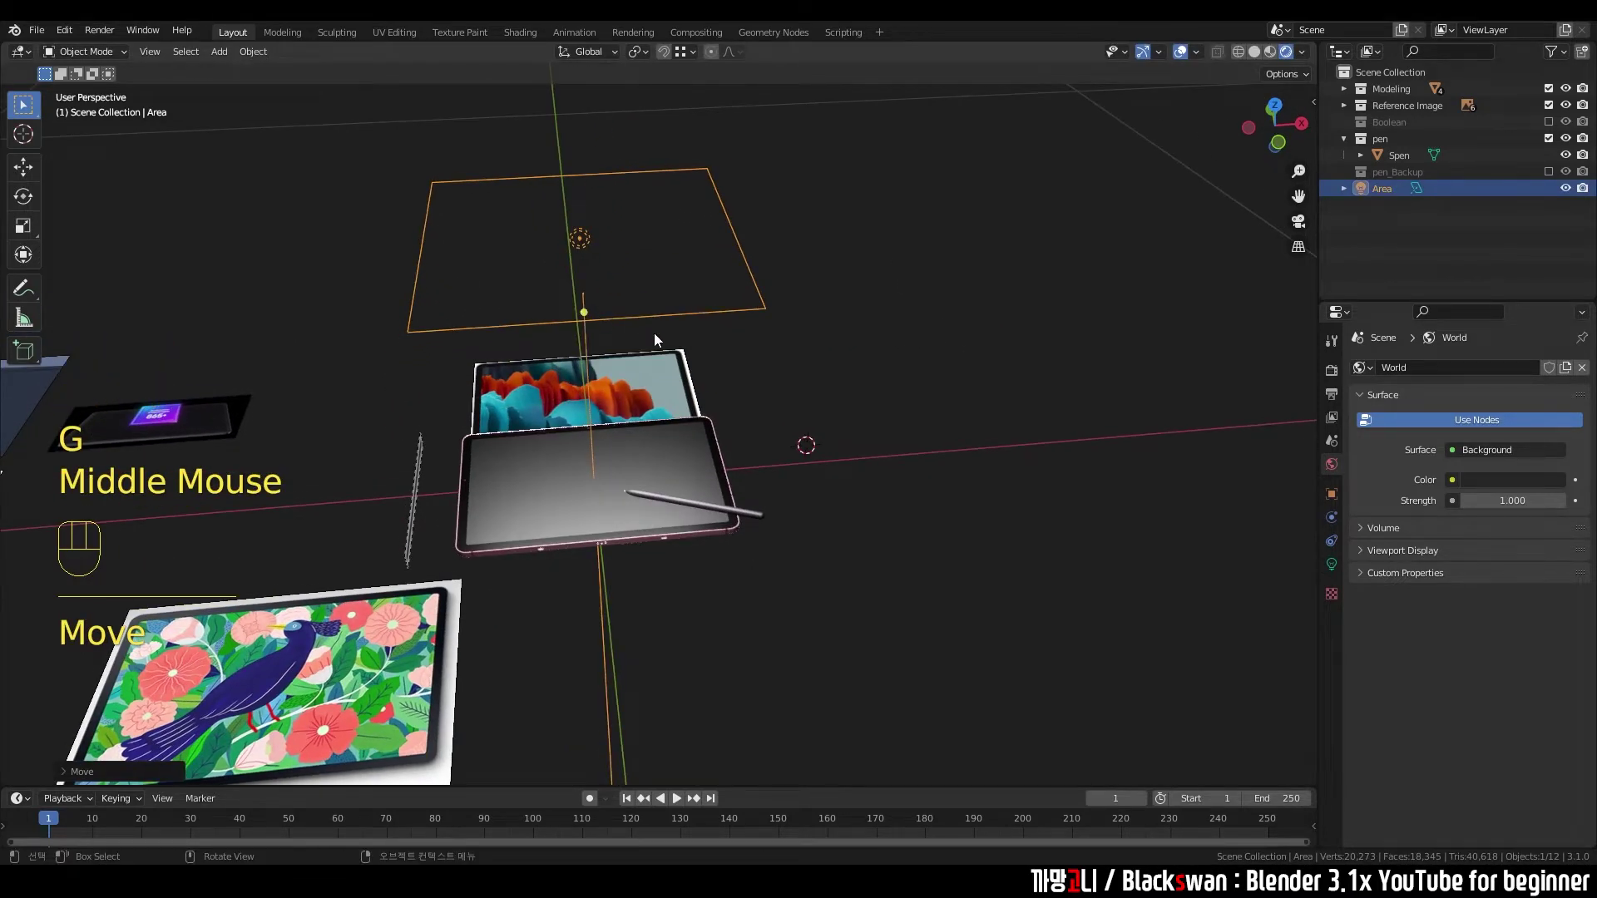
{"action": "scroll", "scroll_direction": "down", "scroll_amount": 3}
{"action": "scroll", "scroll_direction": "down", "scroll_amount": 3}
{"action": "scroll", "scroll_direction": "up", "scroll_amount": 3}
{"action": "left_click_drag", "start_coordinate": [870, 351], "coordinate": [996, 344]}
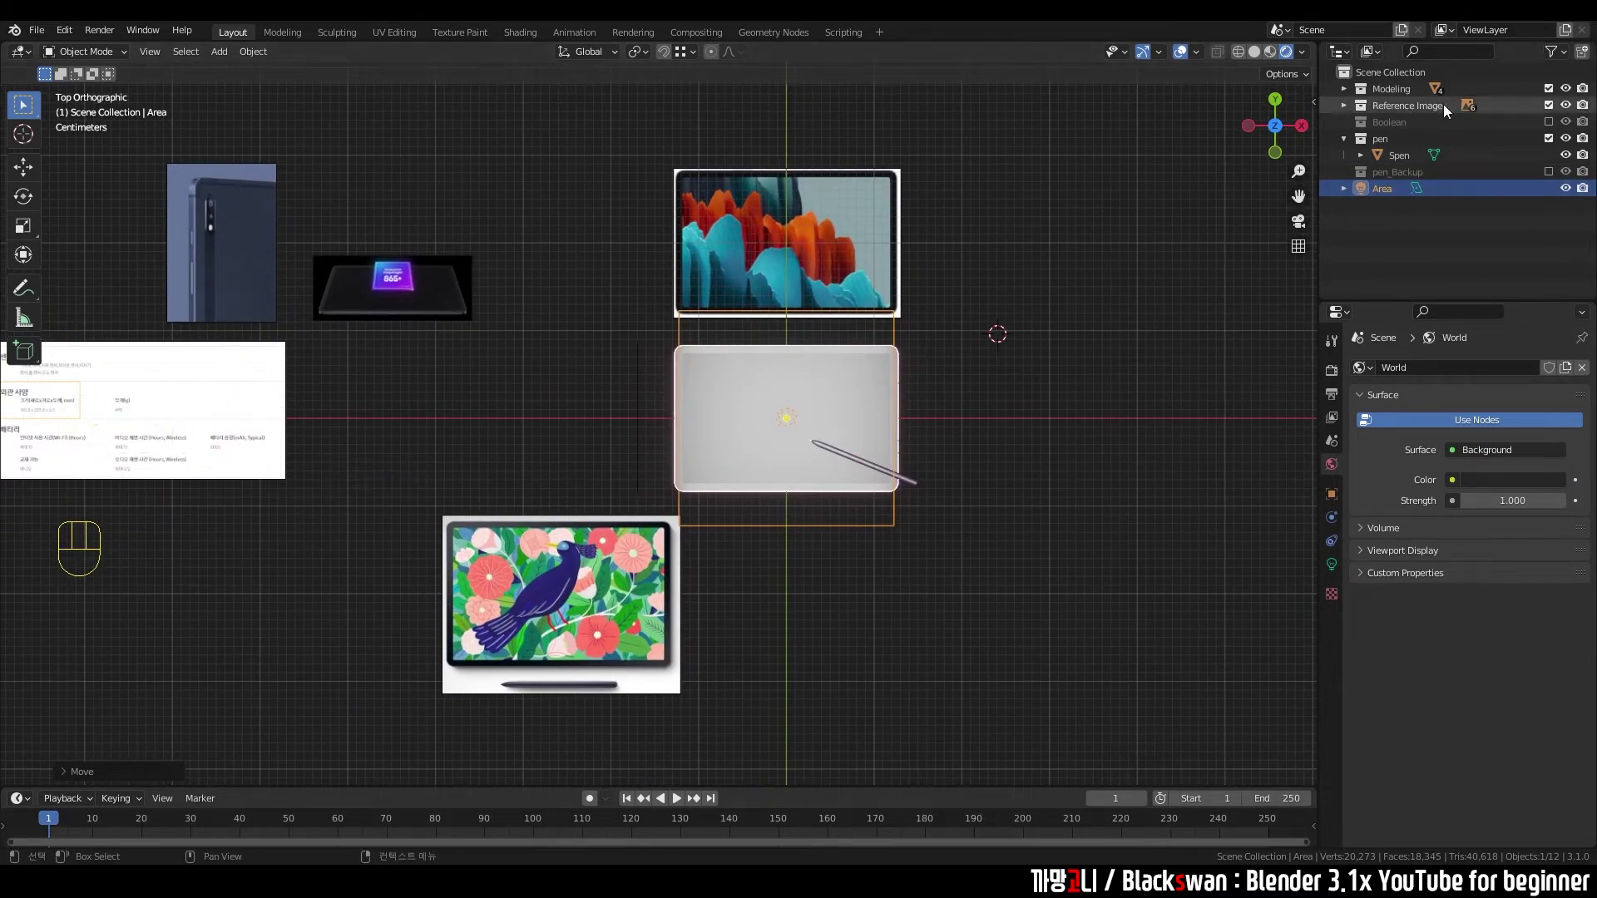
- Hide the Reference Image collection, then orbit around the tablet to look up at the area light
{"action": "left_click", "coordinate": [1555, 112]}
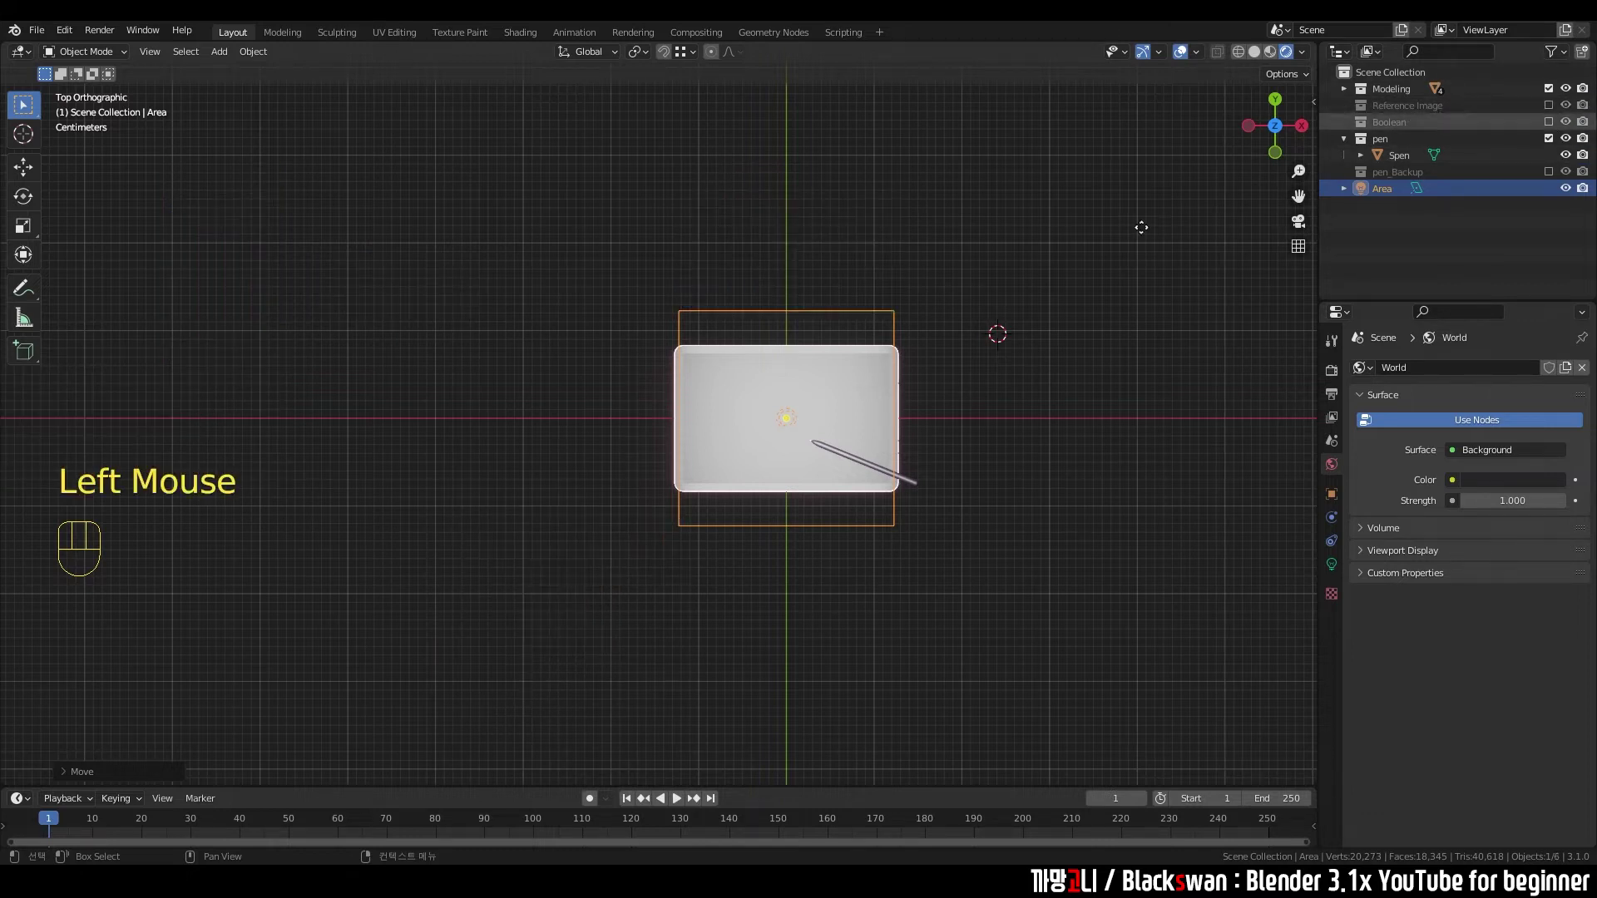
{"action": "left_click", "coordinate": [1023, 480]}
{"action": "scroll", "scroll_direction": "up", "scroll_amount": 3}
{"action": "middle_click", "coordinate": [708, 453]}
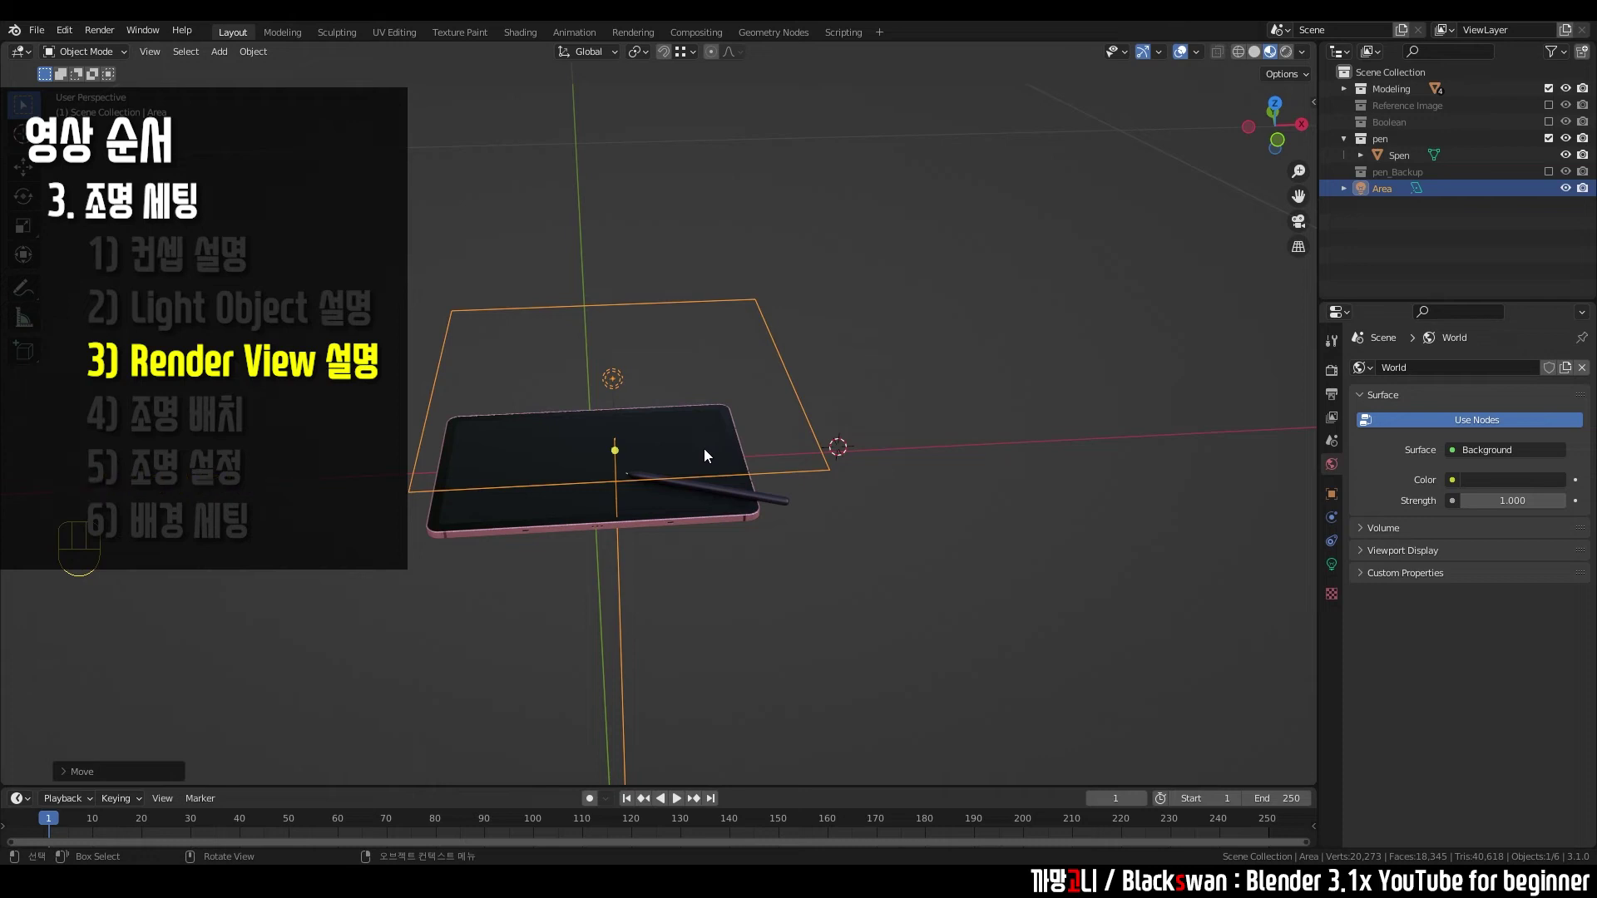
{"action": "scroll", "scroll_direction": "up", "scroll_amount": 3}
{"action": "key", "text": "g"}
{"action": "left_click_drag", "start_coordinate": [643, 449], "coordinate": [680, 547]}
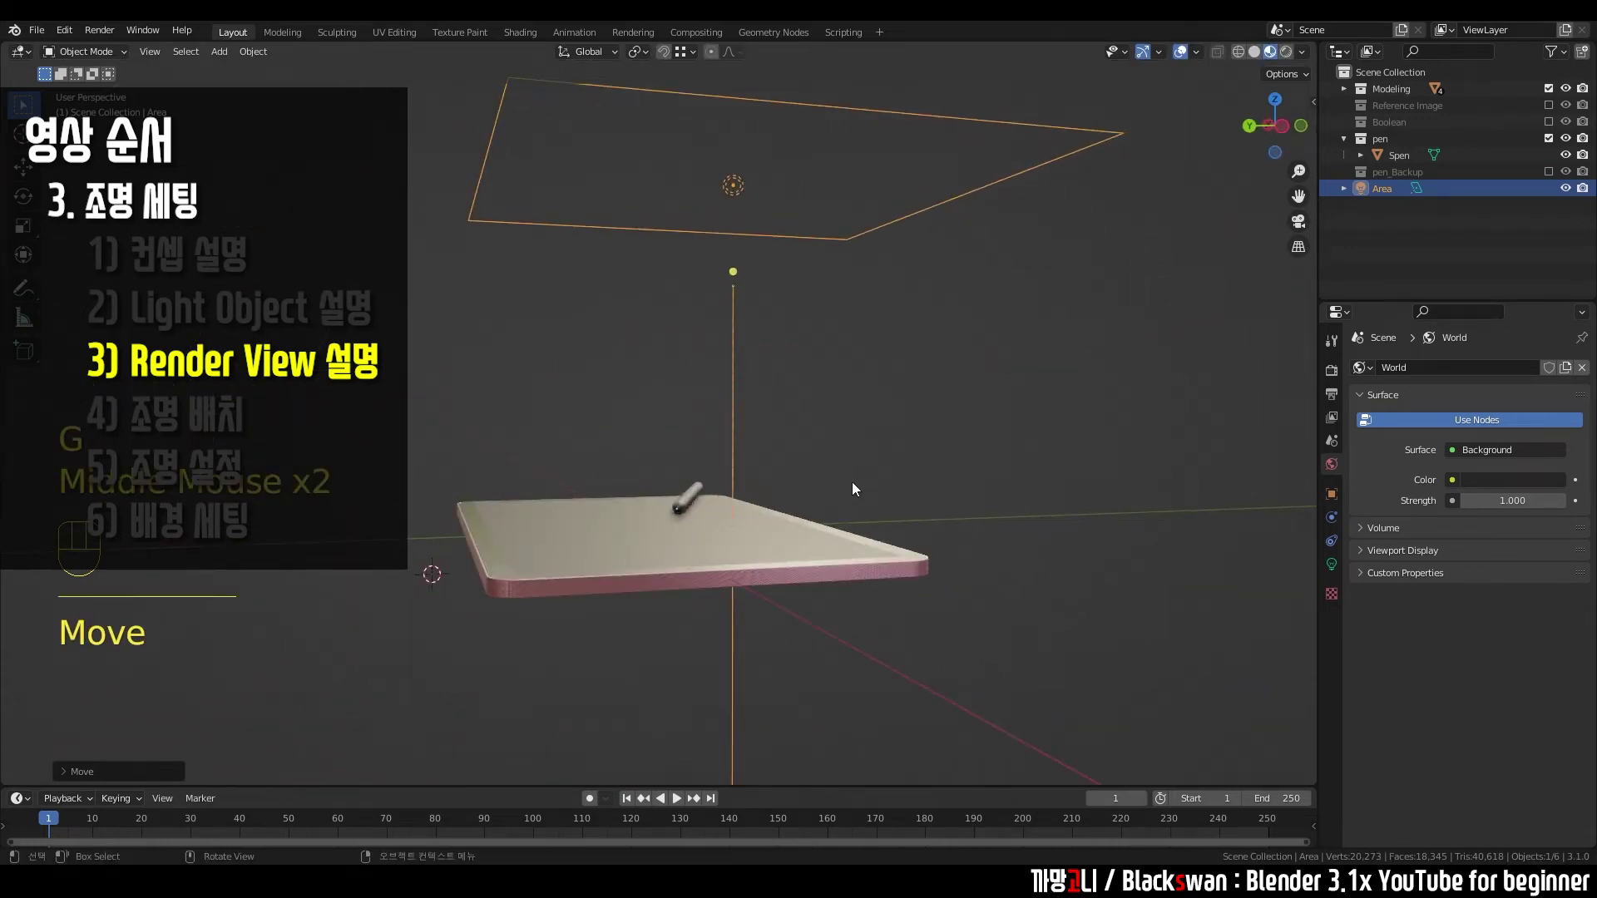
{"action": "left_click_drag", "start_coordinate": [788, 522], "coordinate": [685, 531]}
{"action": "left_click", "coordinate": [904, 389]}
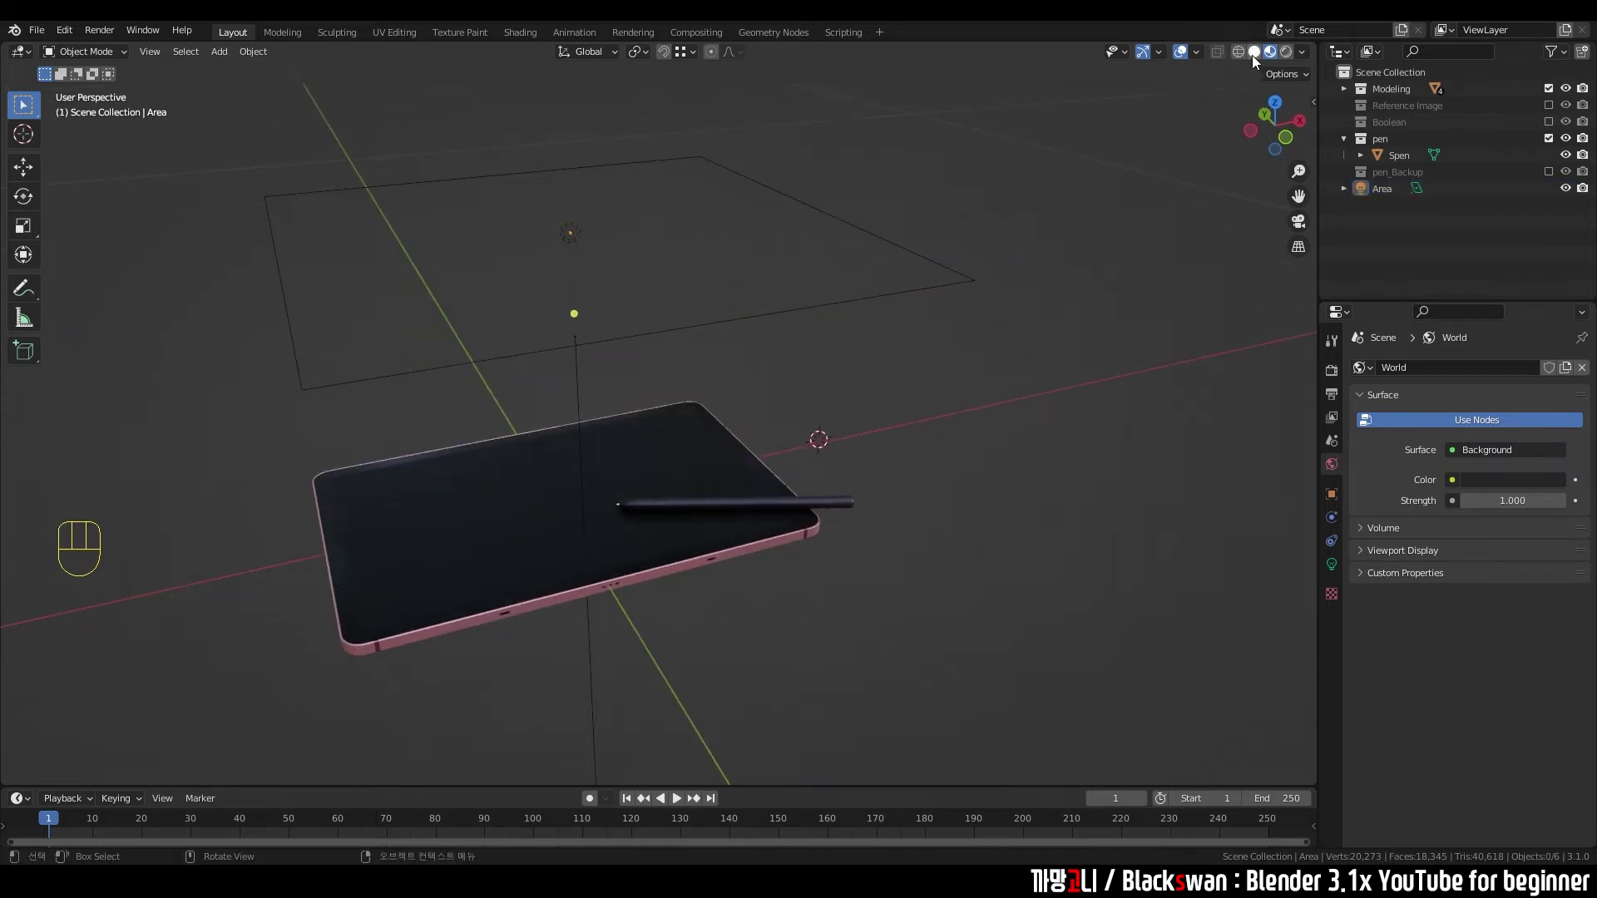
{"action": "left_click", "coordinate": [1258, 62]}
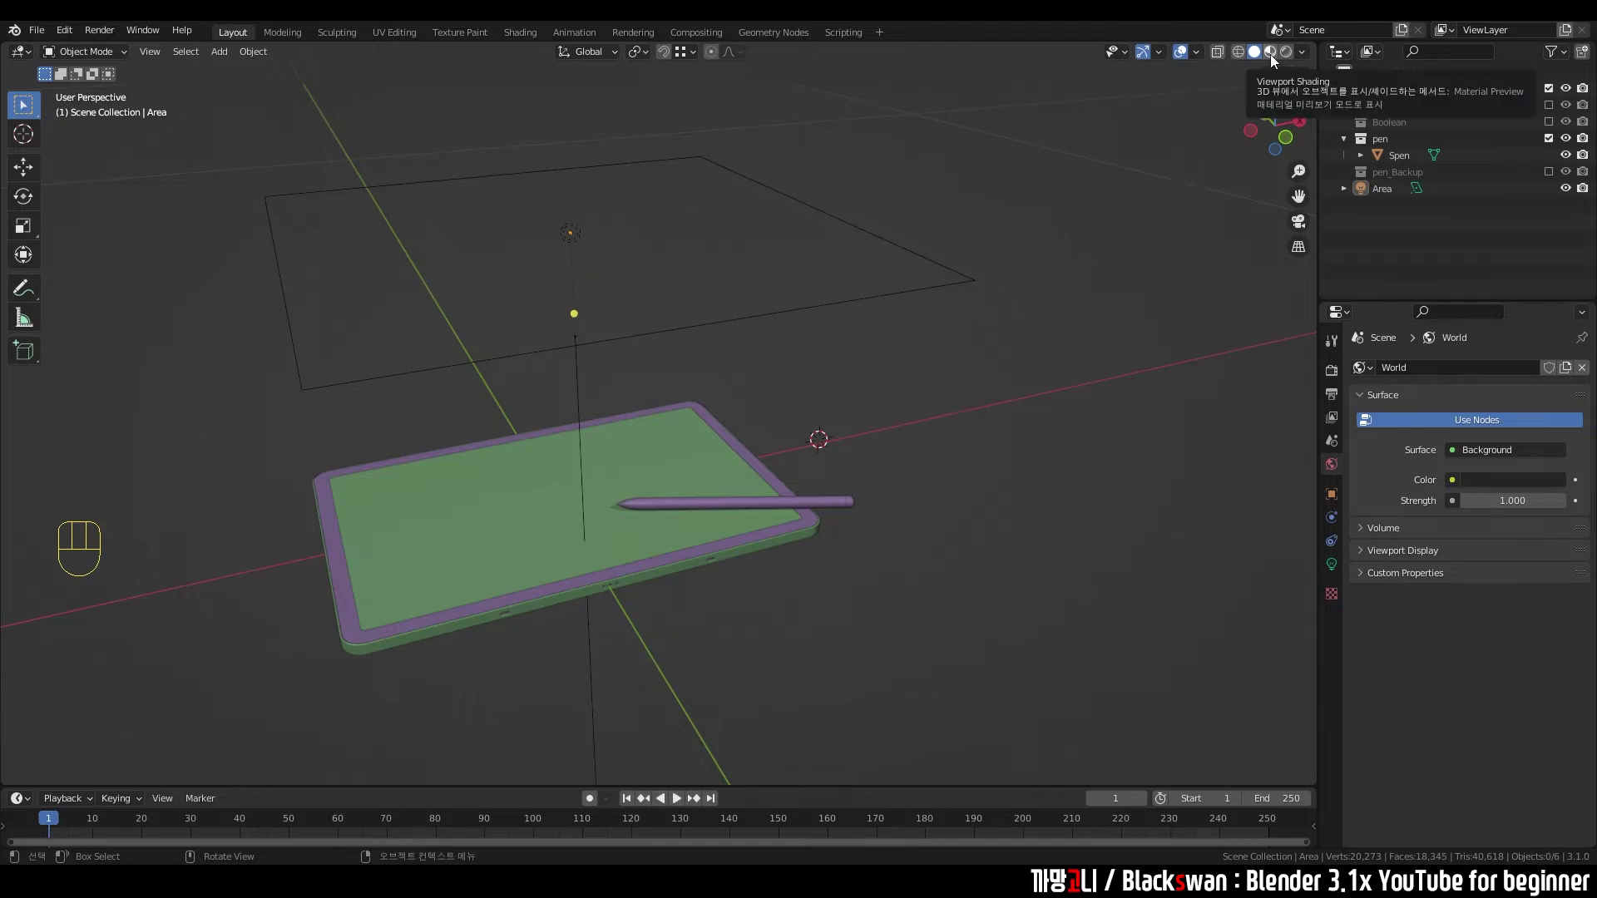
{"action": "left_click", "coordinate": [1274, 64]}
{"action": "left_click", "coordinate": [973, 433]}
{"action": "left_click", "coordinate": [759, 560]}
{"action": "left_click", "coordinate": [849, 426]}
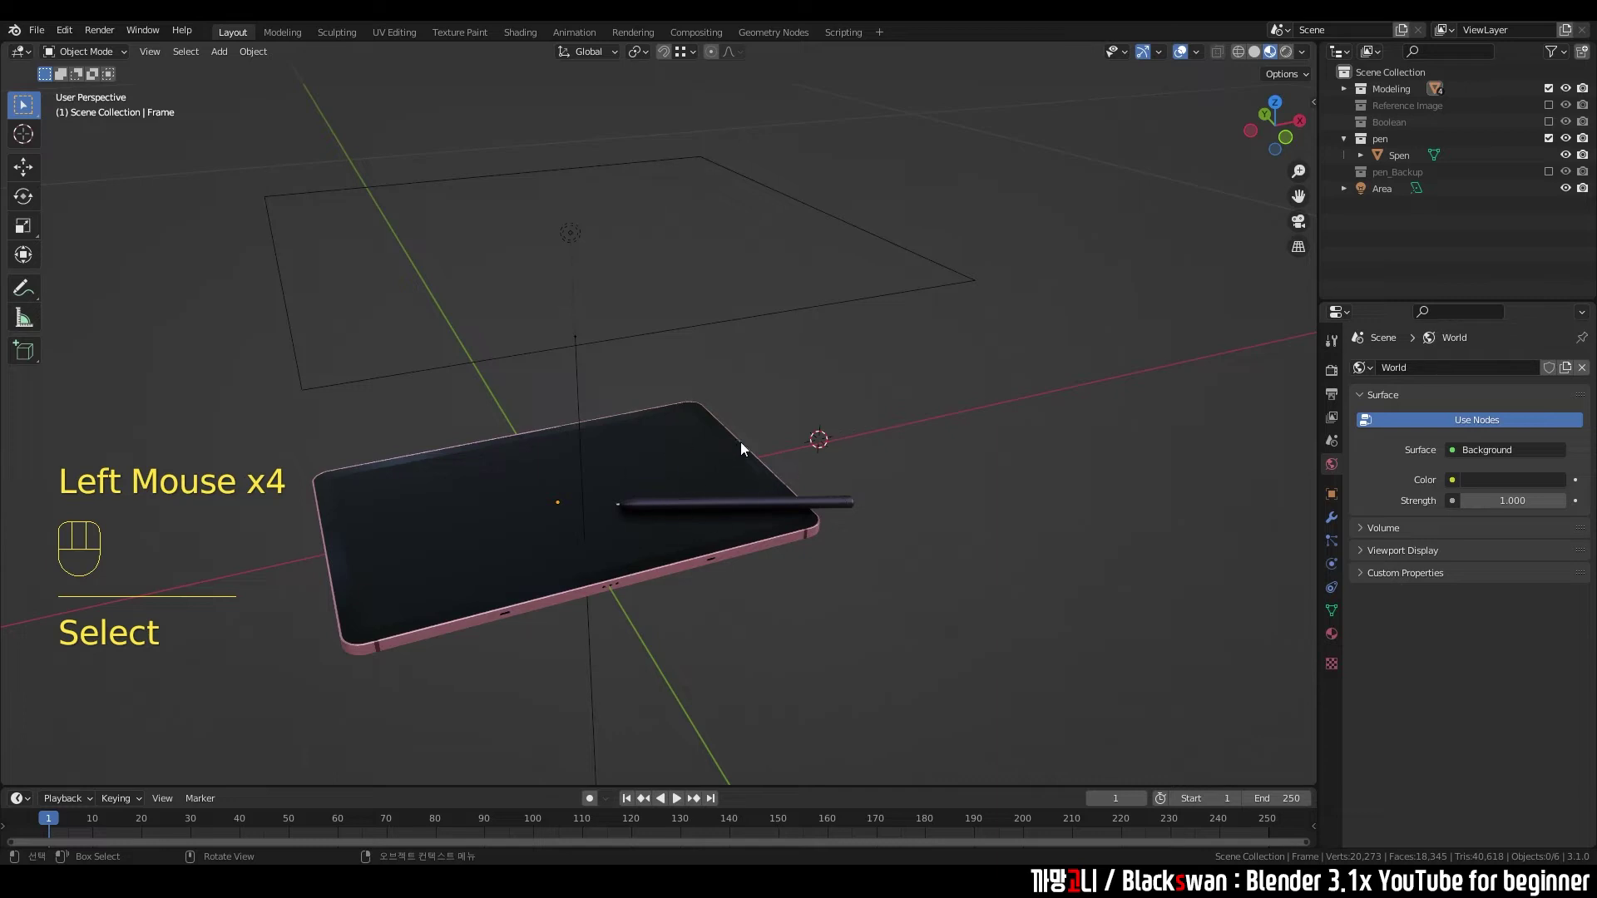
{"action": "left_click_drag", "start_coordinate": [1303, 56], "coordinate": [1310, 59]}
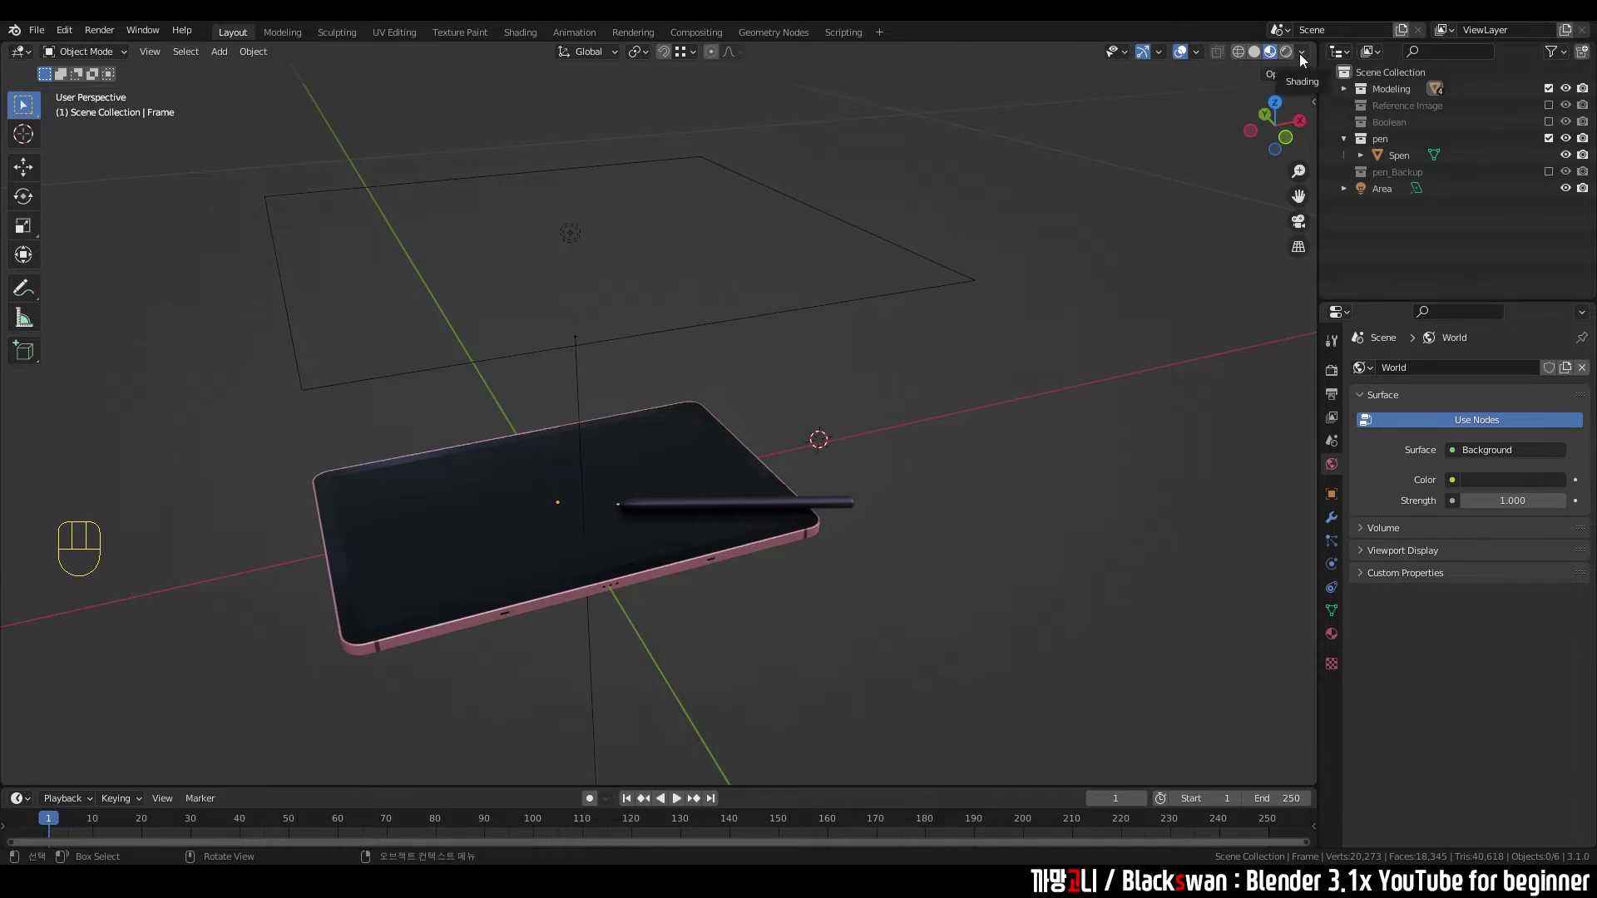
{"action": "left_click_drag", "start_coordinate": [1304, 59], "coordinate": [943, 435]}
{"action": "left_click_drag", "start_coordinate": [353, 431], "coordinate": [884, 654]}
{"action": "left_click", "coordinate": [887, 654]}
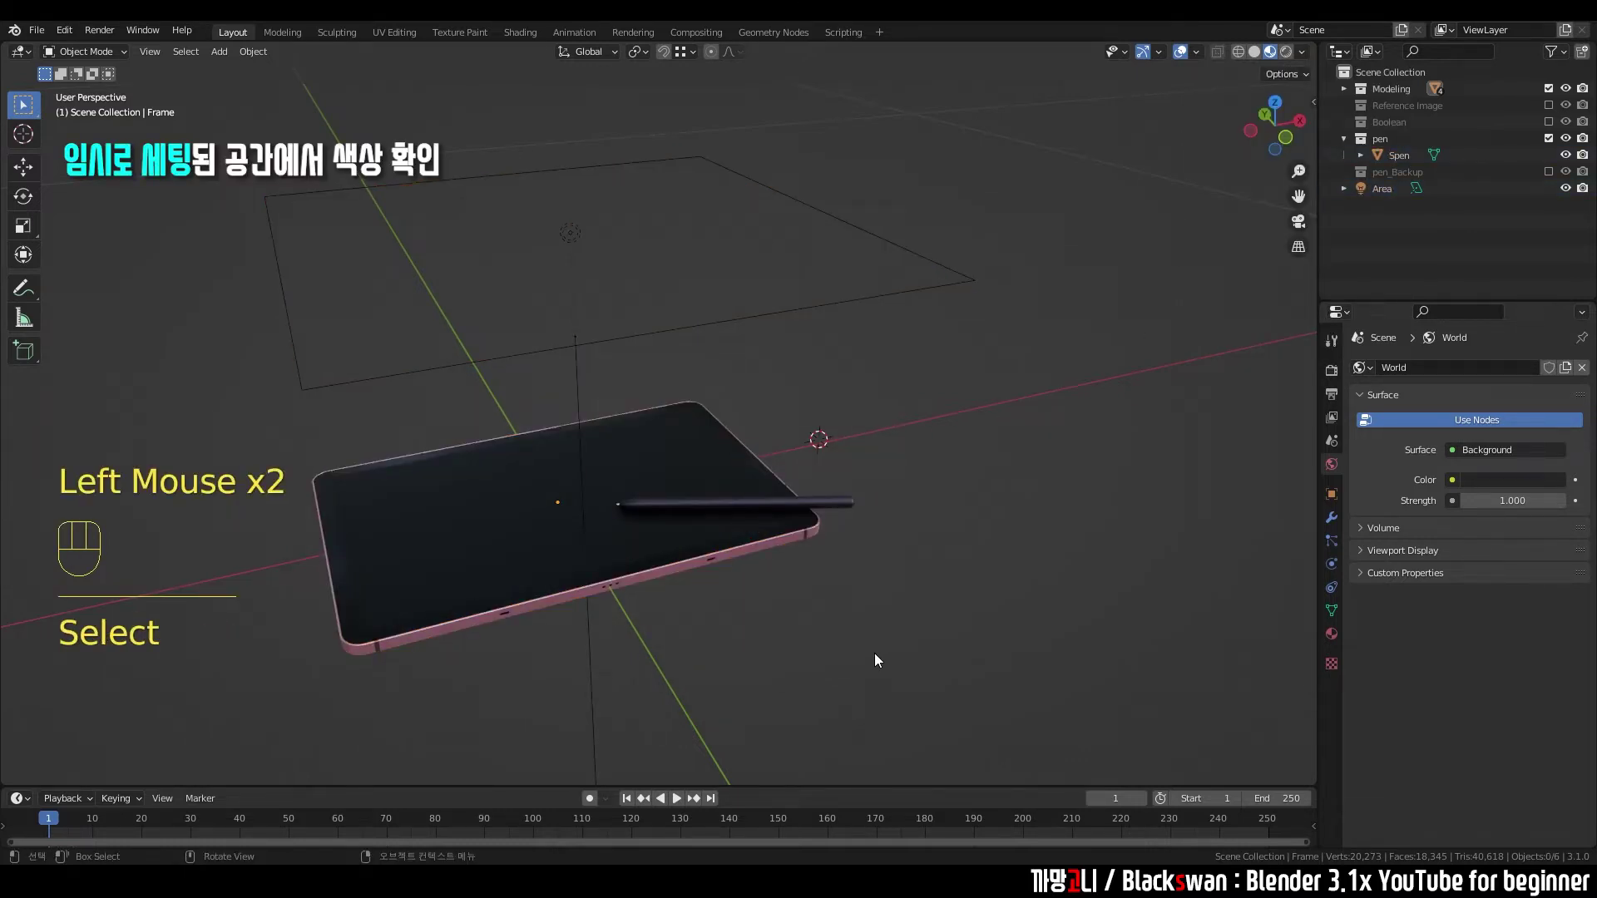
{"action": "left_click", "coordinate": [873, 613]}
{"action": "left_click_drag", "start_coordinate": [667, 509], "coordinate": [742, 583]}
{"action": "left_click", "coordinate": [879, 567]}
{"action": "scroll", "scroll_direction": "up", "scroll_amount": 3}
{"action": "middle_click", "coordinate": [652, 530]}
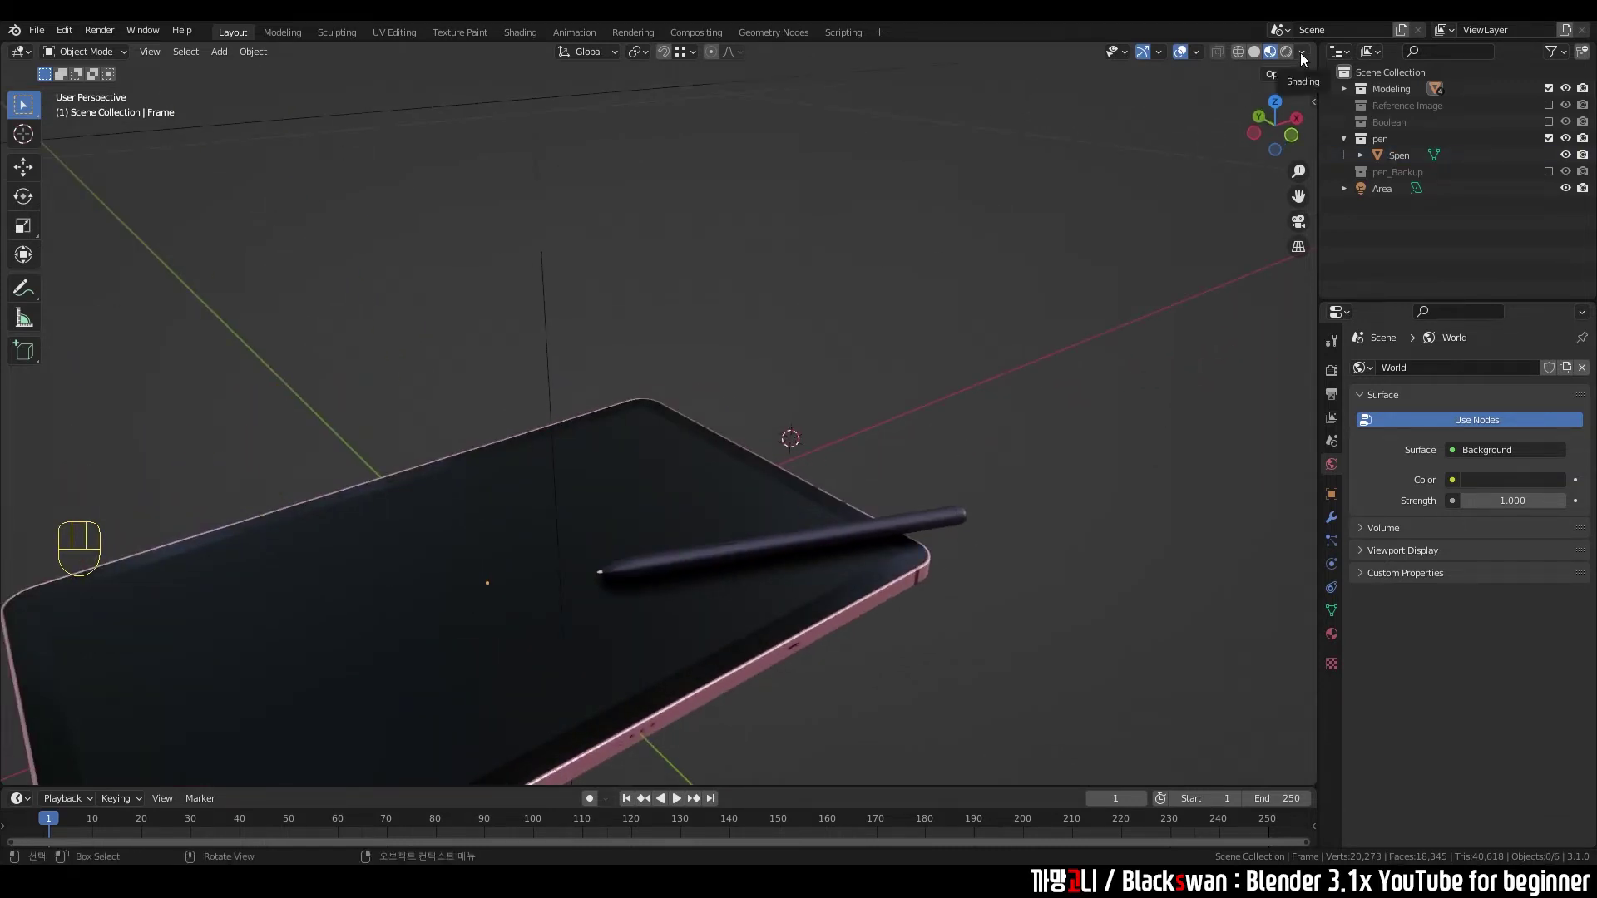
{"action": "left_click_drag", "start_coordinate": [1305, 57], "coordinate": [1211, 113]}
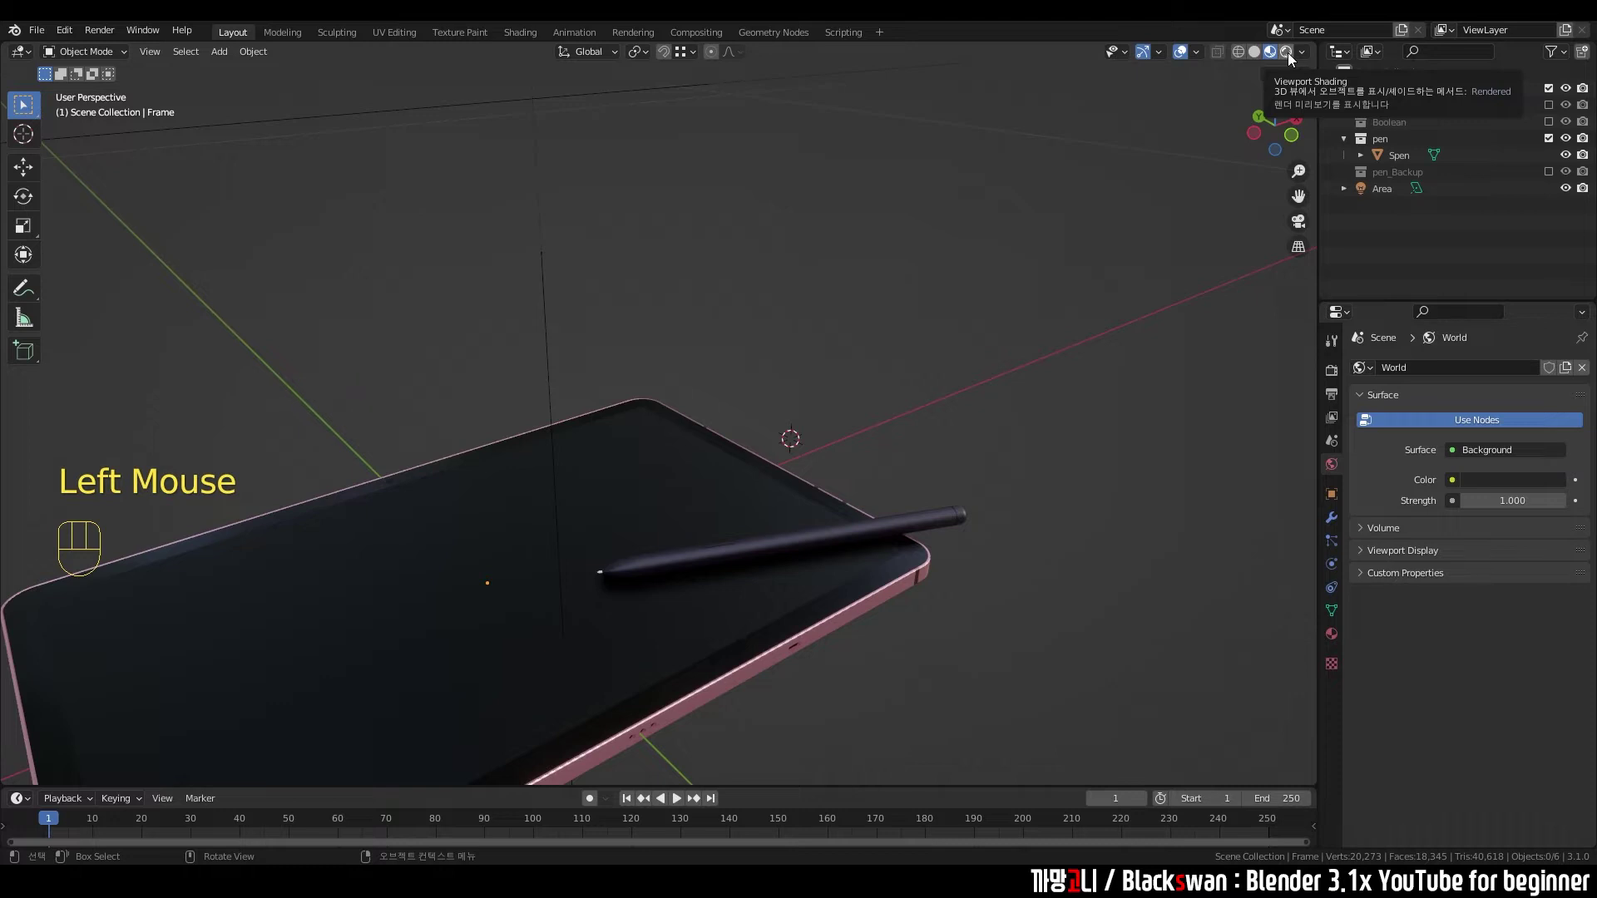
- Switch to Rendered viewport shading, delete the area light and undo to restore it
{"action": "left_click", "coordinate": [1293, 58]}
{"action": "scroll", "scroll_direction": "down", "scroll_amount": 3}
{"action": "left_click", "coordinate": [908, 294]}
{"action": "left_click_drag", "start_coordinate": [796, 258], "coordinate": [881, 341]}
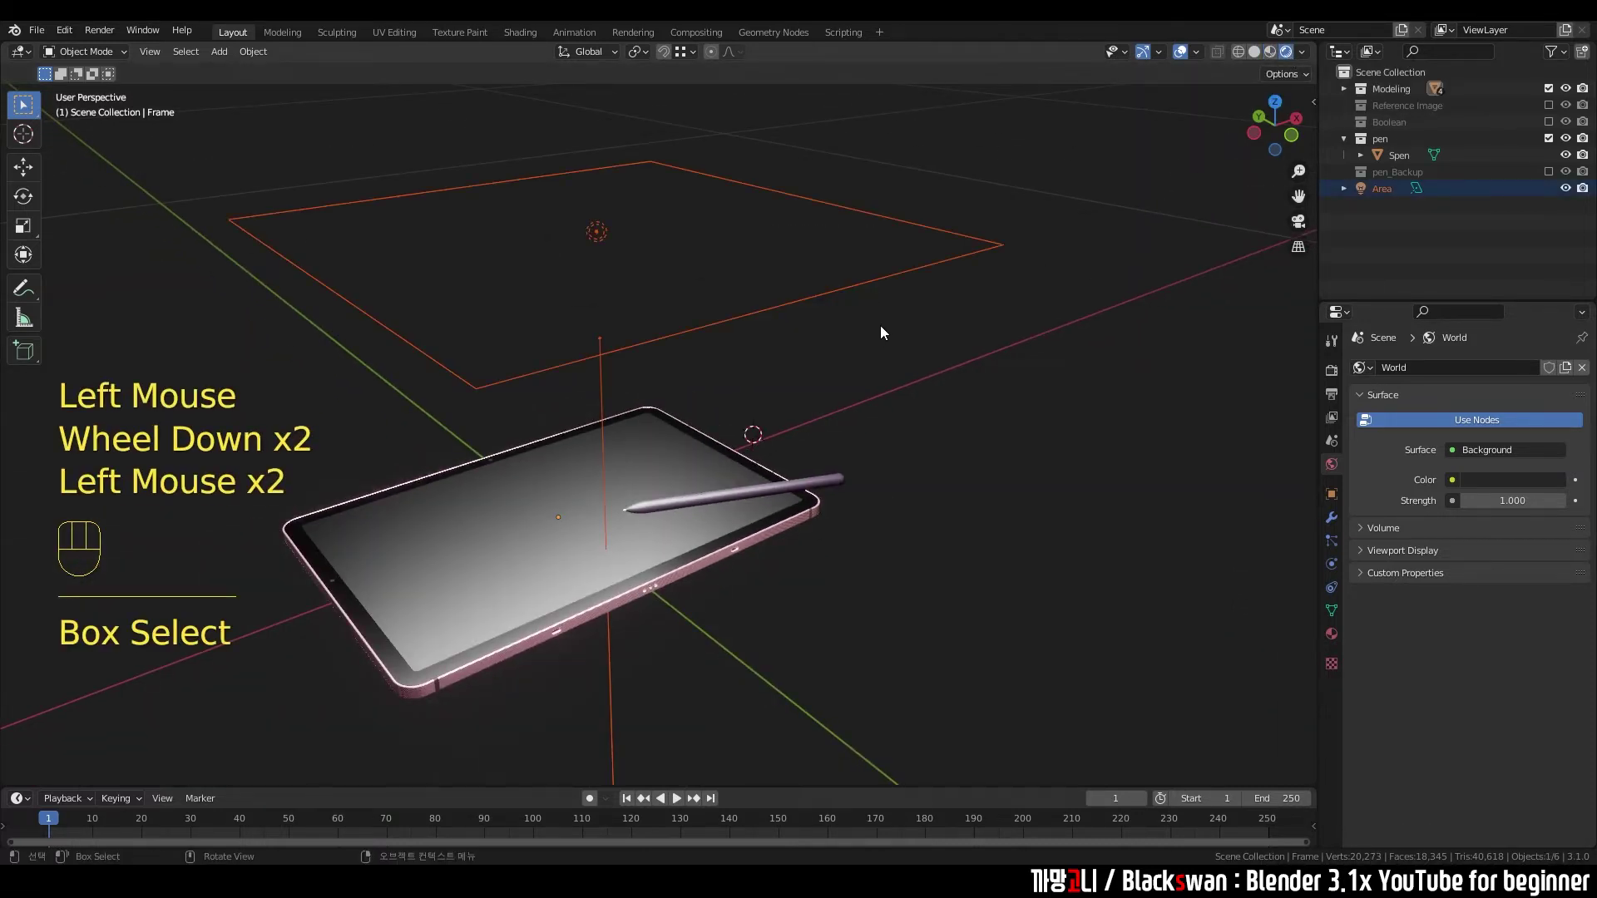
{"action": "key", "text": "Delete"}
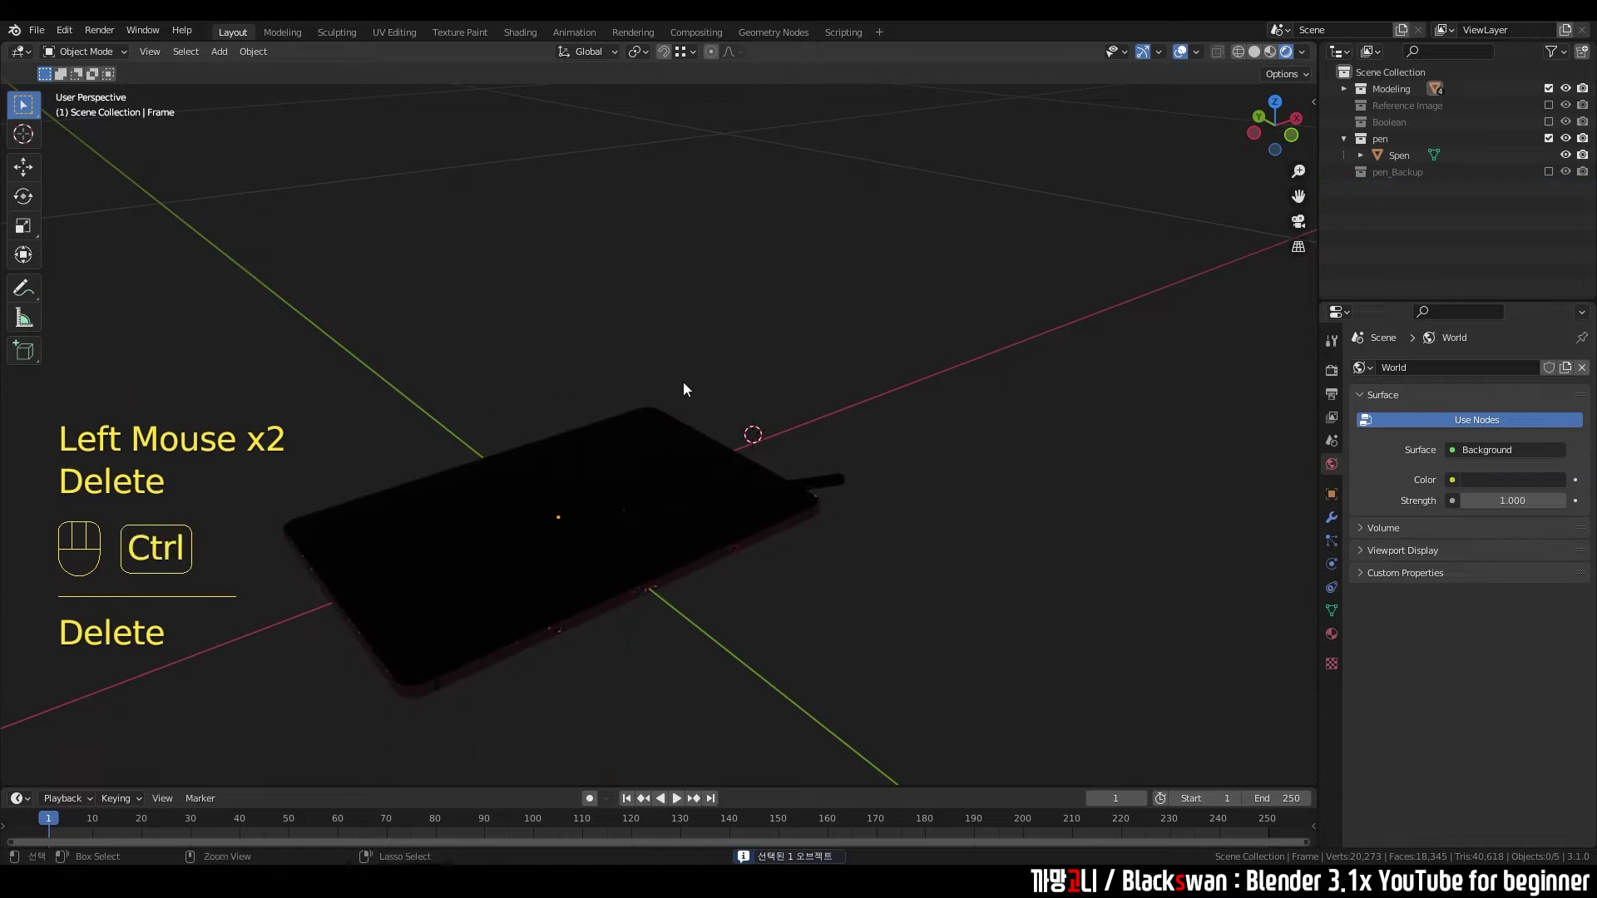
{"action": "key", "text": "ctrl+z"}
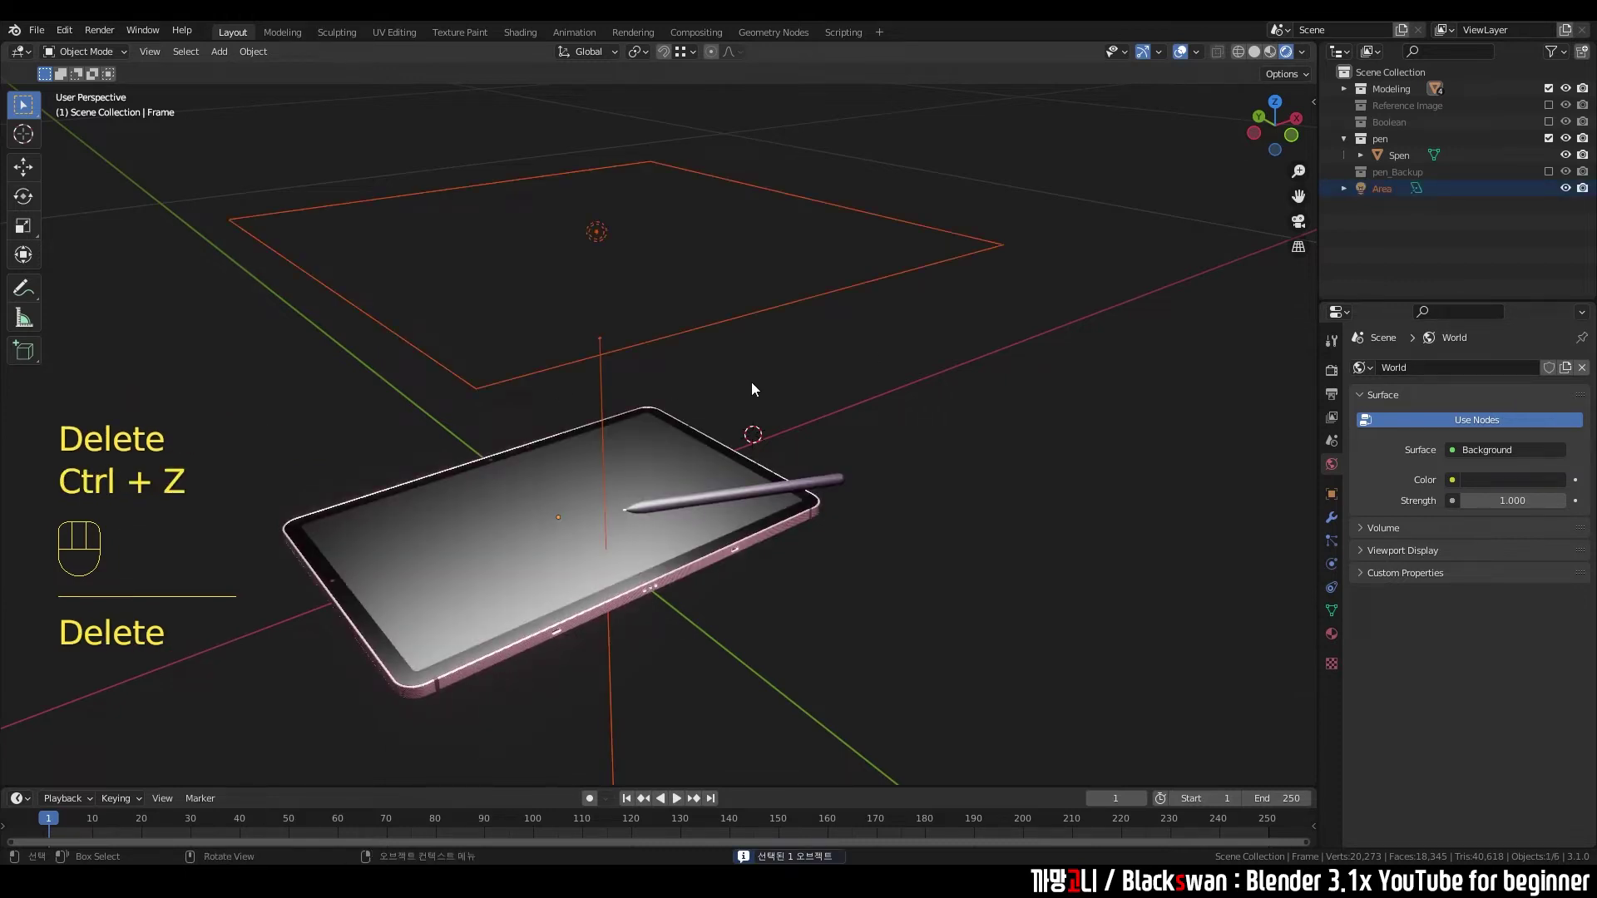
- Return to the top view looking straight down and select the area light
{"action": "left_click_drag", "start_coordinate": [785, 277], "coordinate": [844, 328]}
{"action": "left_click", "coordinate": [854, 334]}
{"action": "scroll", "scroll_direction": "down", "scroll_amount": 3}
{"action": "left_click_drag", "start_coordinate": [789, 417], "coordinate": [813, 410]}
{"action": "left_click", "coordinate": [525, 514]}
{"action": "left_click", "coordinate": [821, 551]}
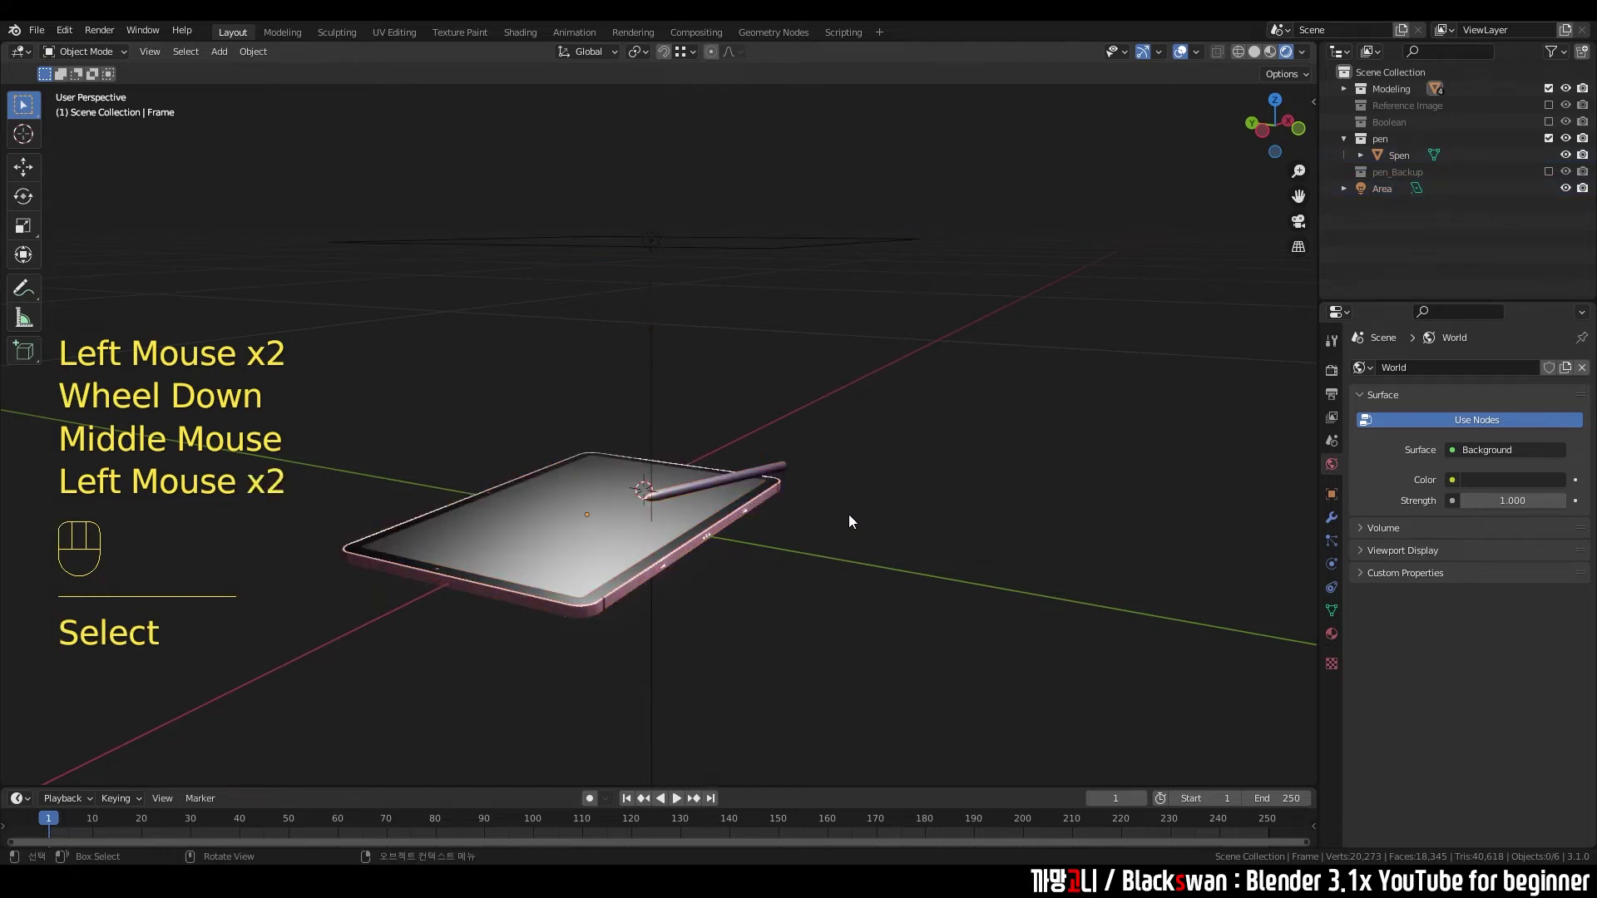
{"action": "middle_click", "coordinate": [884, 473]}
{"action": "left_click_drag", "start_coordinate": [834, 275], "coordinate": [858, 318]}
{"action": "key", "text": "`"}
{"action": "scroll", "scroll_direction": "down", "scroll_amount": 3}
{"action": "left_click", "coordinate": [844, 502]}
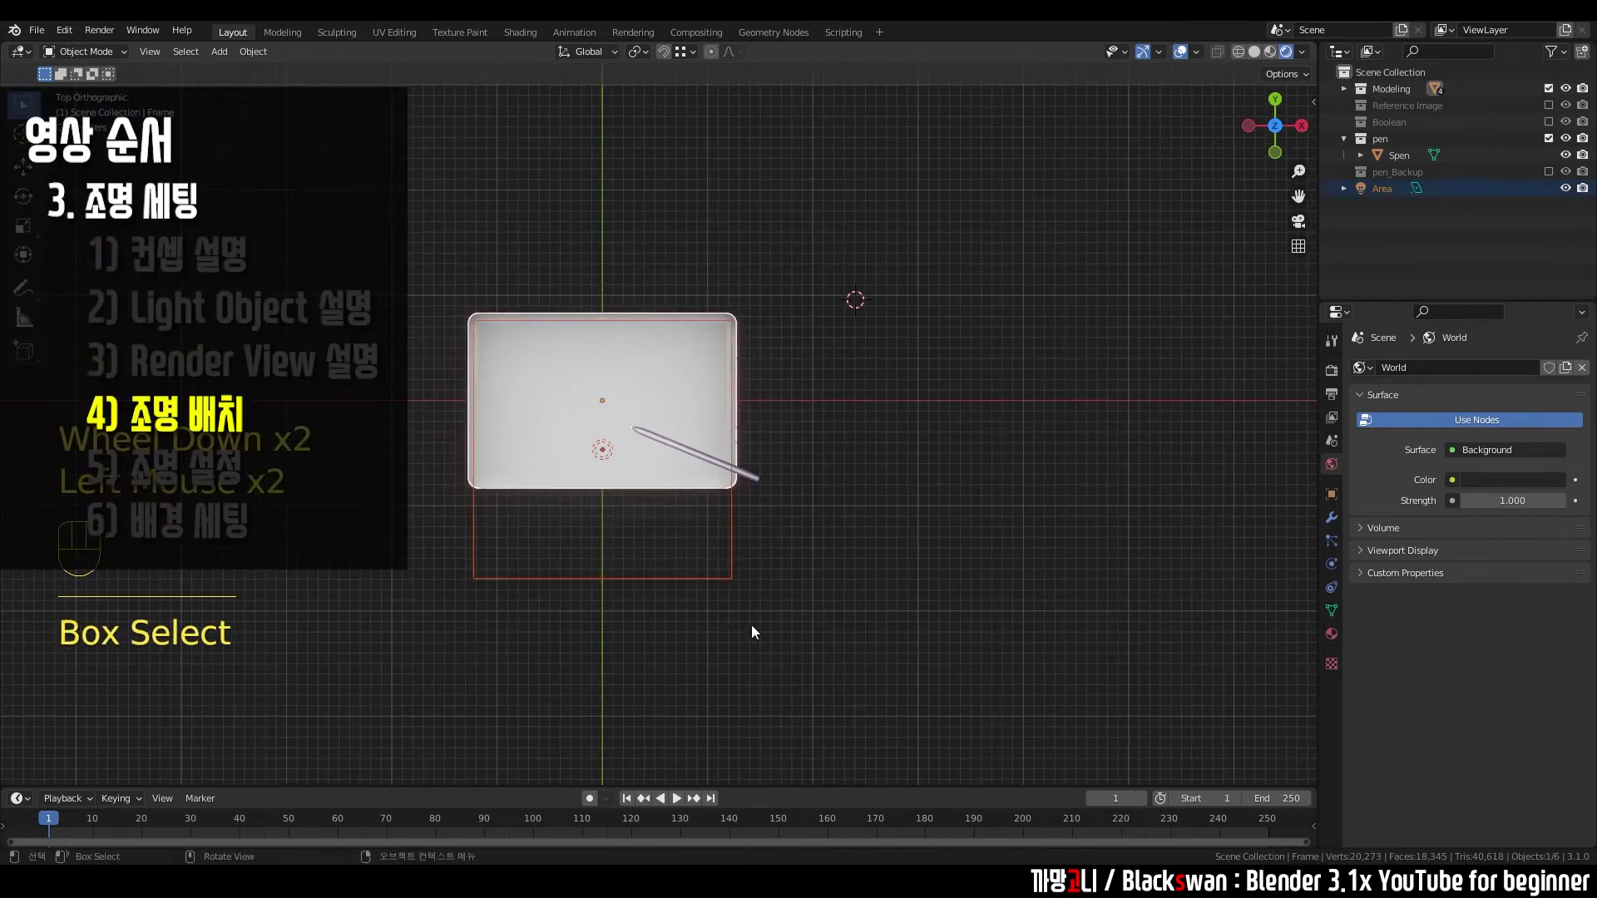
- Move the area light to sit beside the tablet in the top orthographic view
{"action": "key", "text": "g"}
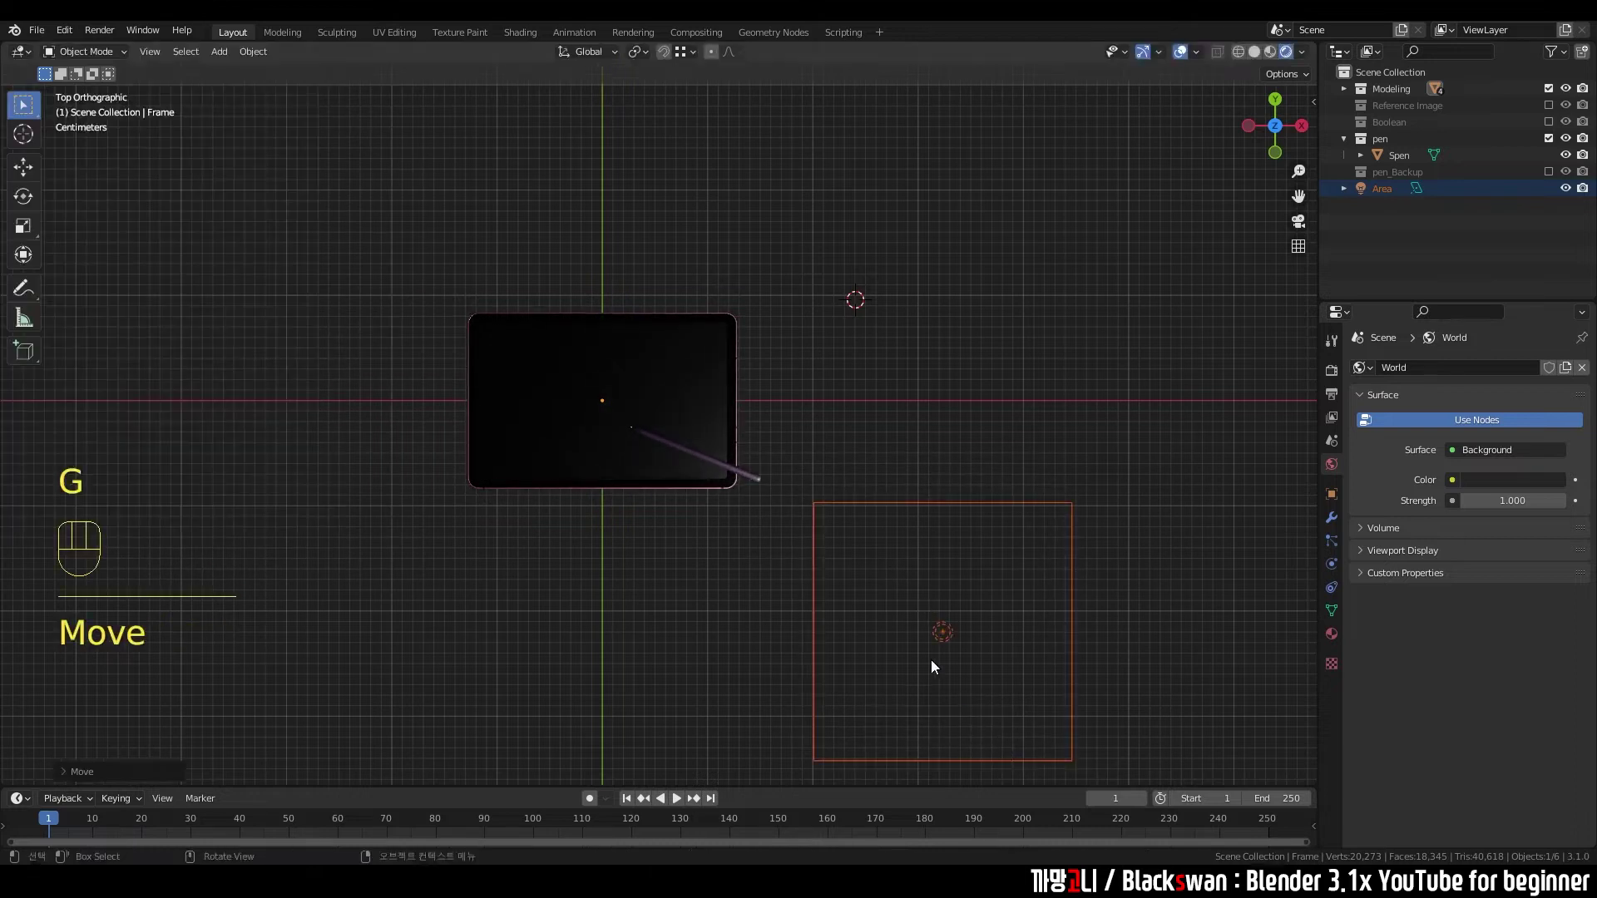
{"action": "left_click_drag", "start_coordinate": [874, 544], "coordinate": [845, 420]}
{"action": "key", "text": "g"}
{"action": "middle_click", "coordinate": [692, 471]}
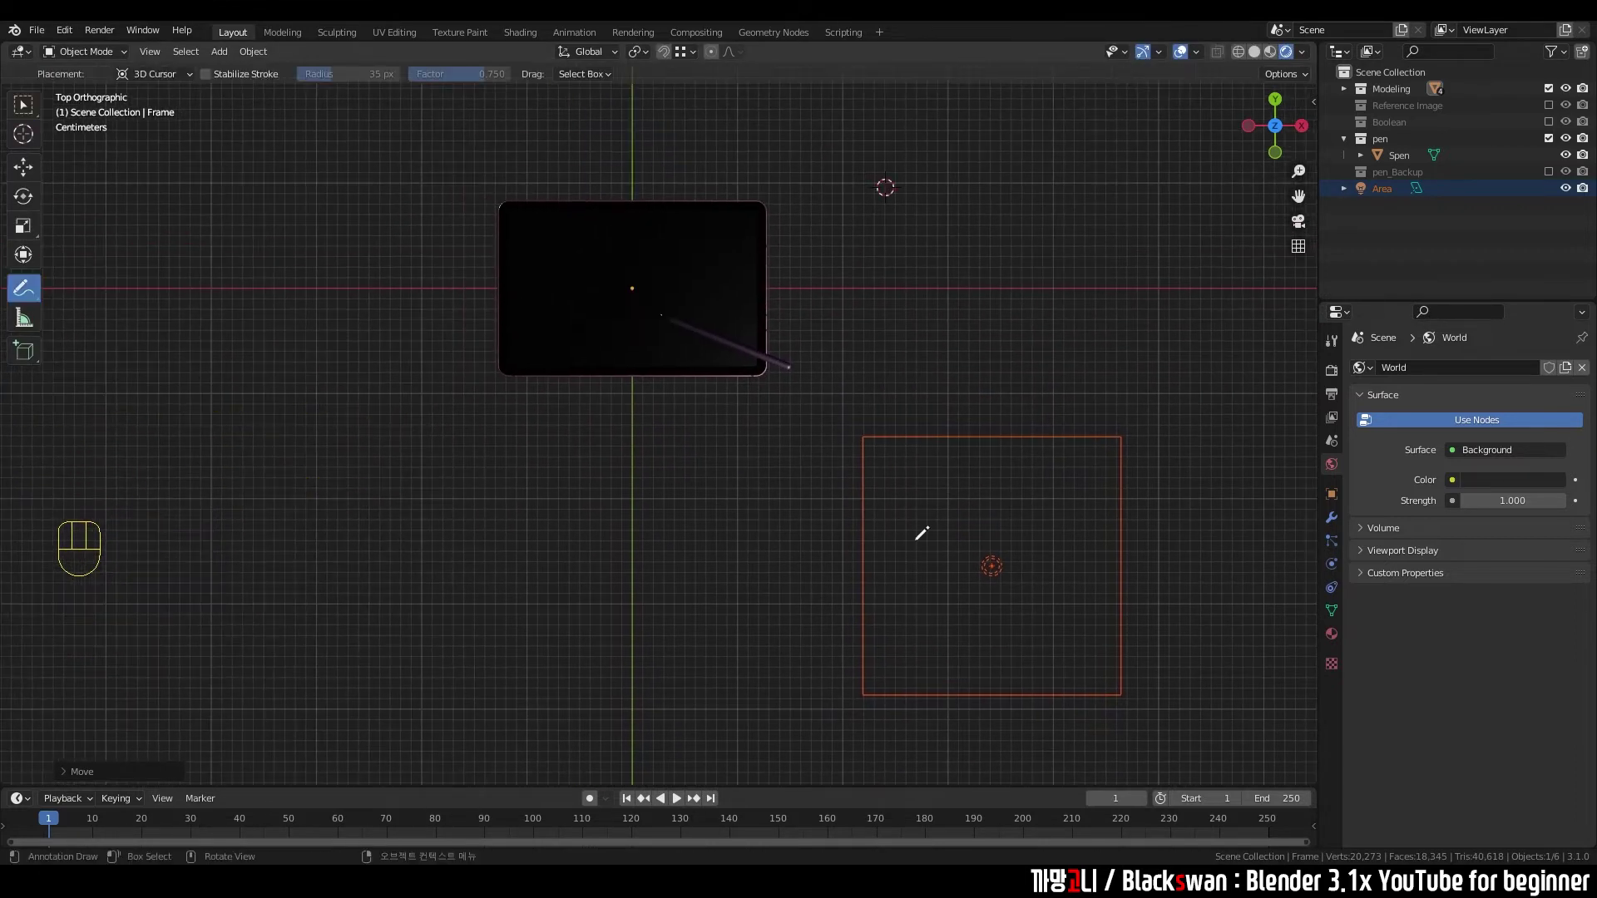
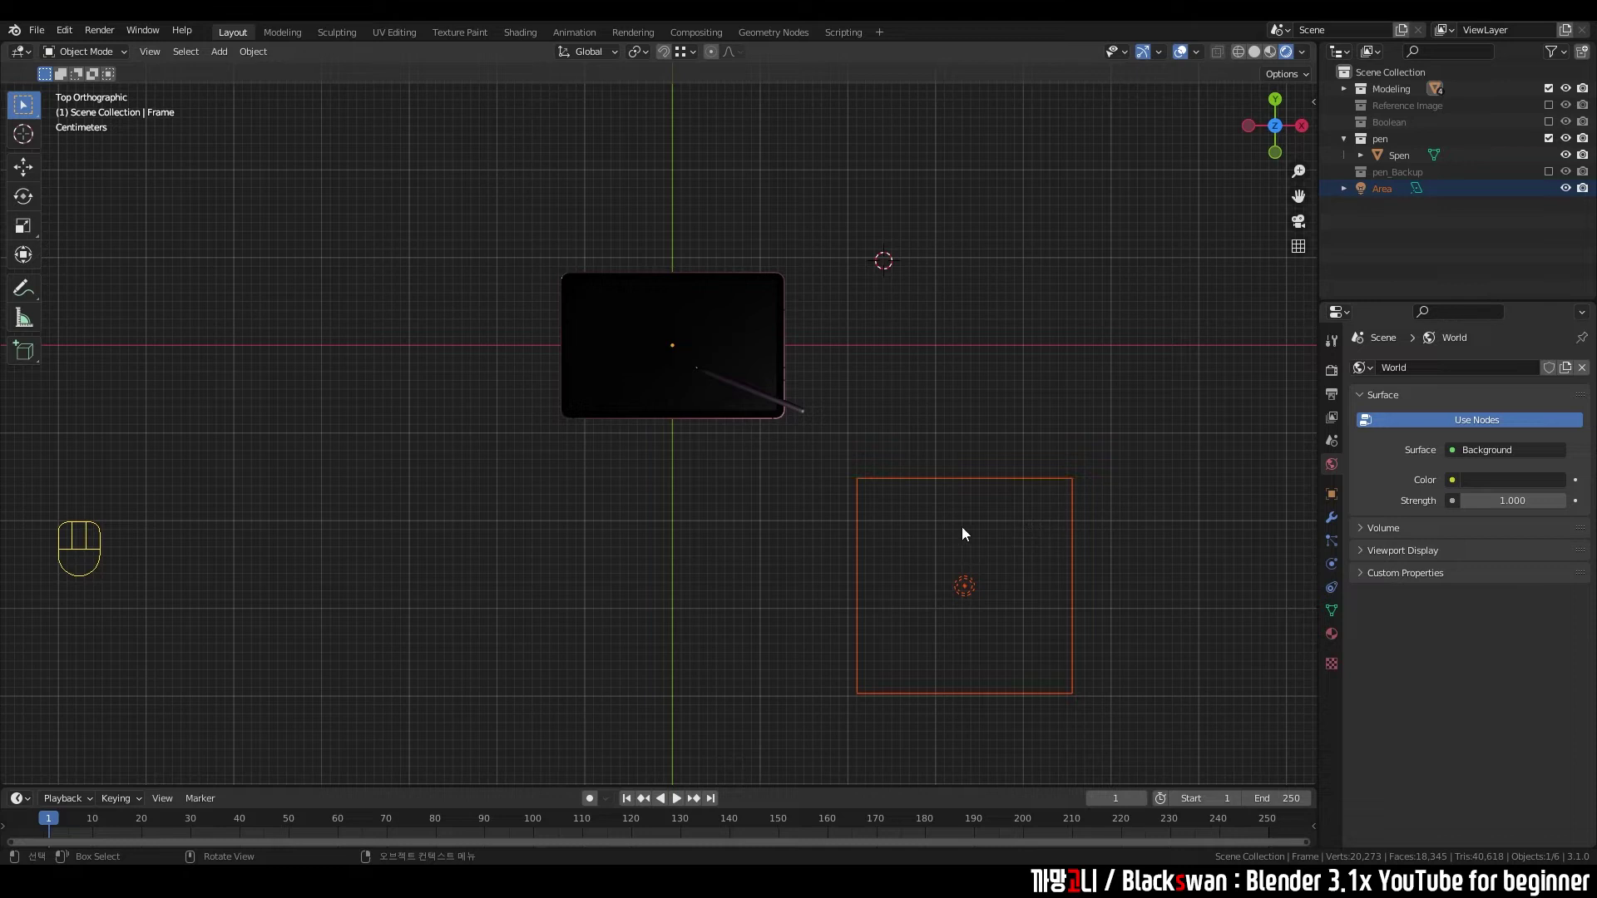
- Duplicate the area light twice, placing Area.002 above and left of the tablet
{"action": "key", "text": "shift+d"}
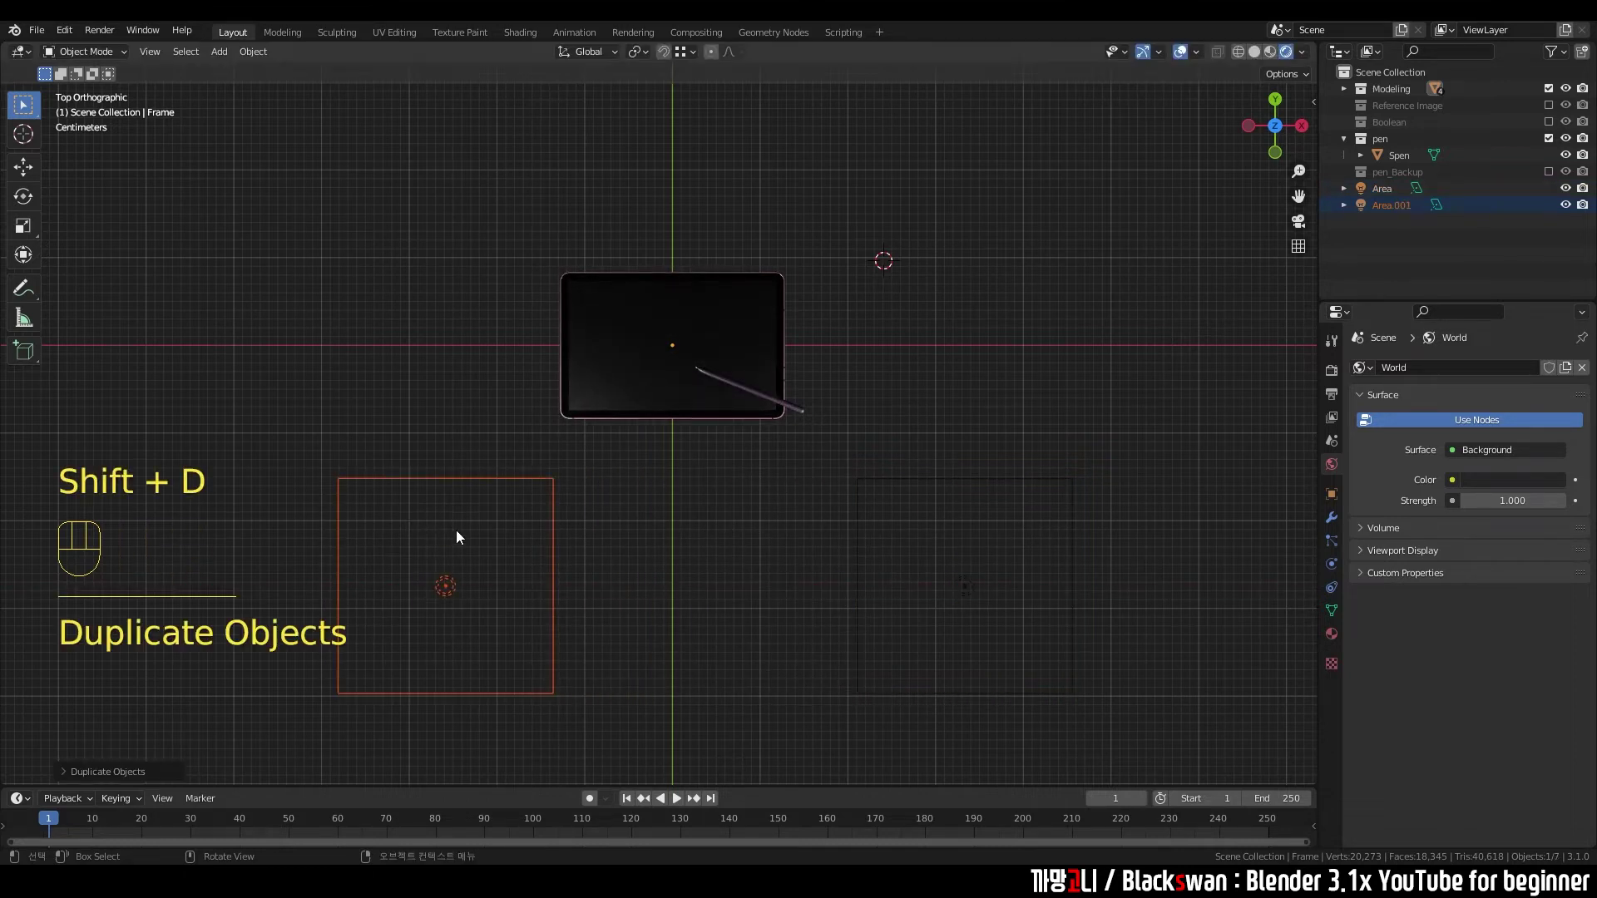
{"action": "key", "text": "shift+d"}
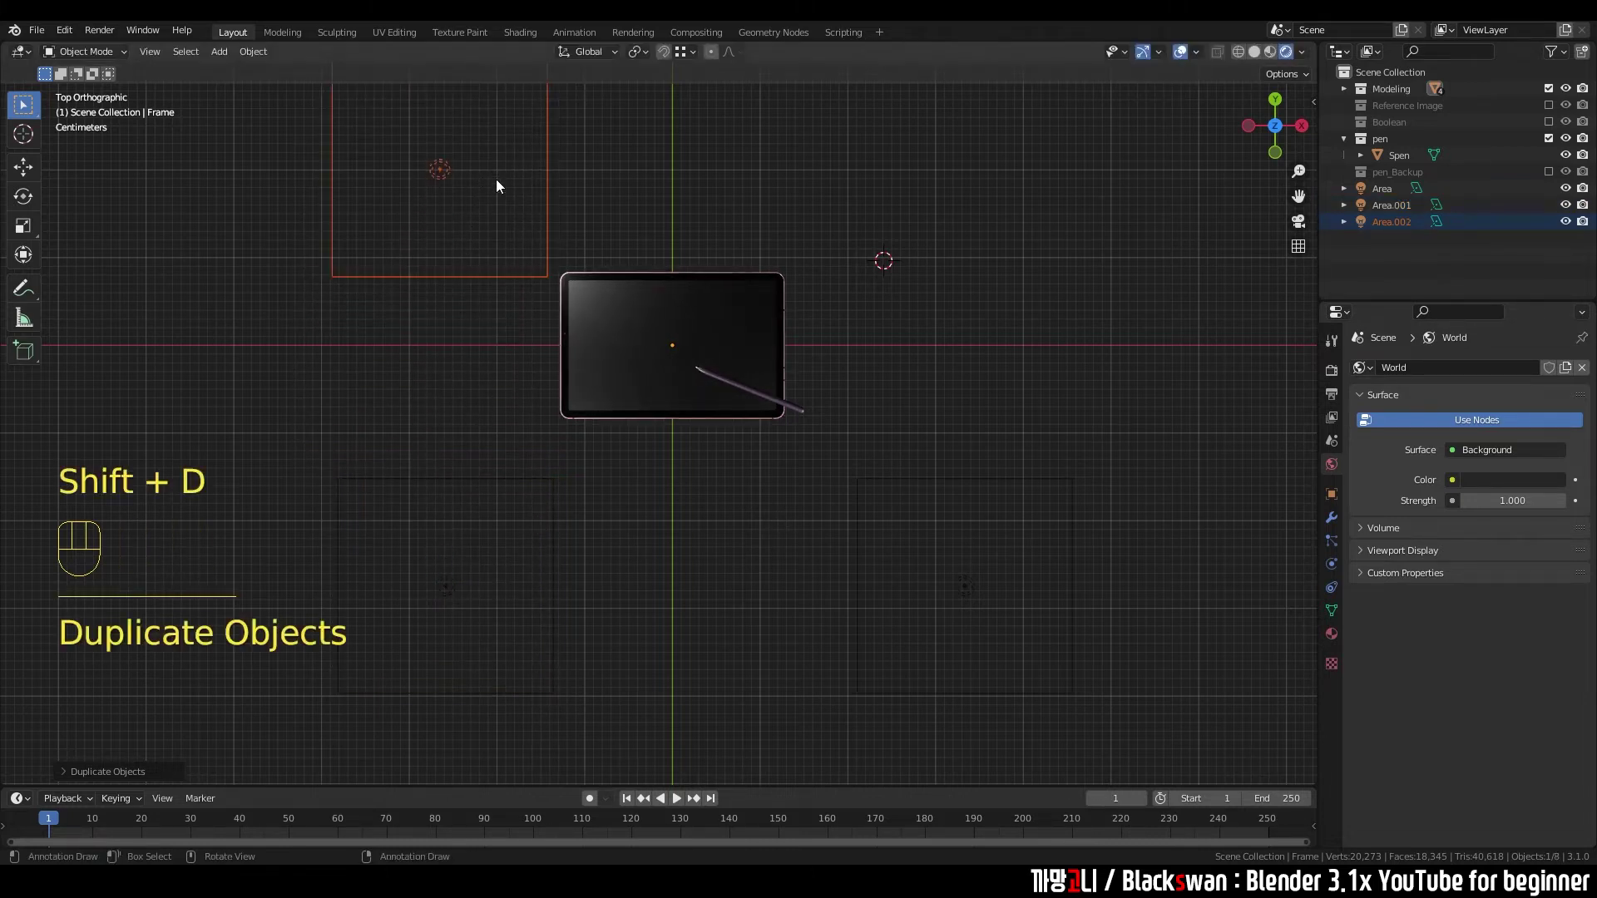
{"action": "left_click_drag", "start_coordinate": [402, 482], "coordinate": [811, 545]}
{"action": "left_click_drag", "start_coordinate": [788, 548], "coordinate": [932, 628]}
- Deselect the lights and orbit around the tablet to inspect the three-light layout
{"action": "left_click", "coordinate": [747, 513]}
{"action": "left_click_drag", "start_coordinate": [684, 497], "coordinate": [604, 432]}
{"action": "scroll", "scroll_direction": "down", "scroll_amount": 3}
{"action": "left_click_drag", "start_coordinate": [715, 498], "coordinate": [711, 456]}
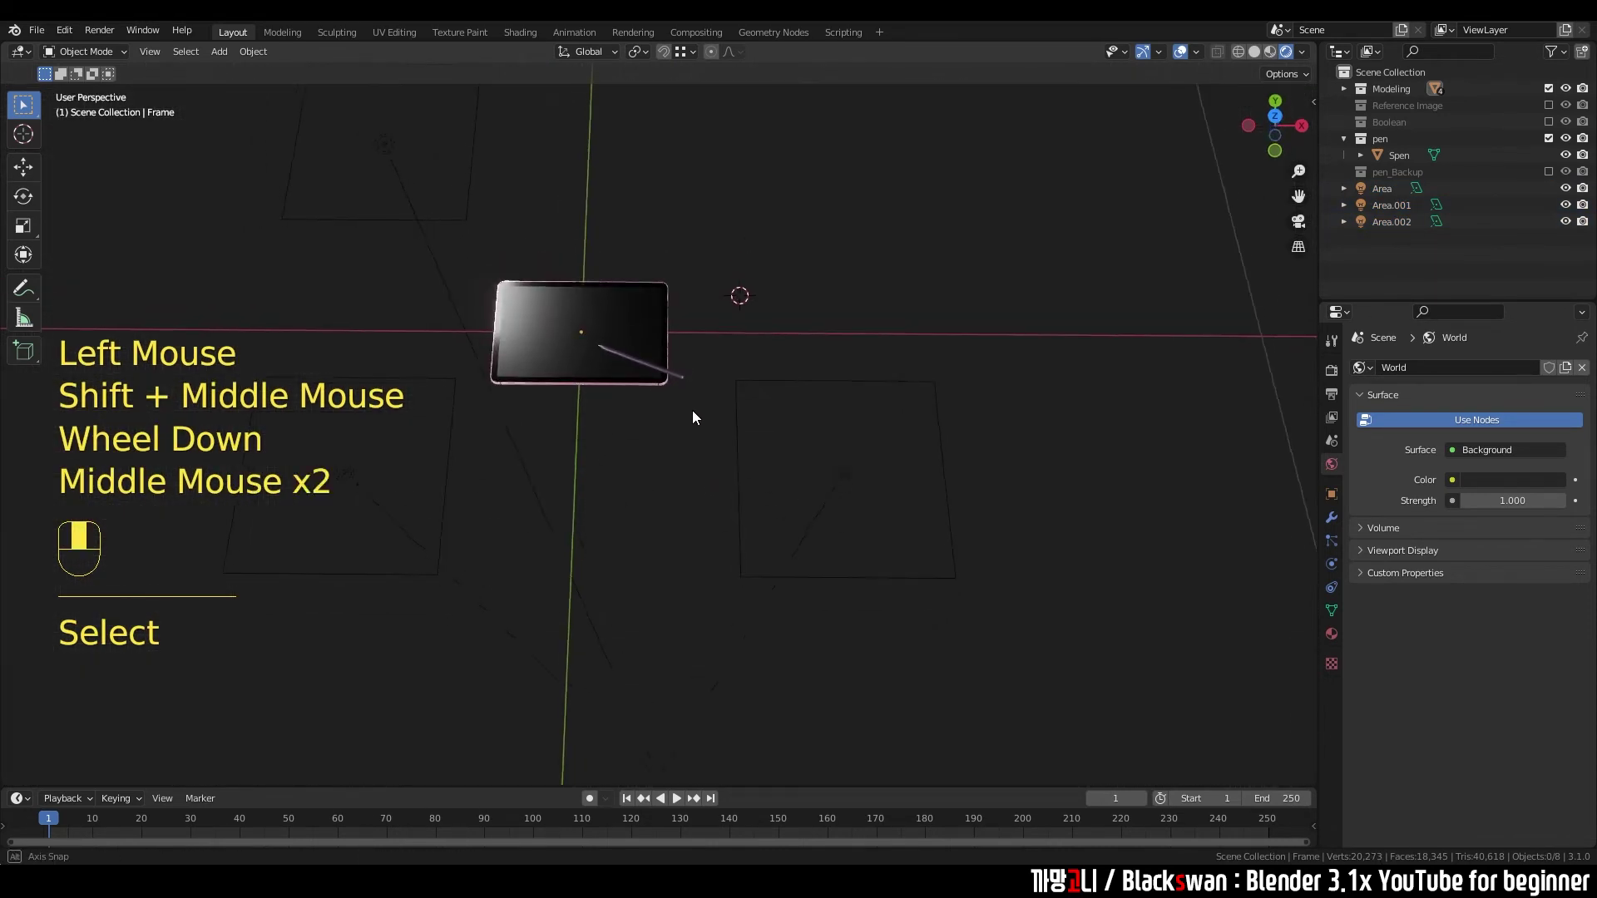
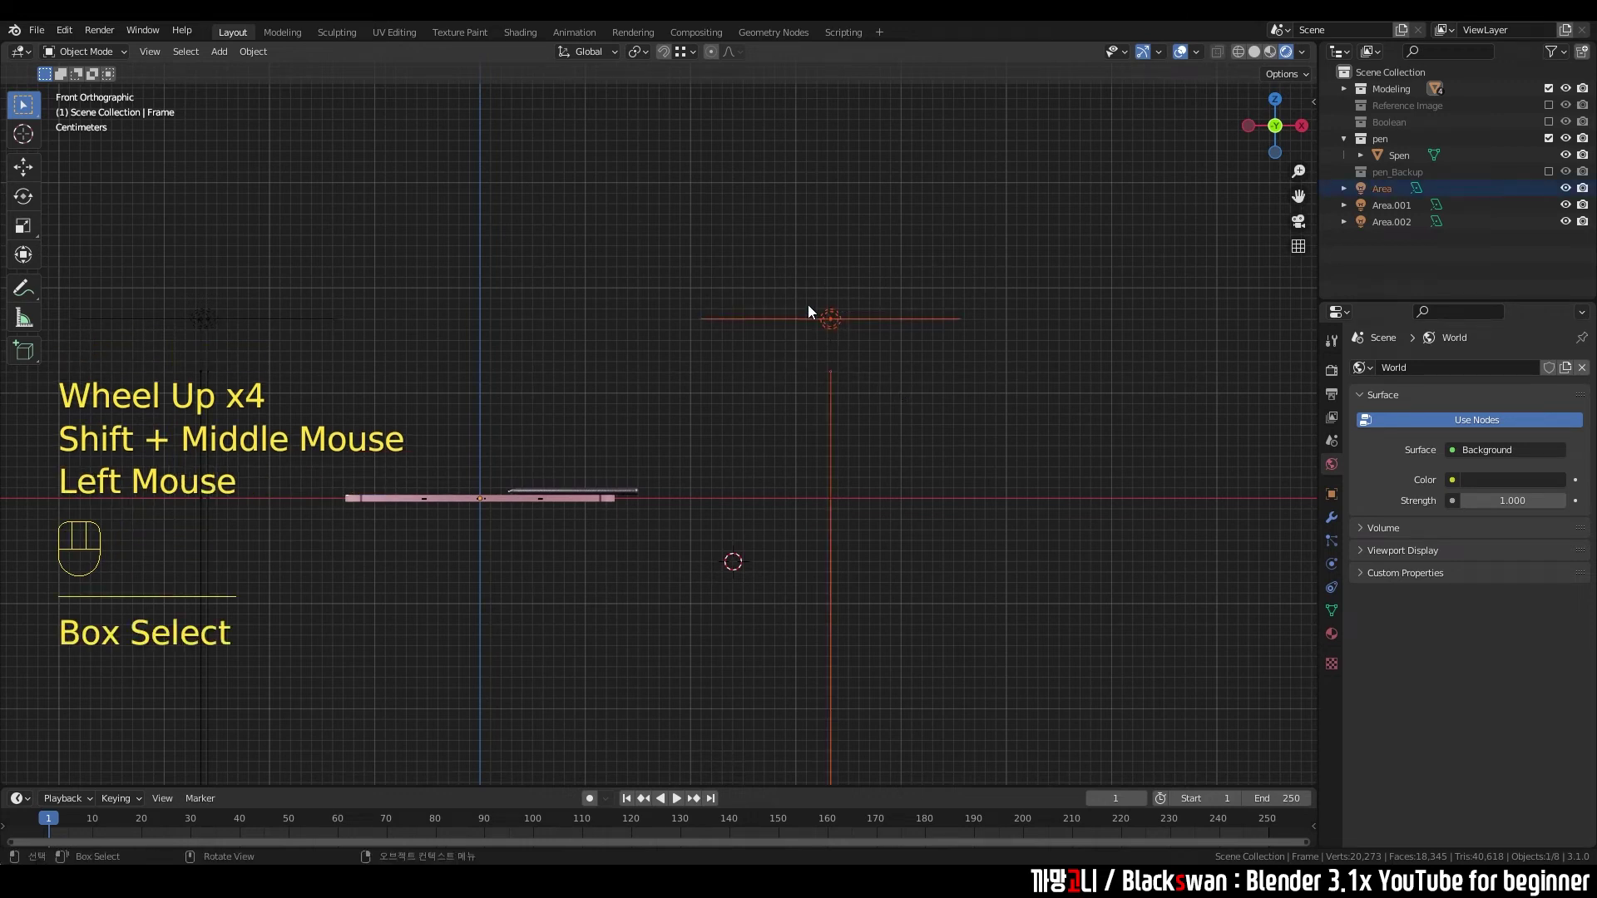
- Rotate and tilt the first area light in front and top views so it aims at the tablet
{"action": "key", "text": "r"}
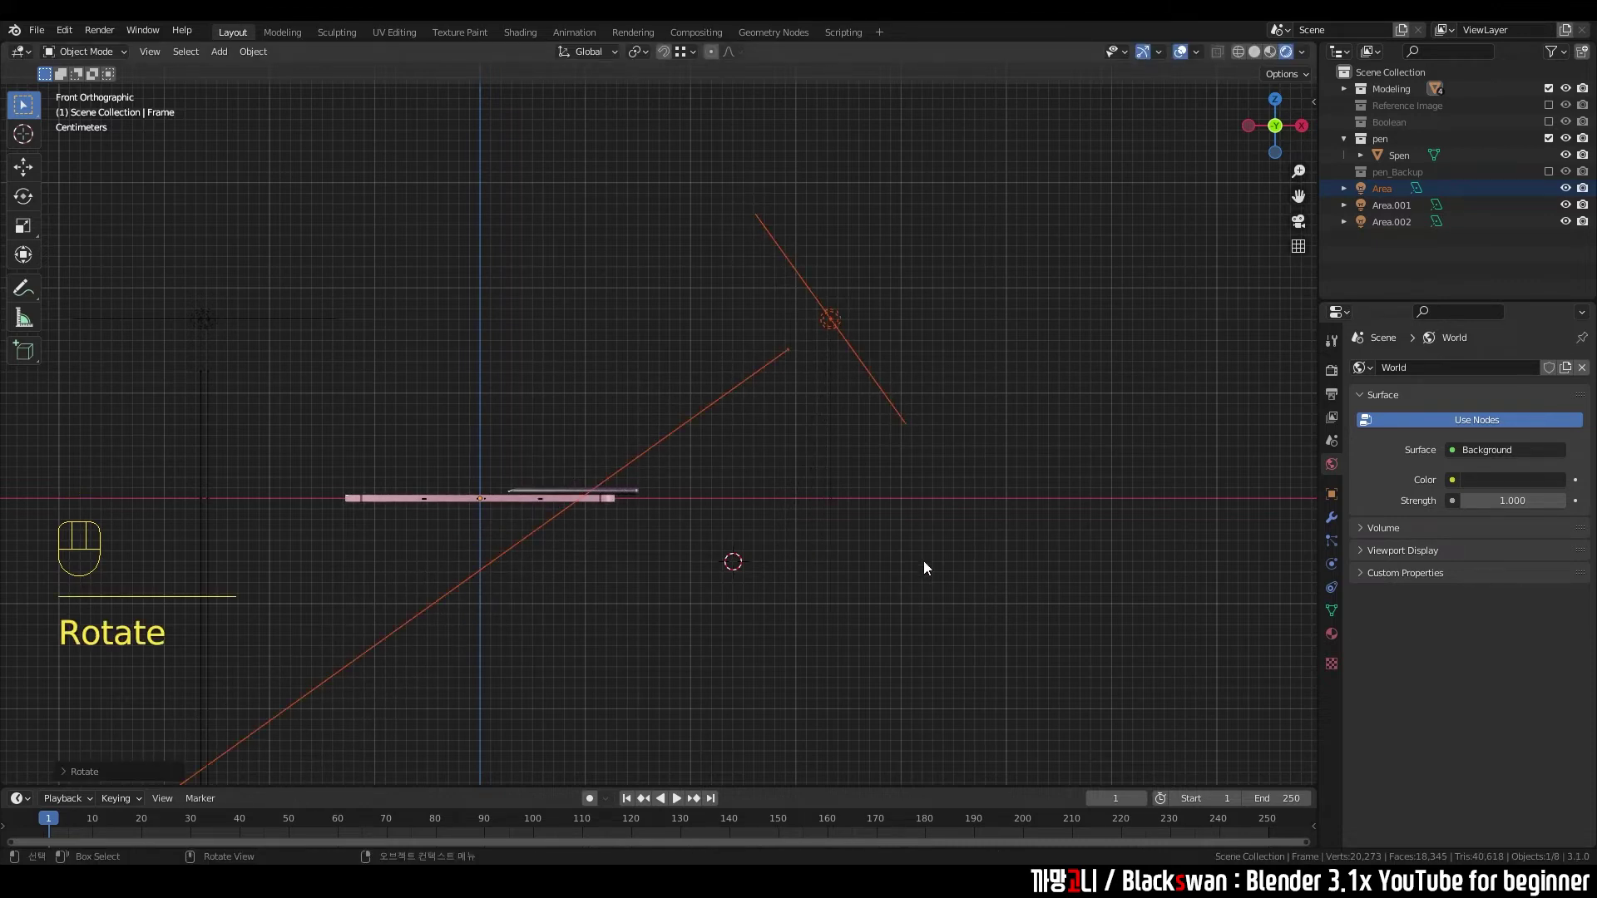
{"action": "key", "text": "r"}
{"action": "middle_click", "coordinate": [786, 500]}
{"action": "key", "text": "`"}
{"action": "scroll", "scroll_direction": "down", "scroll_amount": 3}
{"action": "key", "text": "r"}
{"action": "scroll", "scroll_direction": "down", "scroll_amount": 3}
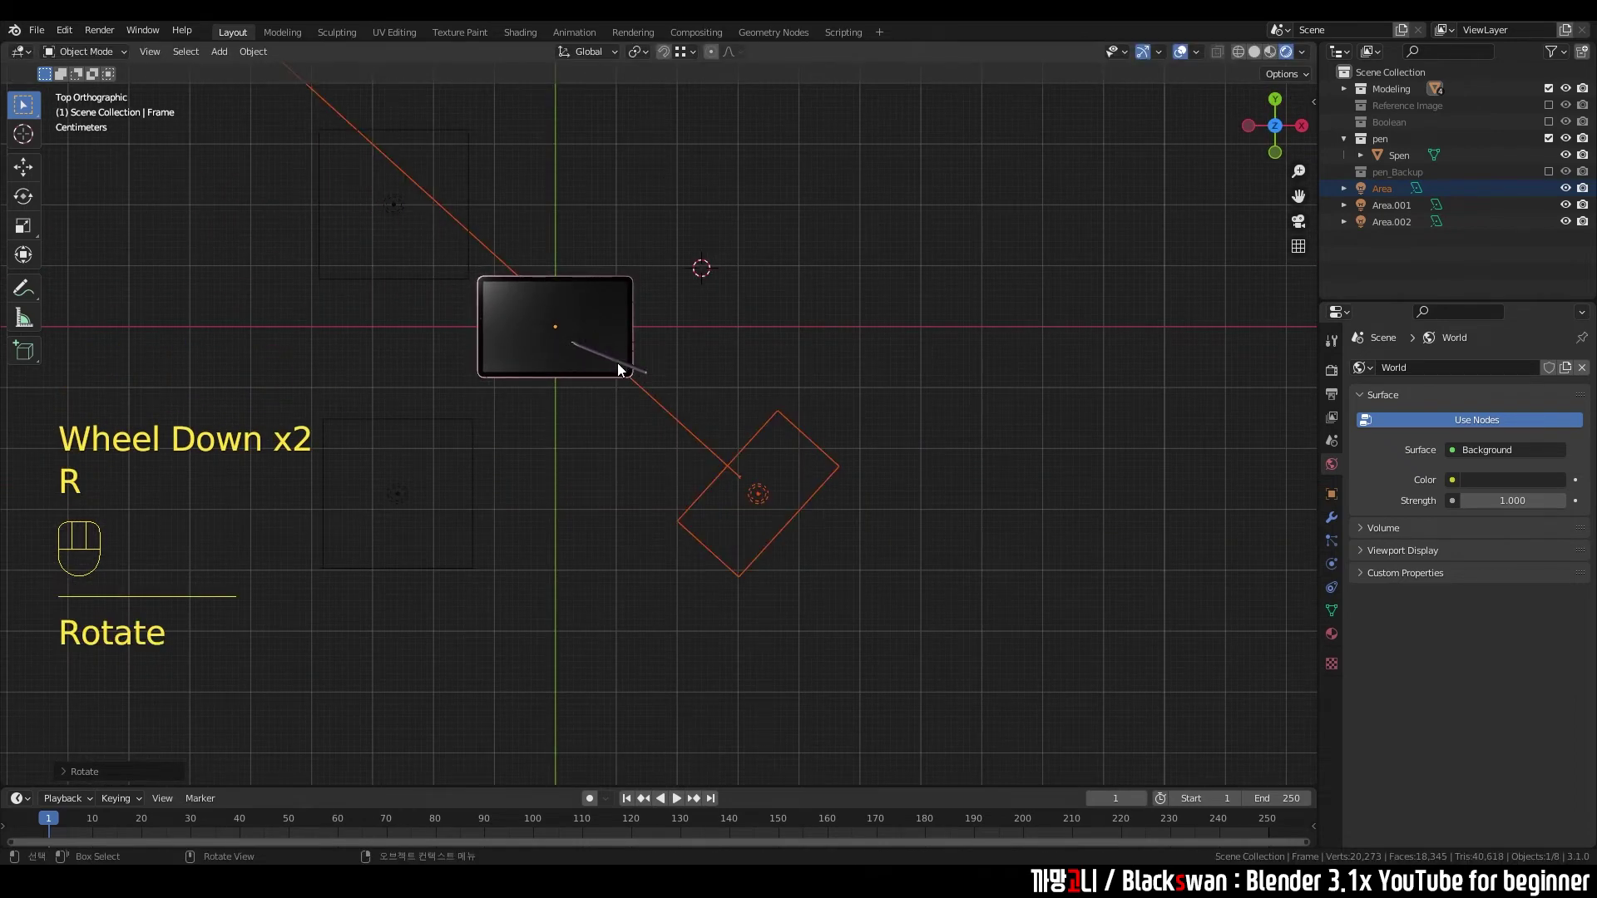
{"action": "key", "text": "`"}
{"action": "key", "text": "r"}
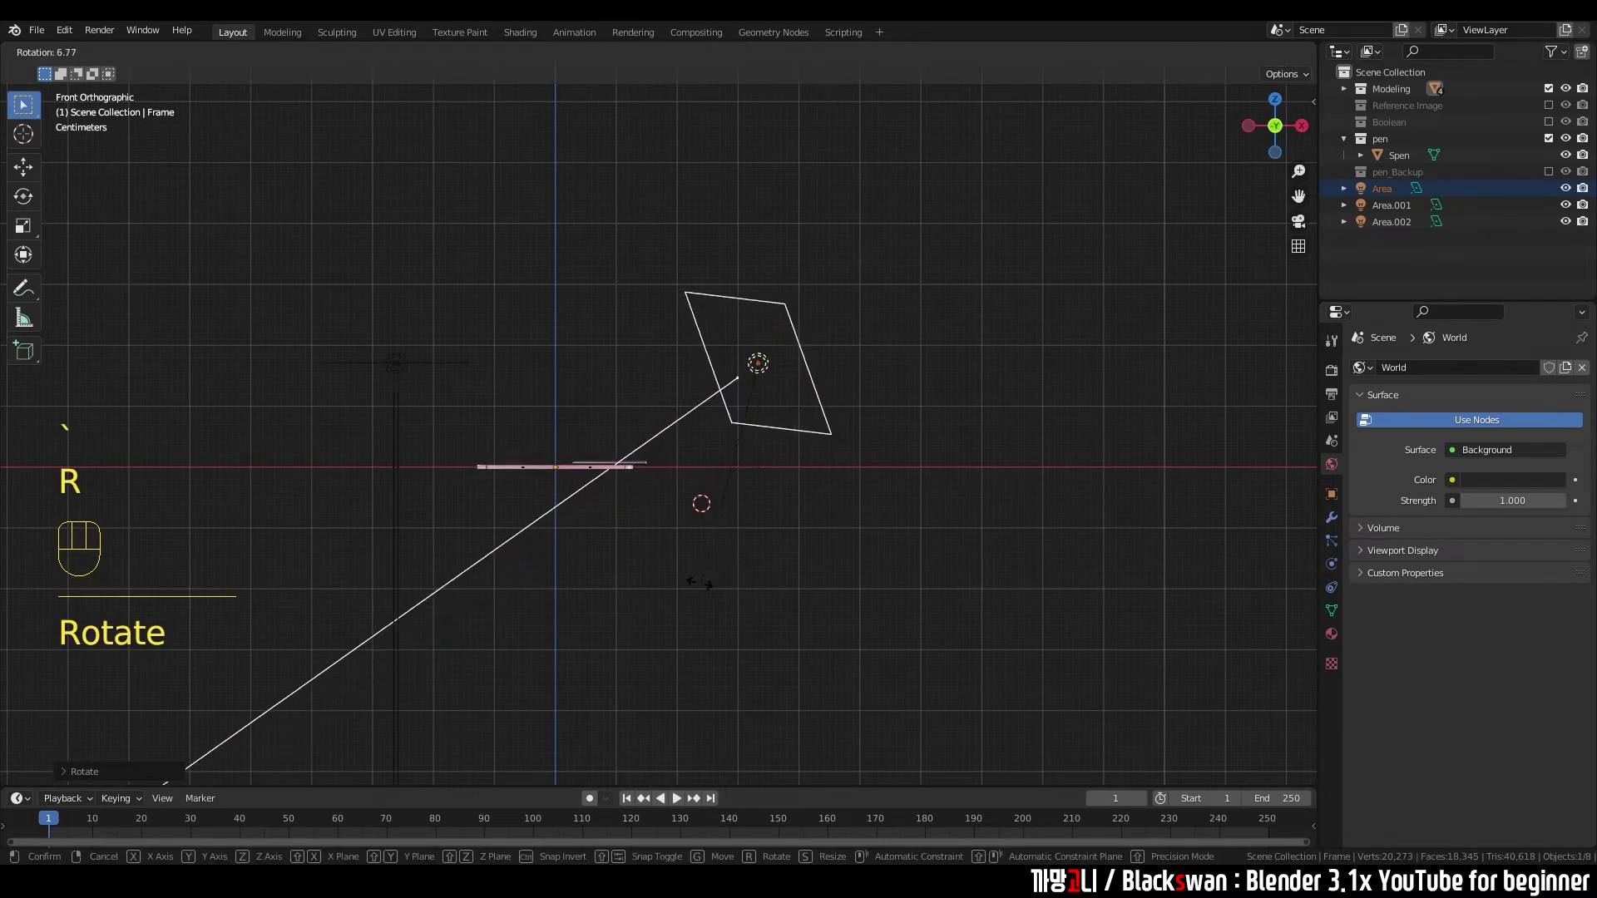
{"action": "key", "text": "`"}
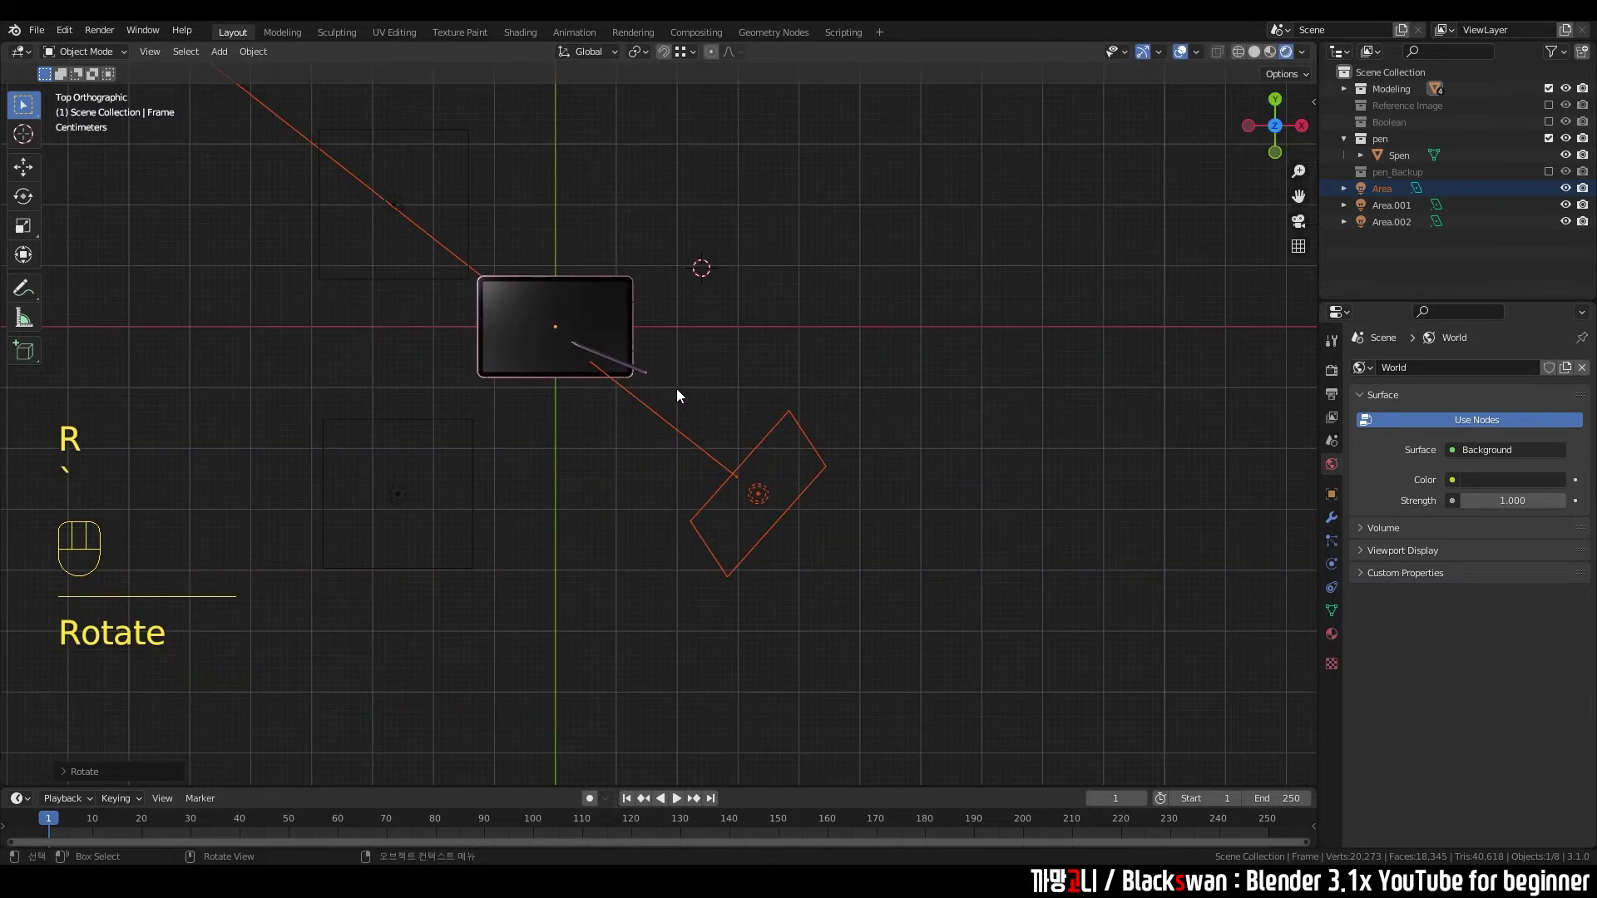
{"action": "key", "text": "r"}
{"action": "key", "text": "`"}
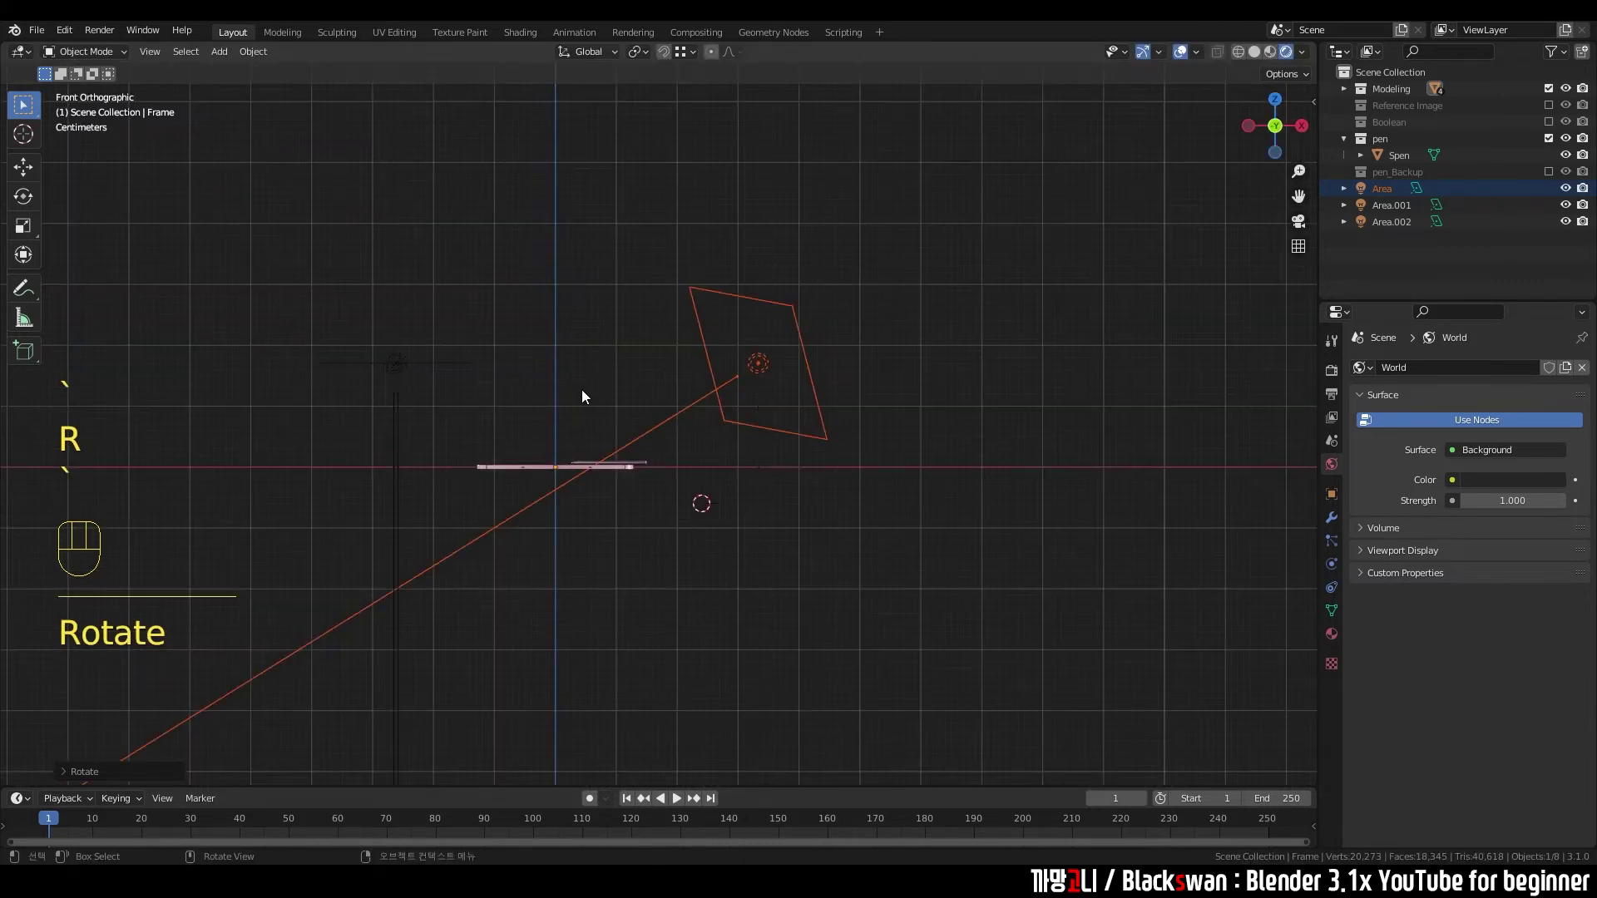
{"action": "left_click_drag", "start_coordinate": [715, 478], "coordinate": [801, 494]}
{"action": "left_click", "coordinate": [825, 530]}
{"action": "left_click_drag", "start_coordinate": [886, 377], "coordinate": [937, 412]}
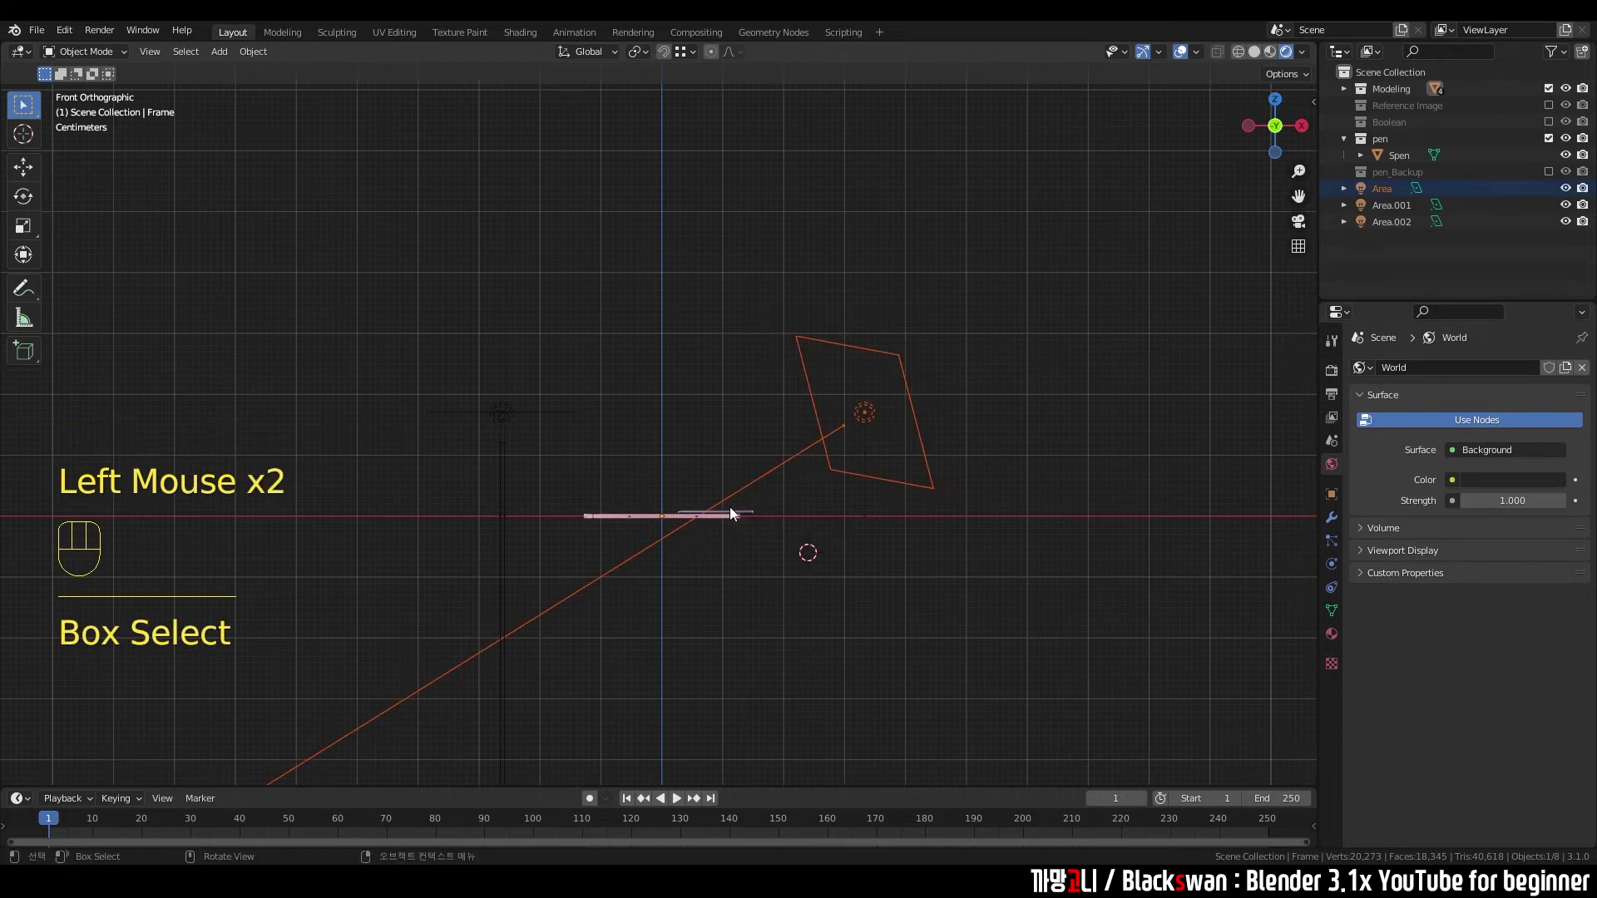
{"action": "left_click_drag", "start_coordinate": [716, 594], "coordinate": [676, 579]}
{"action": "middle_click", "coordinate": [846, 595]}
{"action": "left_click_drag", "start_coordinate": [649, 389], "coordinate": [715, 469]}
{"action": "left_click", "coordinate": [749, 460]}
- Rotate and tilt the second area light toward the tablet from front and top views
{"action": "left_click", "coordinate": [637, 498]}
{"action": "key", "text": "`"}
{"action": "left_click", "coordinate": [783, 573]}
{"action": "left_click", "coordinate": [703, 532]}
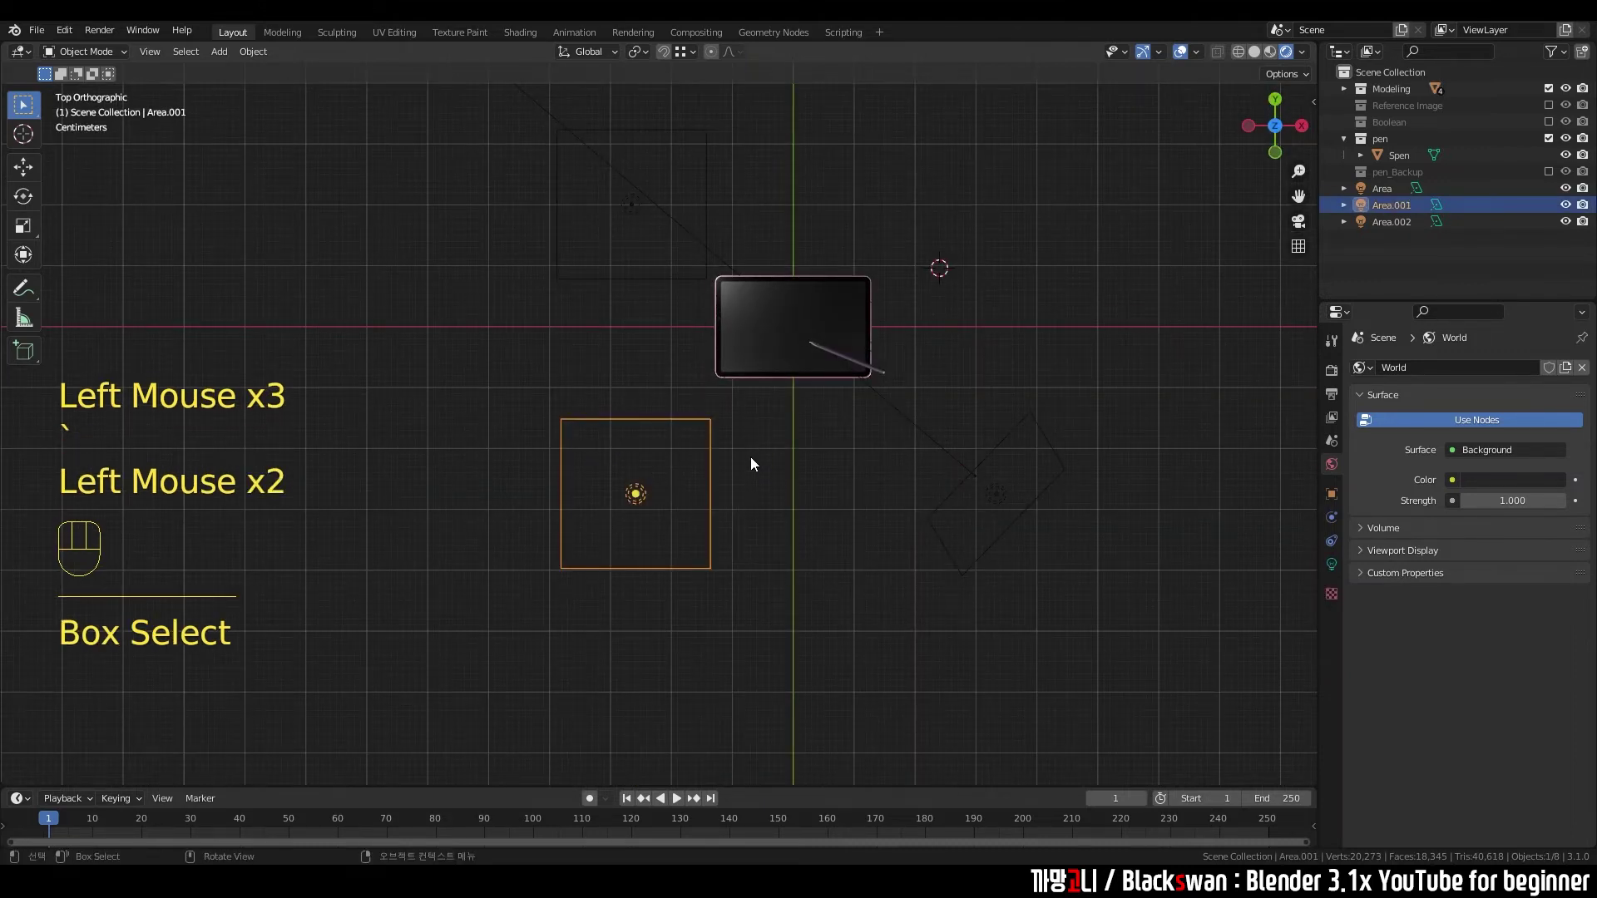
{"action": "middle_click", "coordinate": [770, 552]}
{"action": "key", "text": "`"}
{"action": "key", "text": "r"}
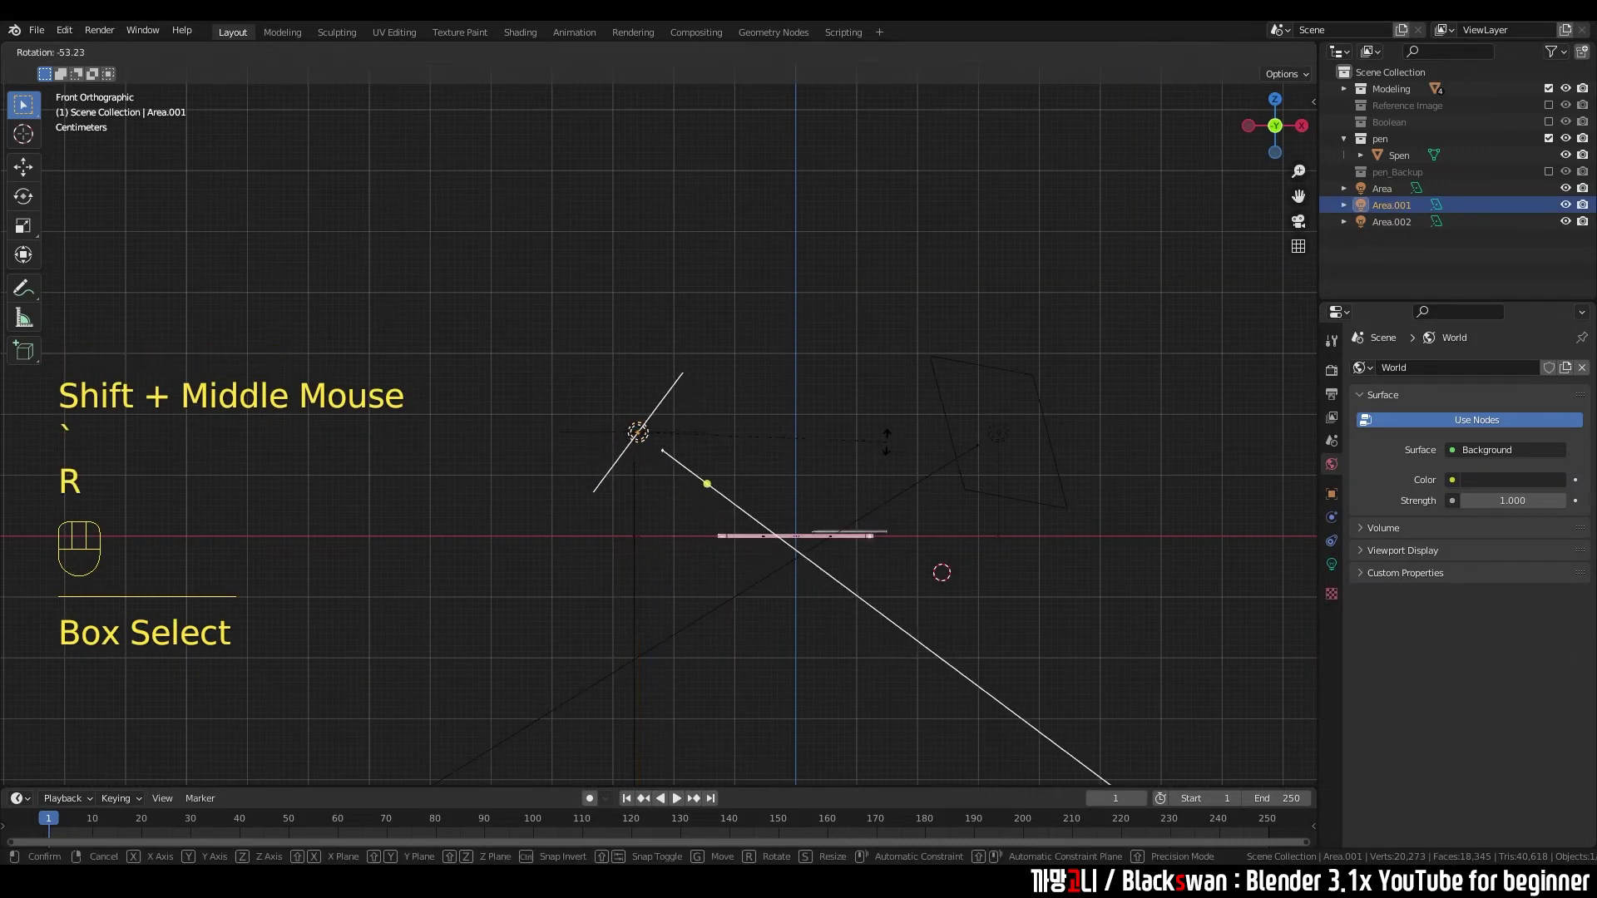
{"action": "left_click_drag", "start_coordinate": [619, 586], "coordinate": [708, 599]}
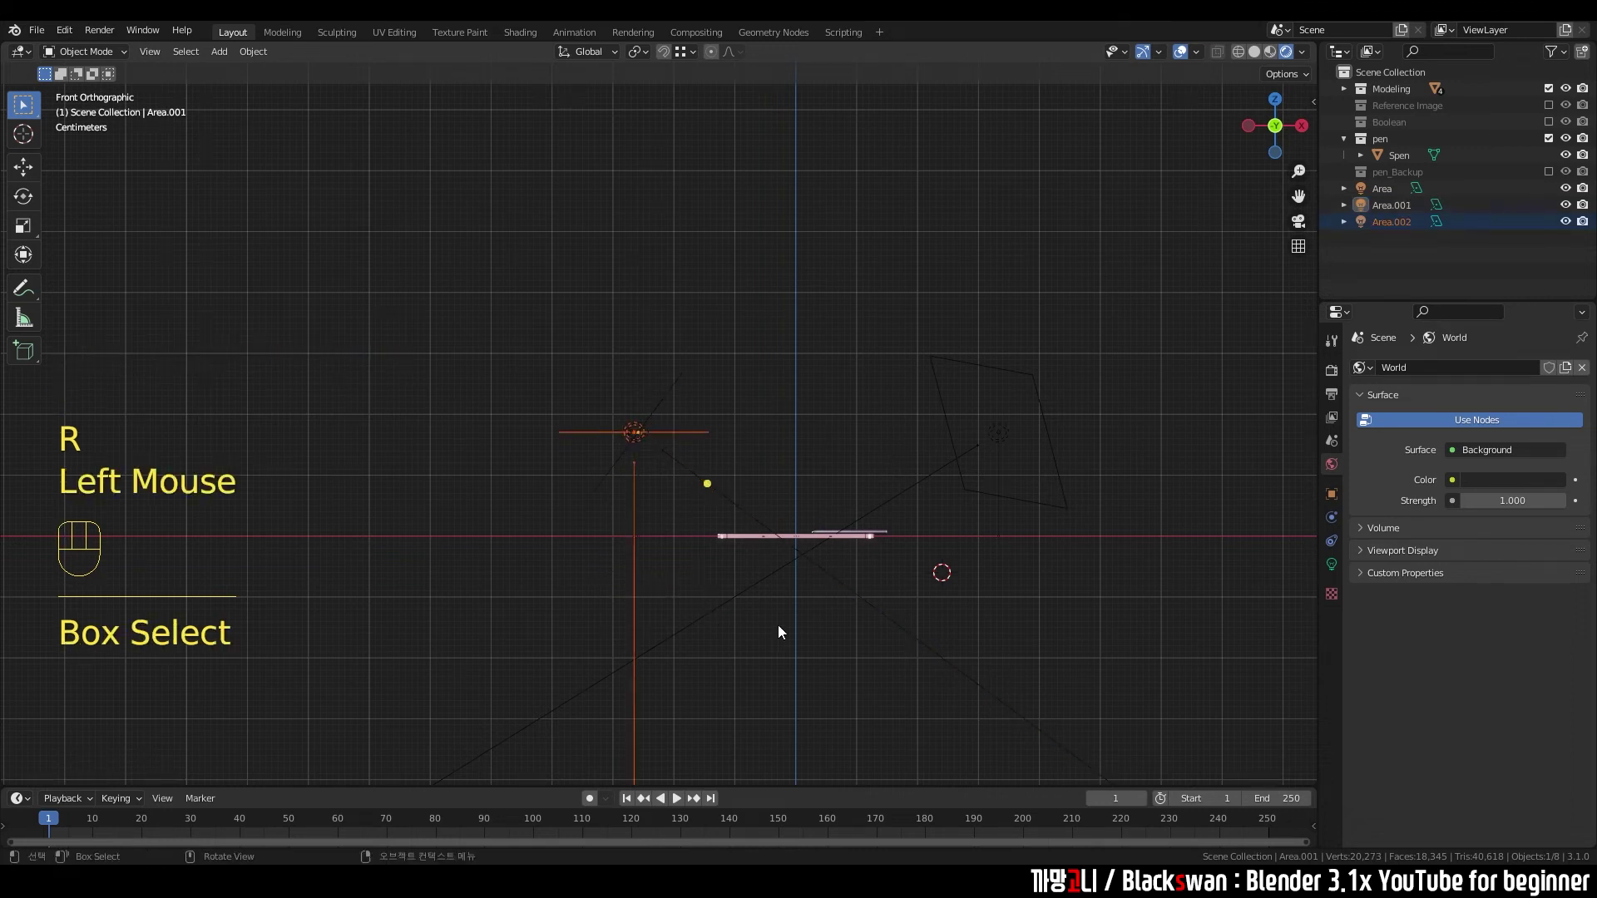
{"action": "key", "text": "r"}
{"action": "key", "text": "`"}
{"action": "key", "text": "r"}
{"action": "left_click_drag", "start_coordinate": [590, 496], "coordinate": [730, 606]}
{"action": "key", "text": "r"}
{"action": "key", "text": "`"}
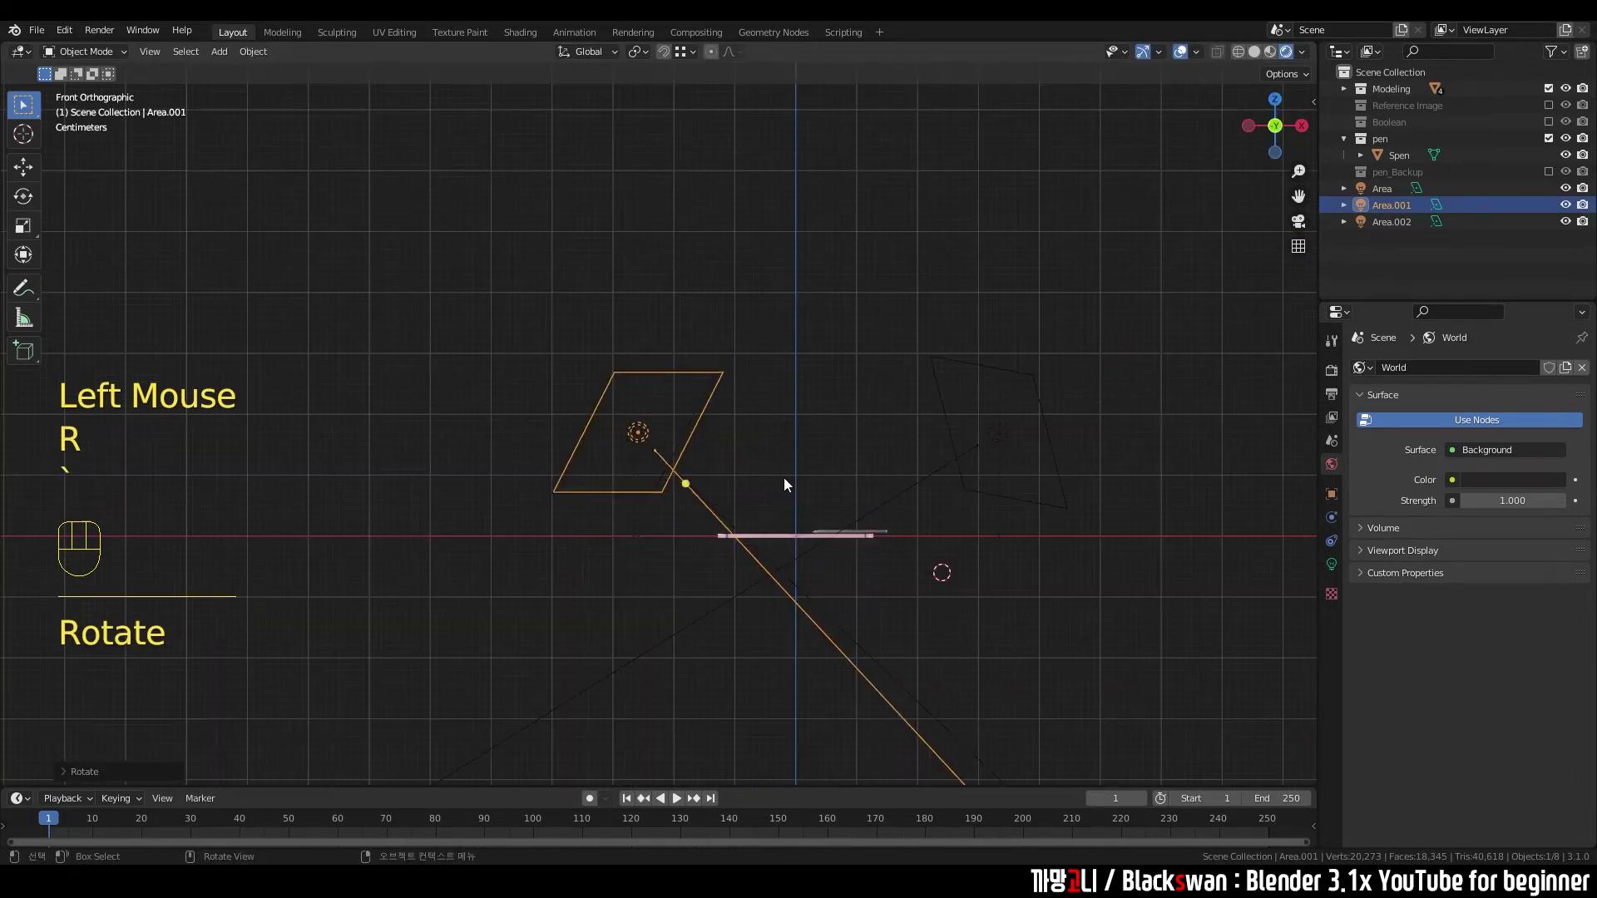
{"action": "key", "text": "r"}
- Turn and tilt the third area light to face the tablet, then deselect all lights
{"action": "left_click", "coordinate": [762, 565]}
{"action": "key", "text": "r"}
{"action": "key", "text": "`"}
{"action": "middle_click", "coordinate": [752, 390]}
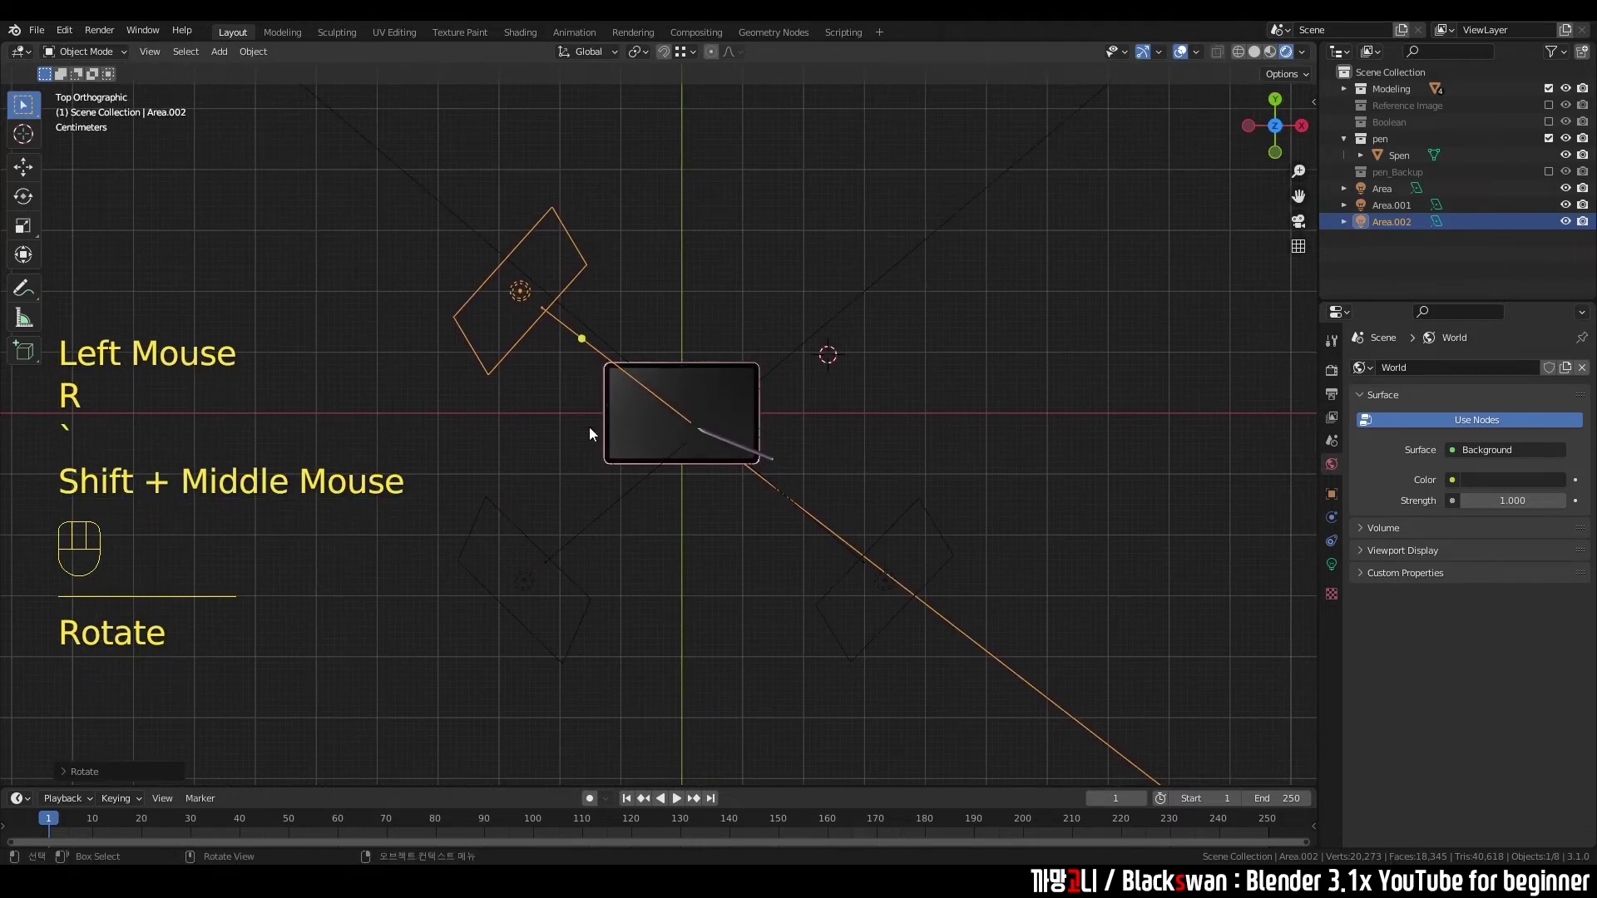
{"action": "left_click_drag", "start_coordinate": [722, 490], "coordinate": [829, 438]}
{"action": "left_click", "coordinate": [750, 208]}
{"action": "left_click", "coordinate": [709, 215]}
{"action": "key", "text": "g"}
{"action": "key", "text": "ctrl+z"}
{"action": "left_click_drag", "start_coordinate": [801, 190], "coordinate": [772, 190]}
{"action": "left_click", "coordinate": [729, 201]}
{"action": "key", "text": "g"}
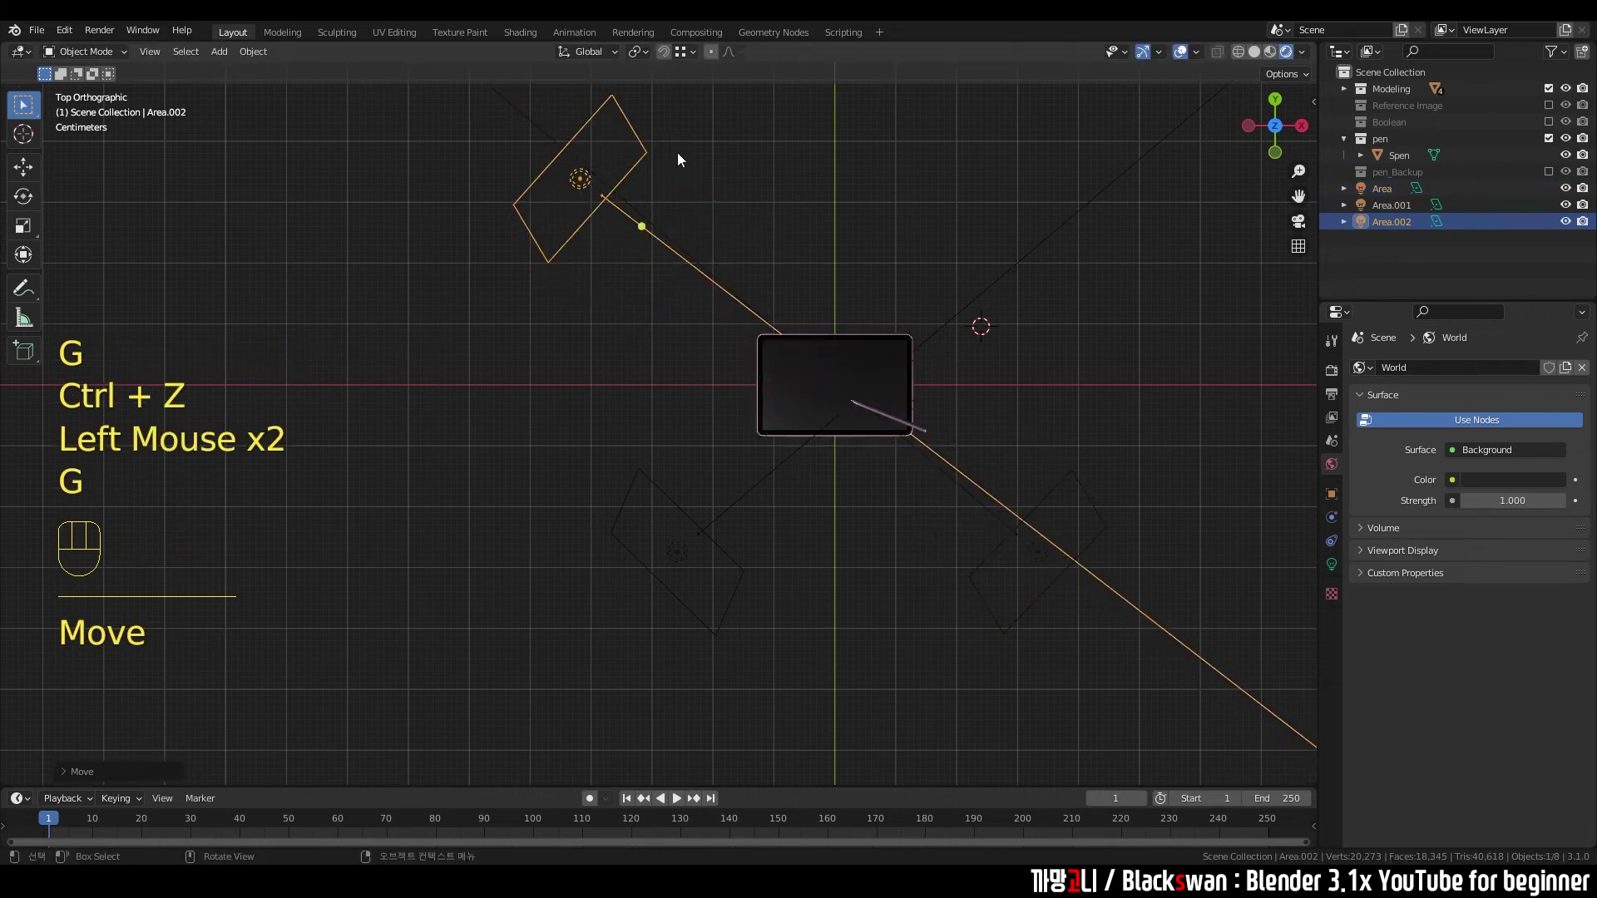
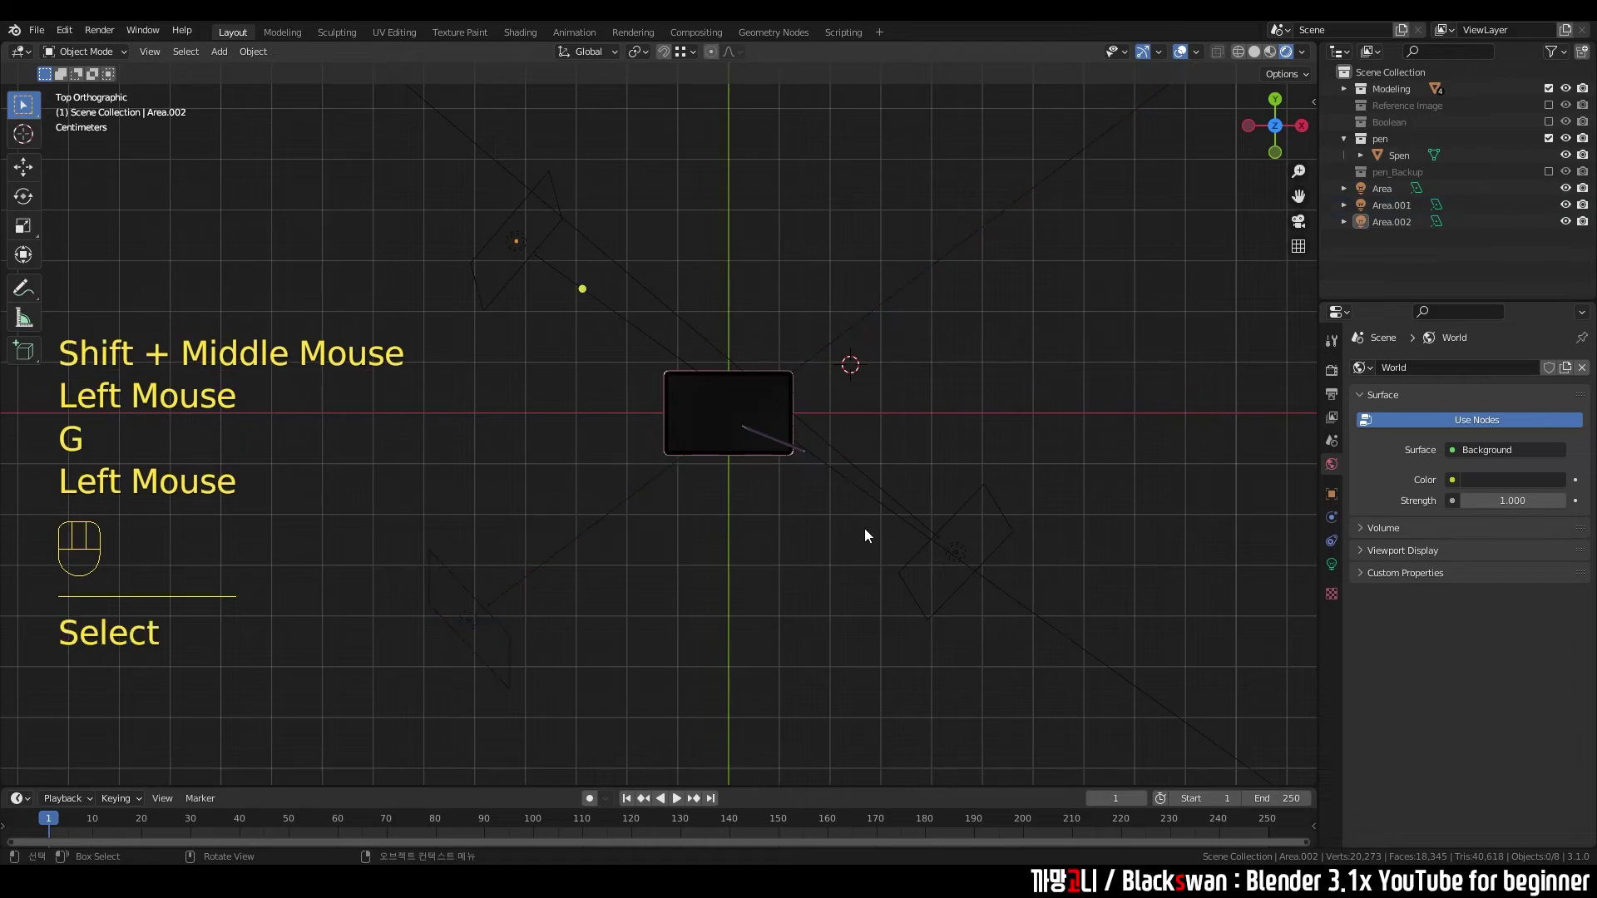
- Set the below-right area light's Power to 40 W in Object Data Properties and orbit to check
{"action": "left_click", "coordinate": [979, 547]}
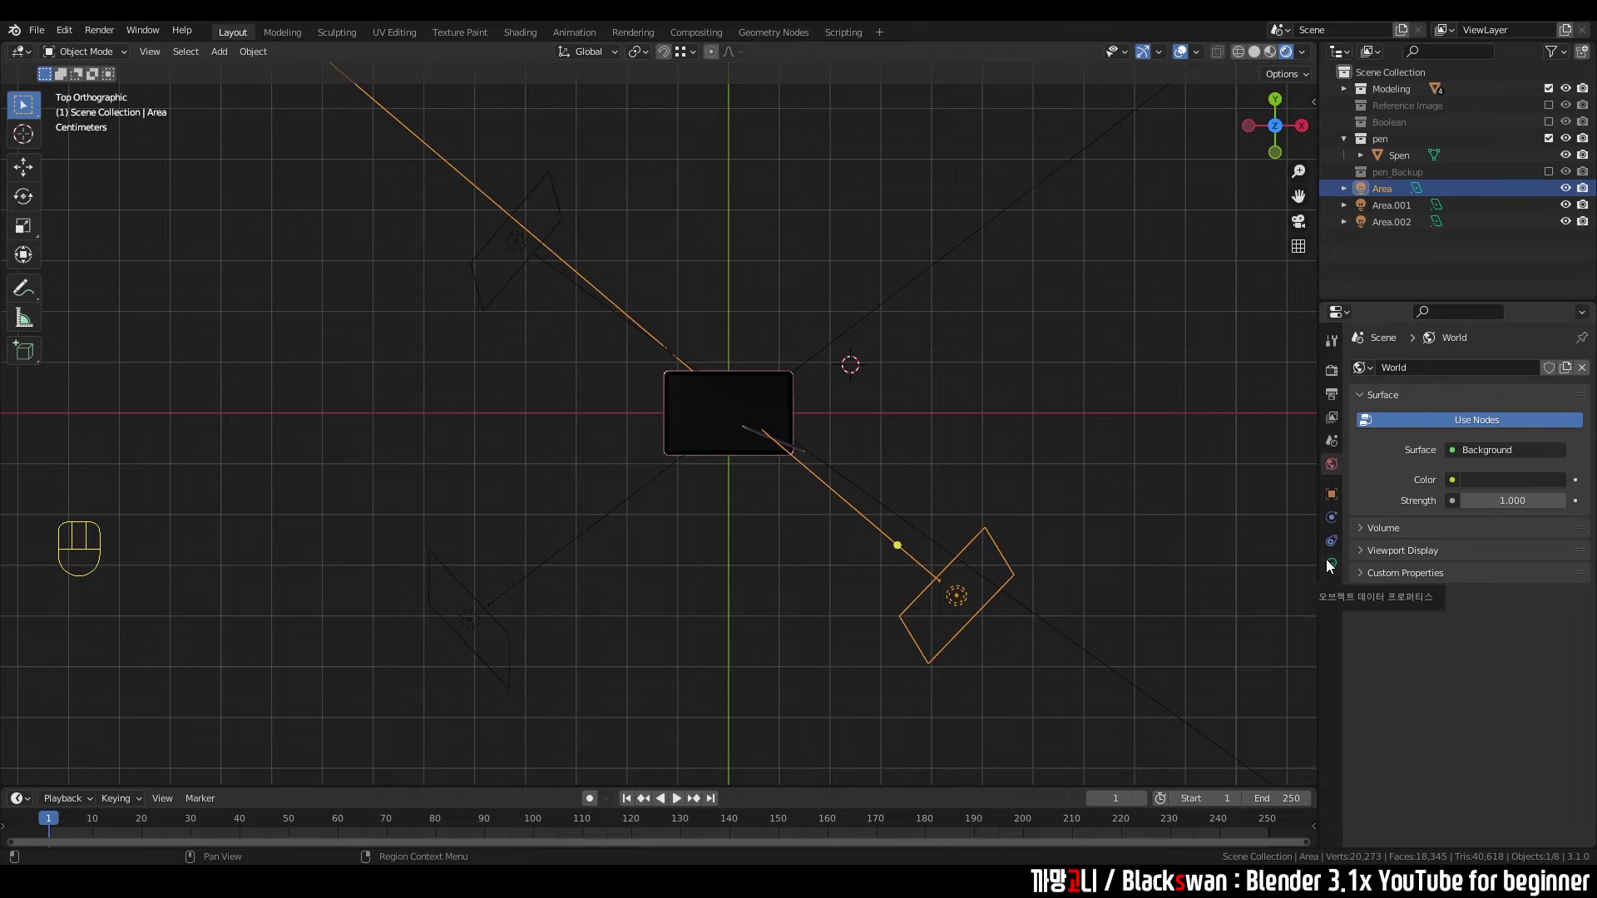
{"action": "left_click", "coordinate": [1336, 580]}
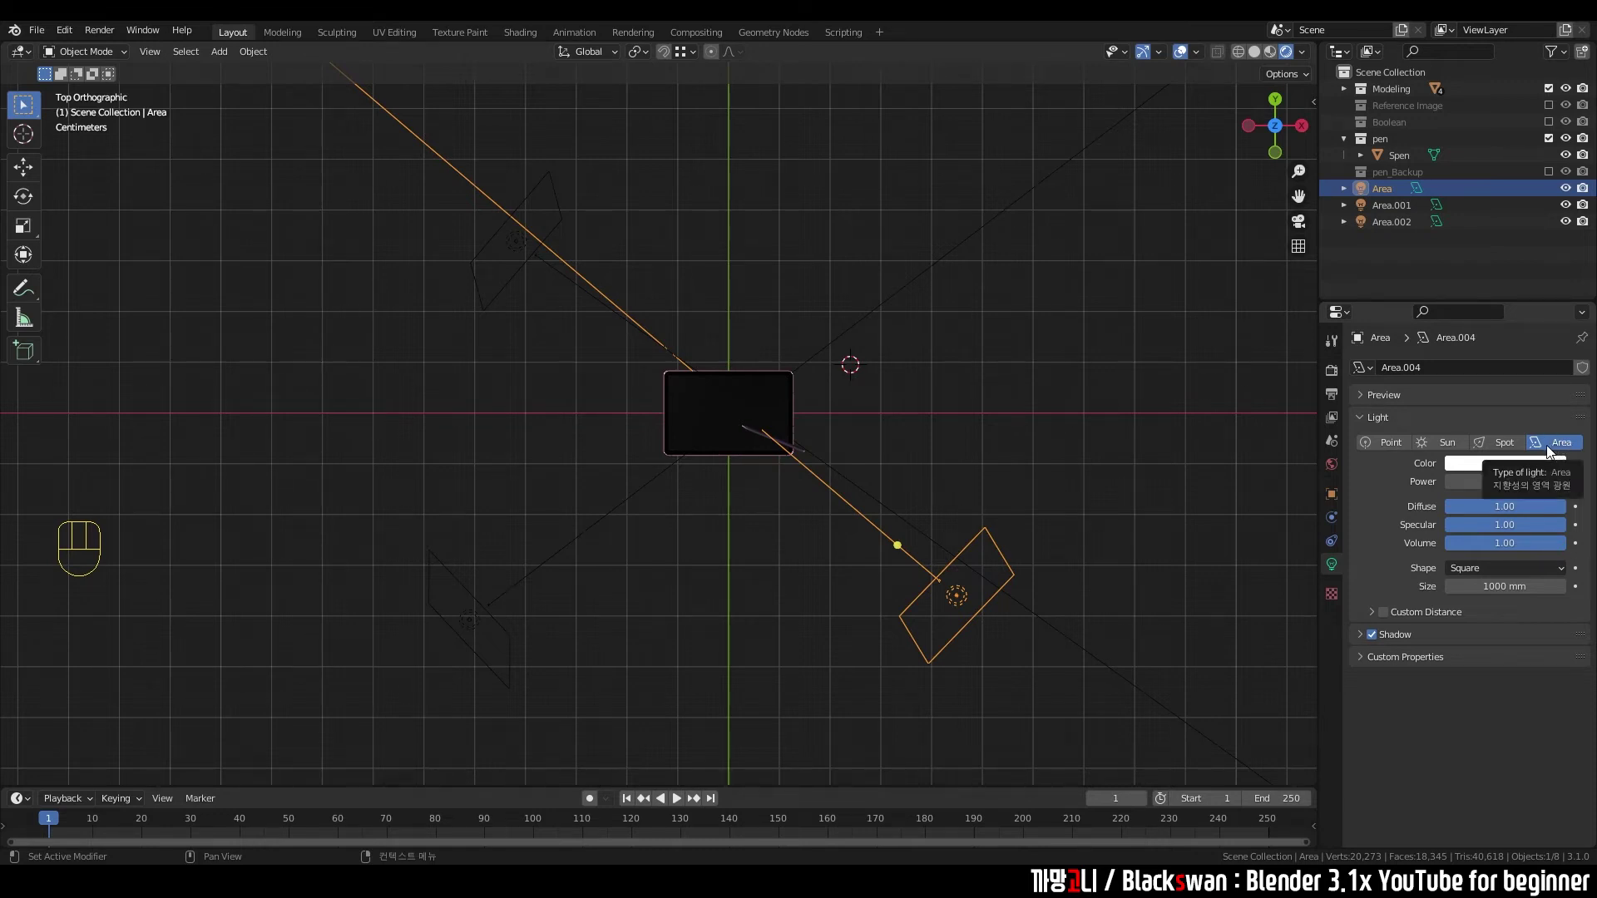
{"action": "left_click", "coordinate": [909, 438]}
{"action": "left_click_drag", "start_coordinate": [980, 435], "coordinate": [972, 390]}
{"action": "scroll", "scroll_direction": "up", "scroll_amount": 3}
{"action": "left_click", "coordinate": [1107, 448]}
{"action": "left_click", "coordinate": [1225, 403]}
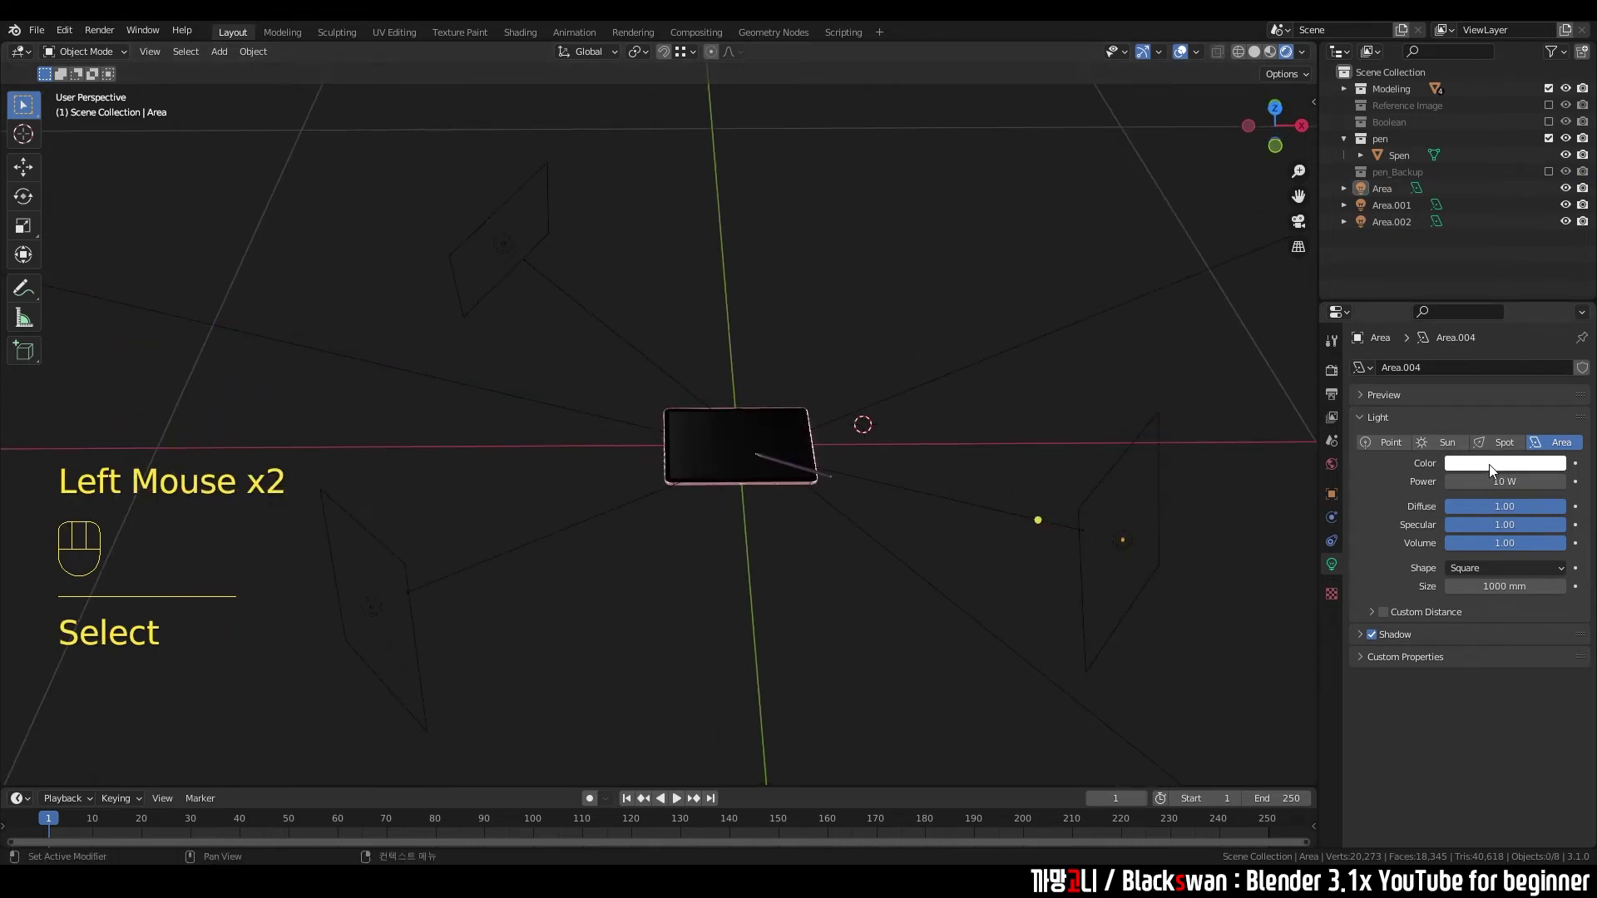
{"action": "left_click_drag", "start_coordinate": [1071, 428], "coordinate": [1021, 394]}
{"action": "left_click_drag", "start_coordinate": [957, 400], "coordinate": [1035, 468]}
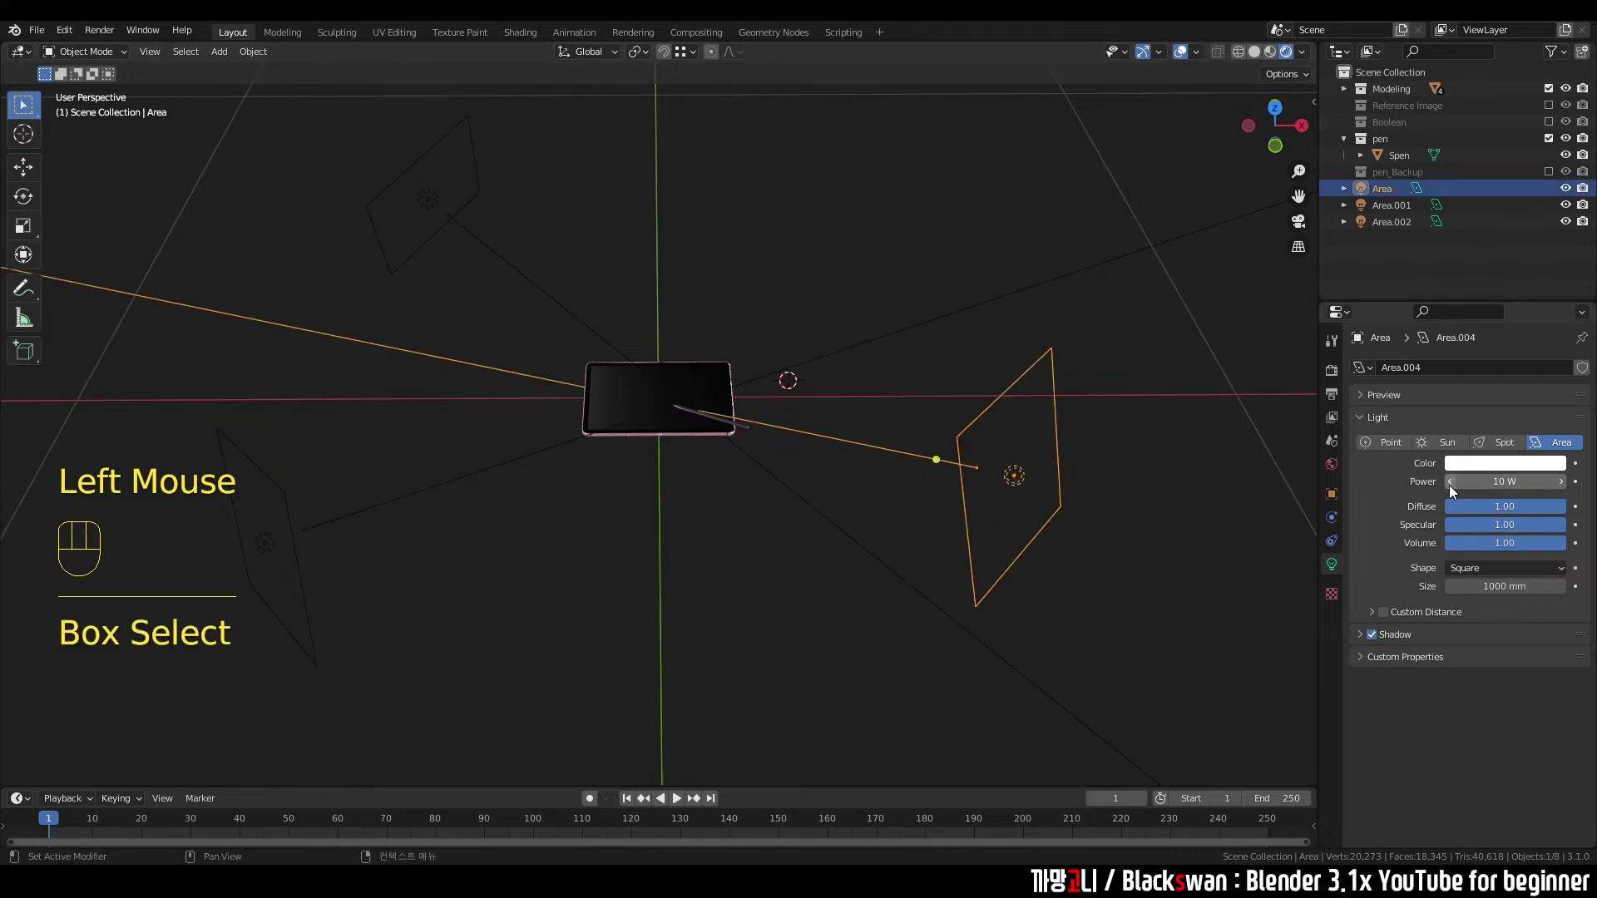
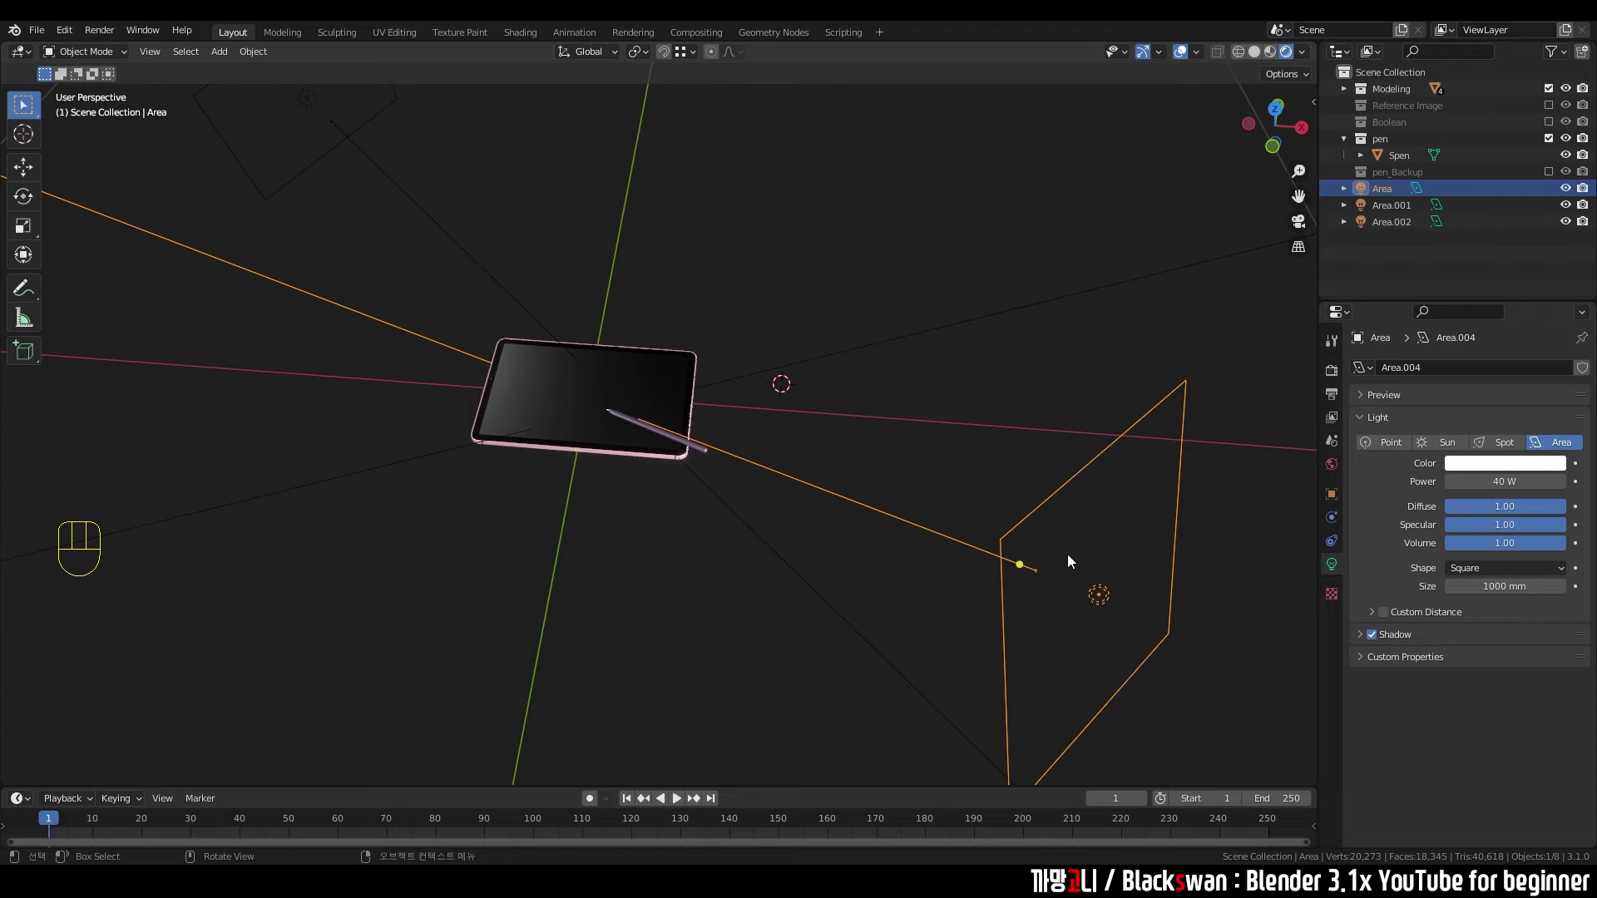
- In top view, push the 40 W area light farther from the tablet along its aim line
{"action": "left_click", "coordinate": [916, 432]}
{"action": "left_click_drag", "start_coordinate": [999, 495], "coordinate": [1027, 577]}
{"action": "key", "text": "`"}
{"action": "key", "text": "g"}
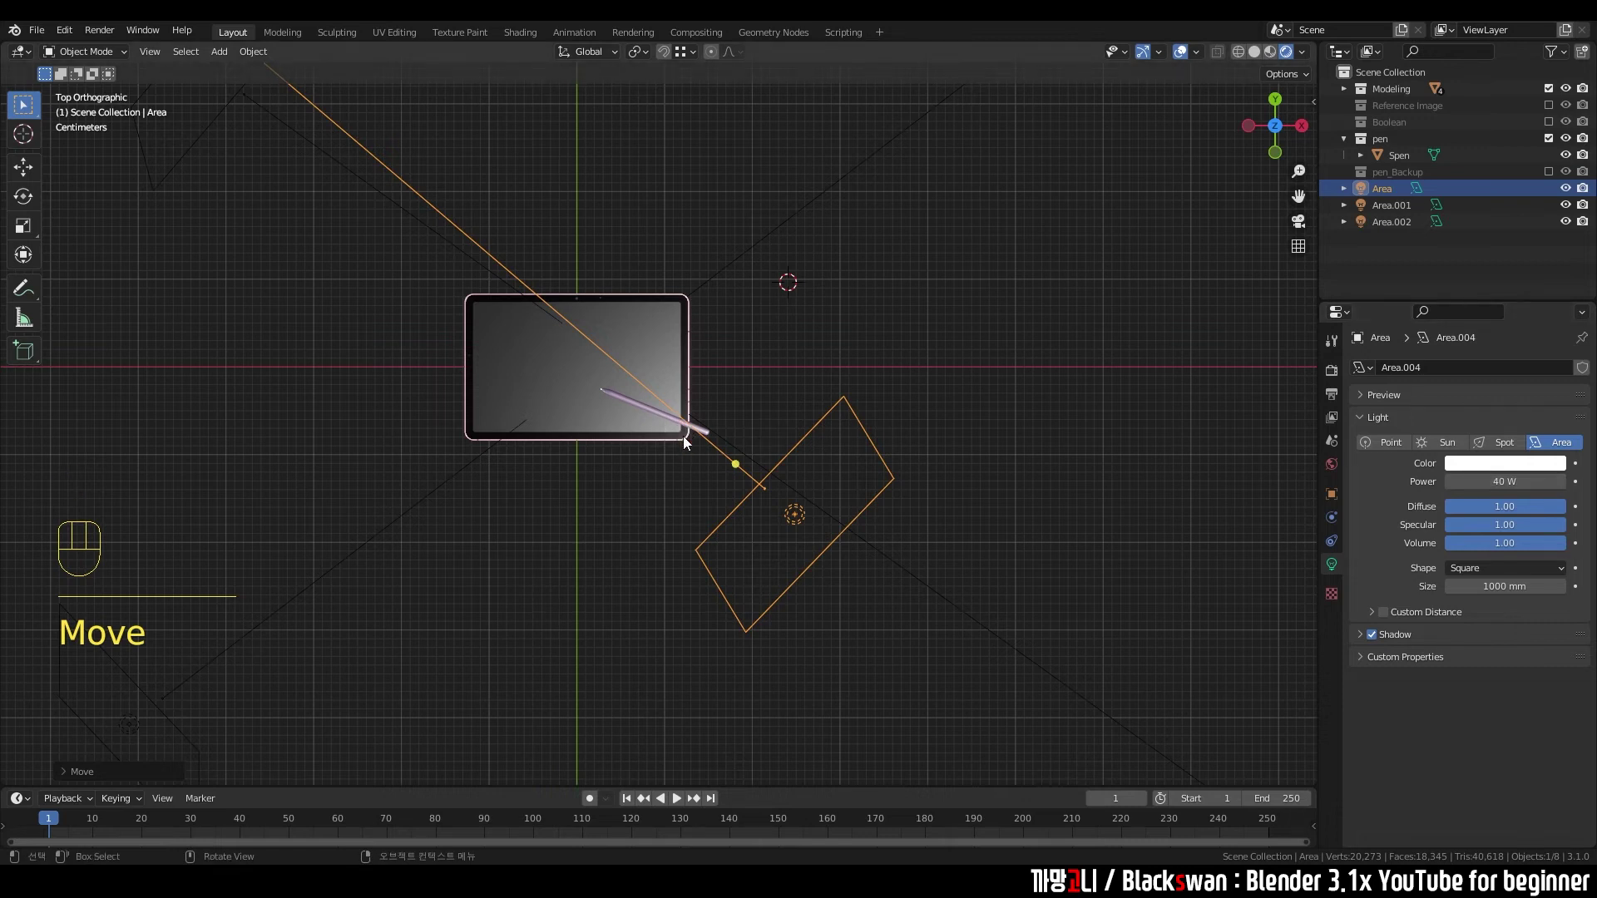
{"action": "key", "text": "g"}
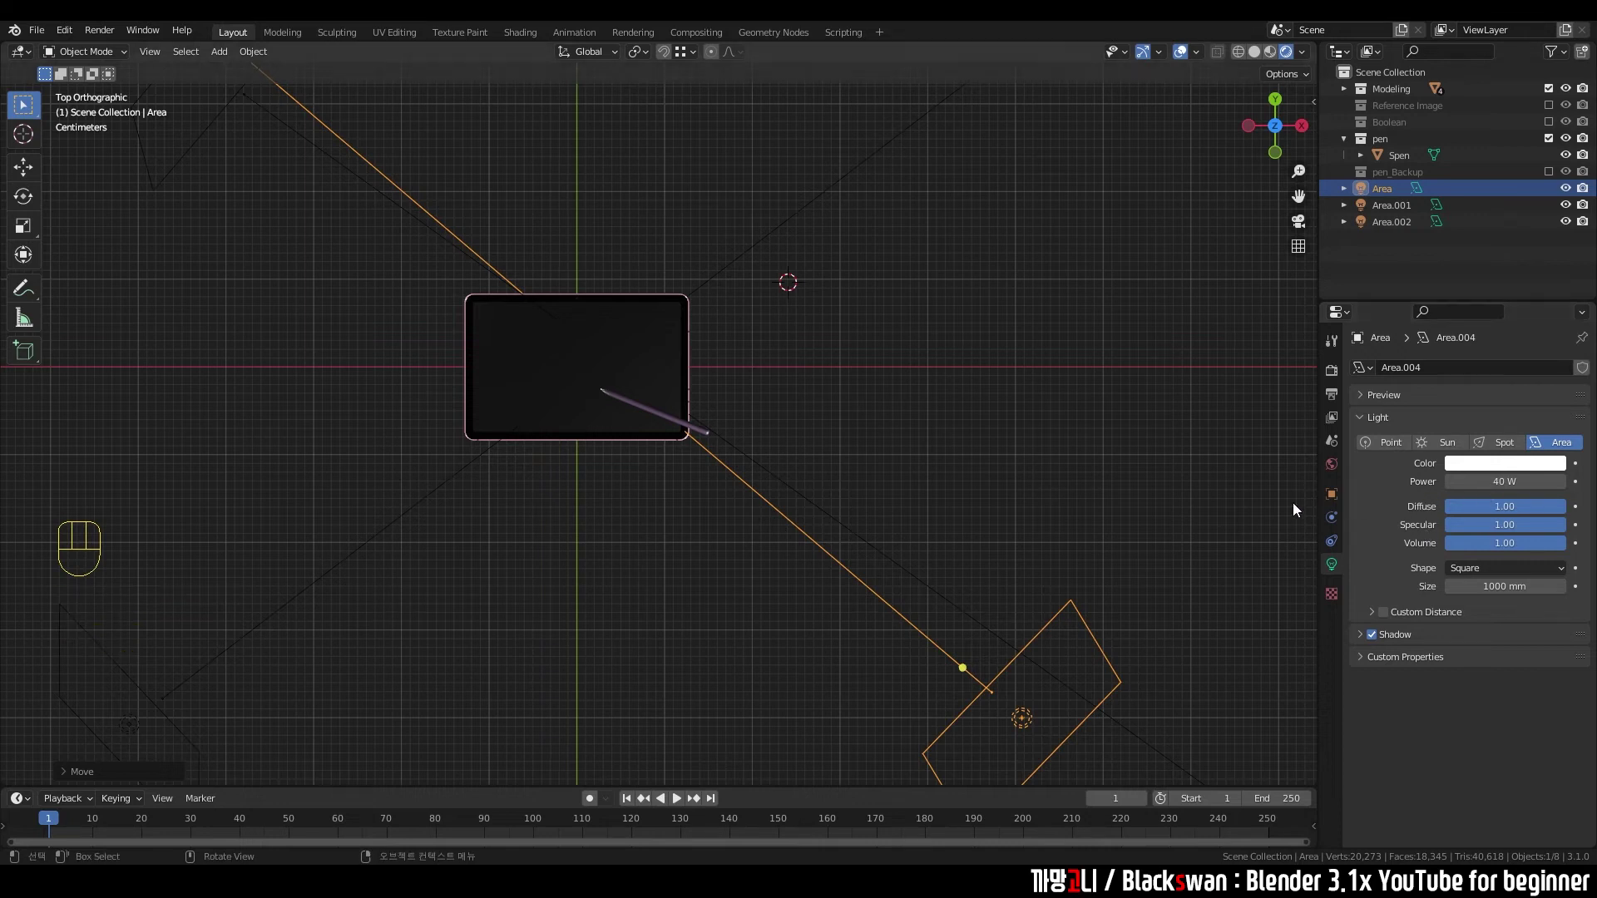
{"action": "left_click_drag", "start_coordinate": [948, 479], "coordinate": [942, 441]}
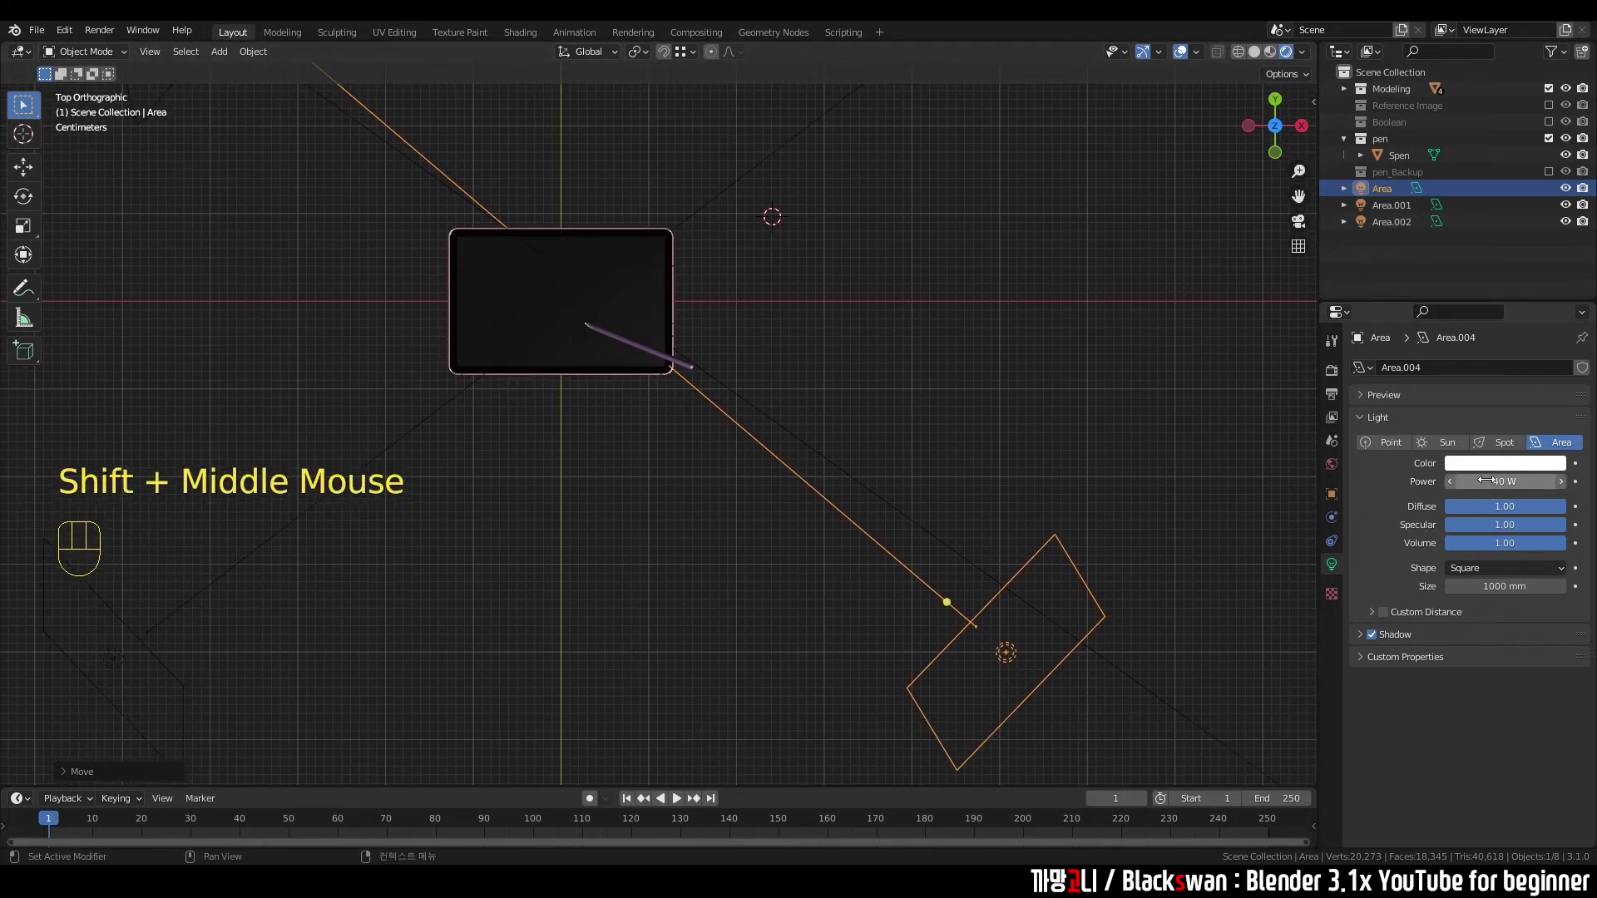
{"action": "scroll", "scroll_direction": "down", "scroll_amount": 3}
{"action": "scroll", "scroll_direction": "down", "scroll_amount": 3}
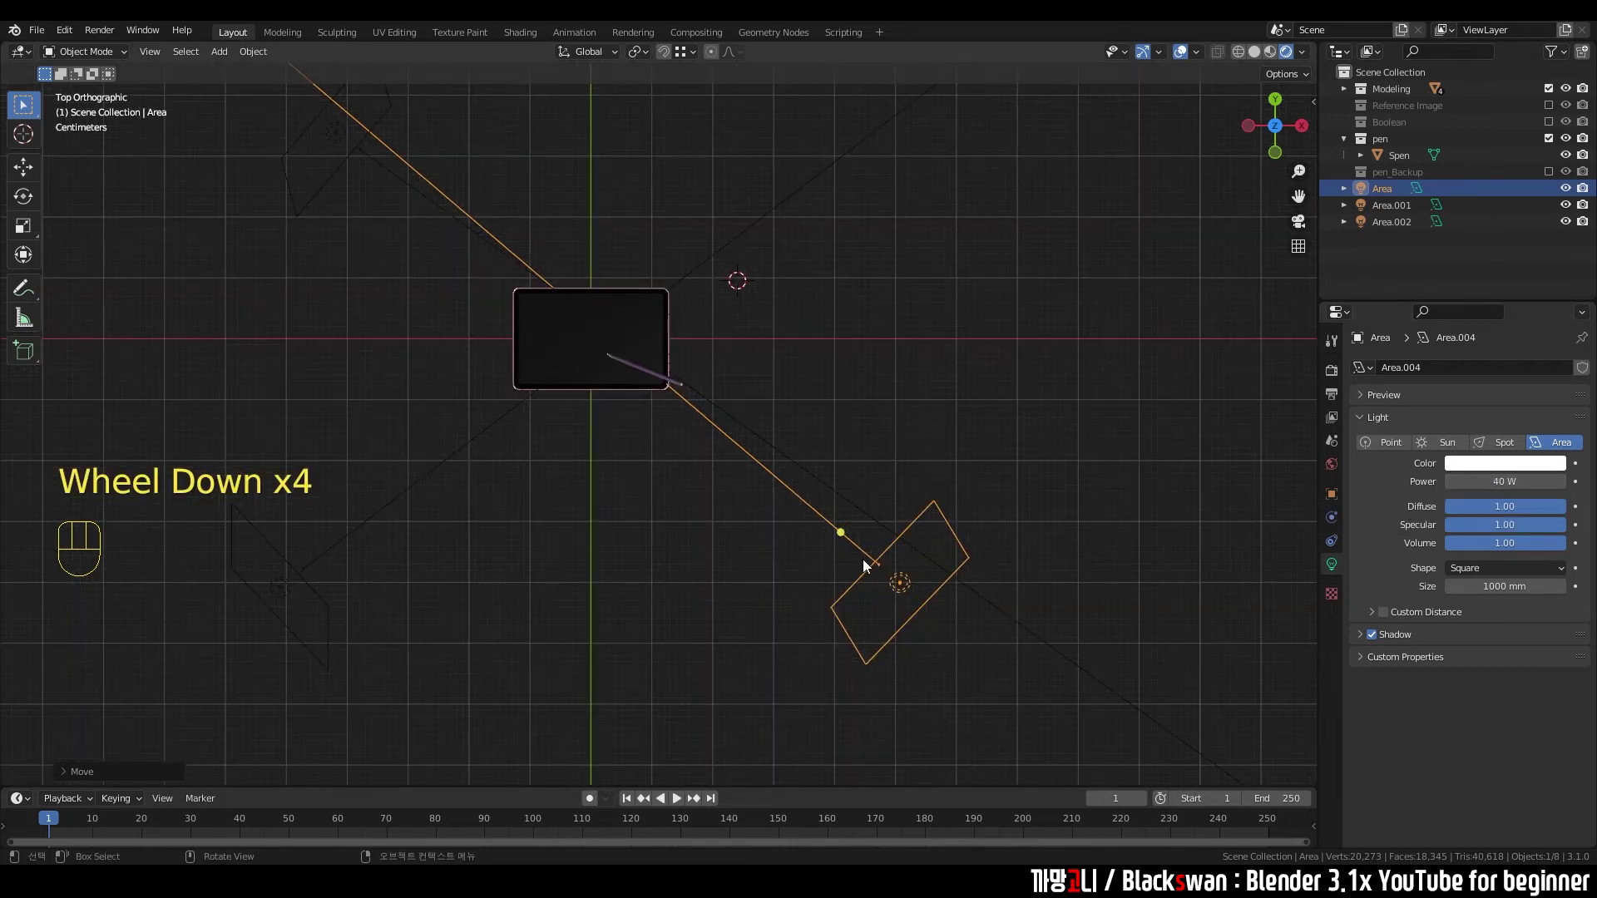
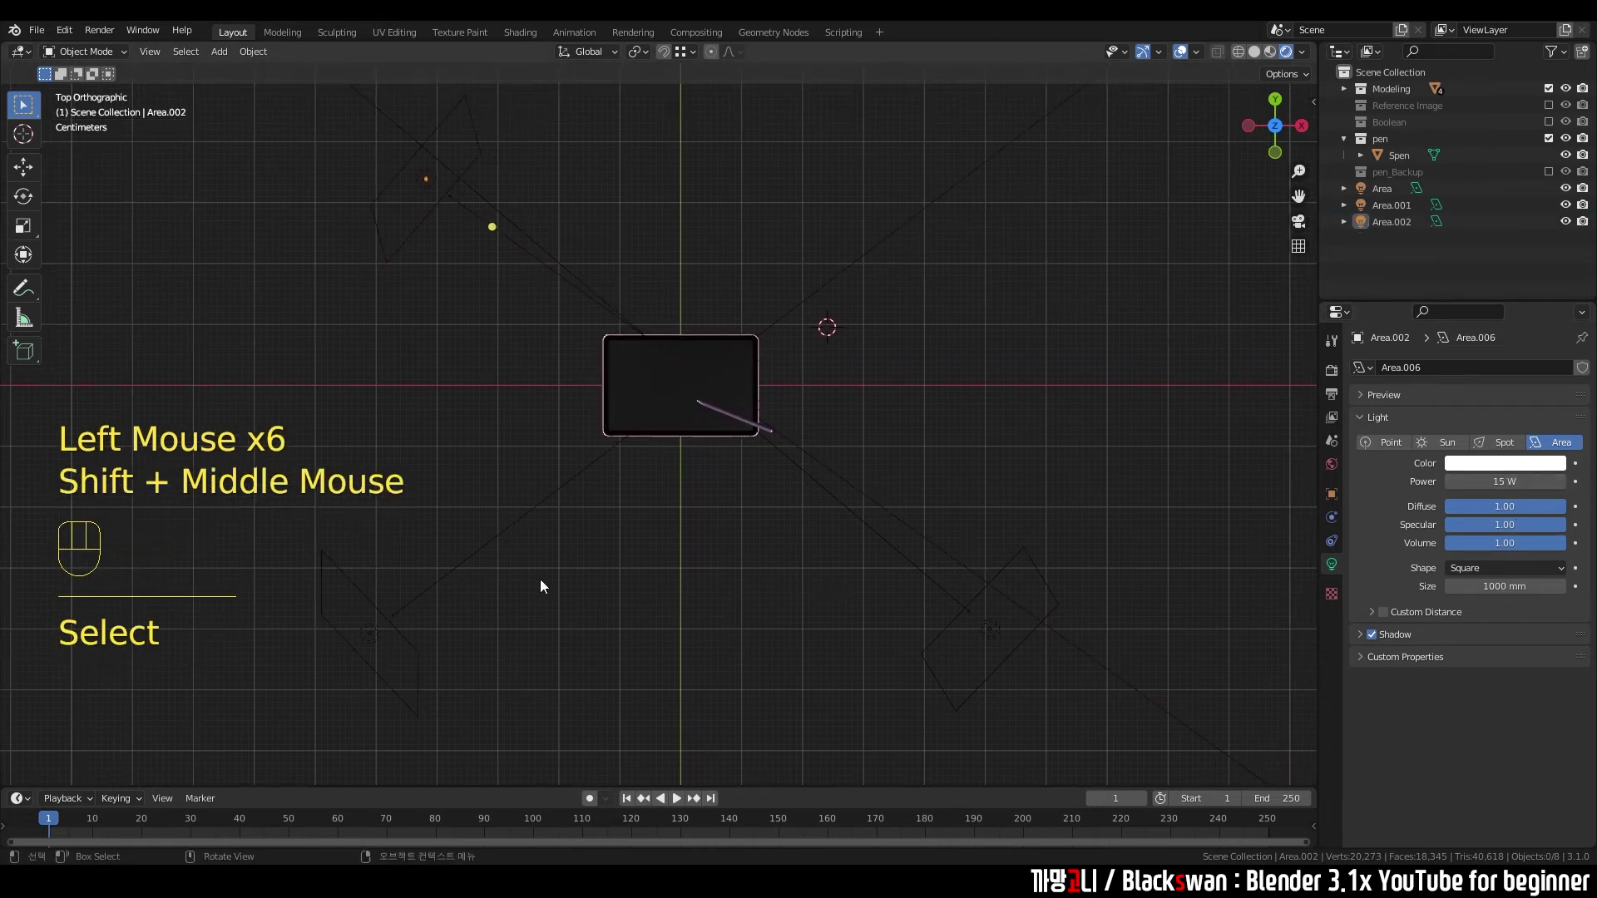
- Select the first area light and orbit to view the tablet in perspective
{"action": "left_click", "coordinate": [964, 644]}
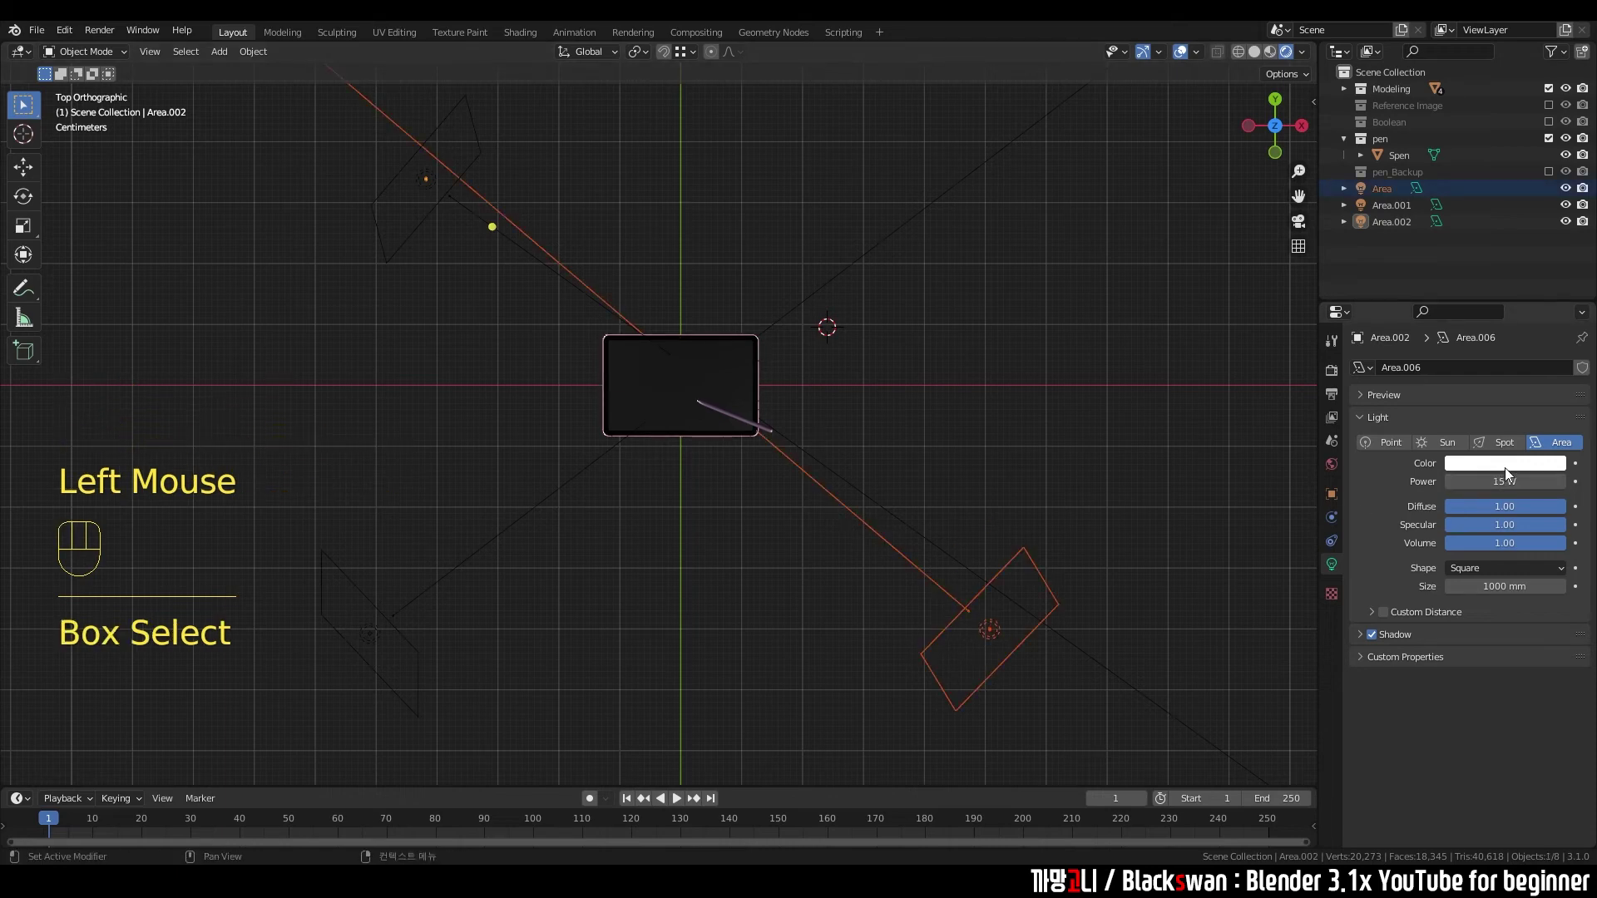
{"action": "left_click", "coordinate": [657, 562]}
{"action": "left_click", "coordinate": [281, 548]}
{"action": "scroll", "scroll_direction": "up", "scroll_amount": 3}
{"action": "middle_click", "coordinate": [727, 578]}
{"action": "left_click_drag", "start_coordinate": [756, 548], "coordinate": [756, 454]}
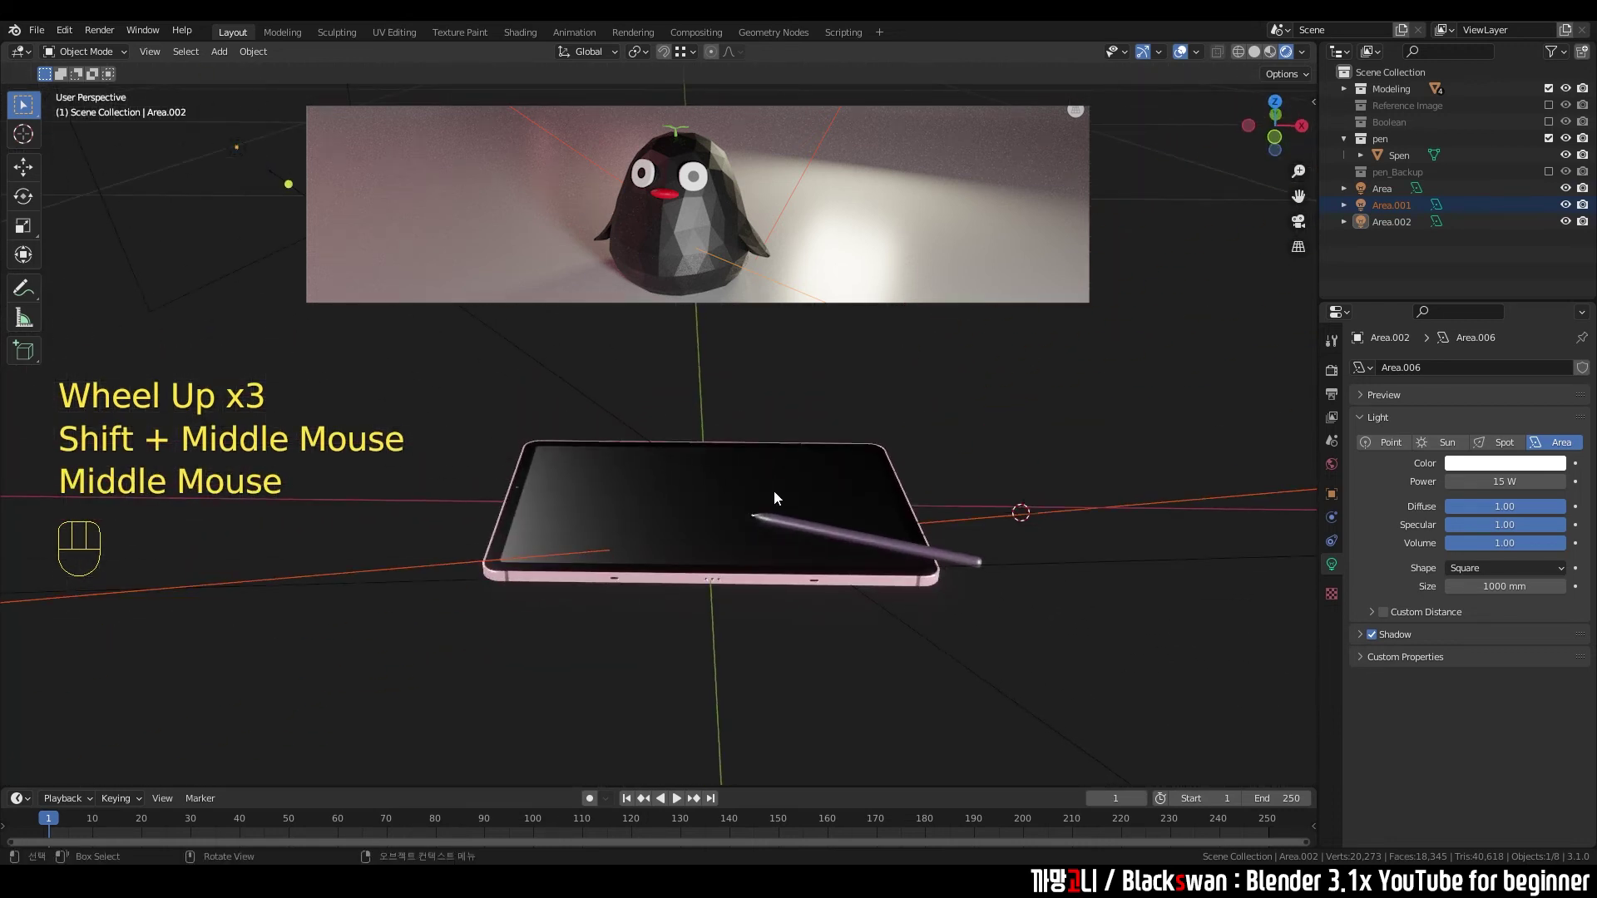
{"action": "scroll", "scroll_direction": "down", "scroll_amount": 3}
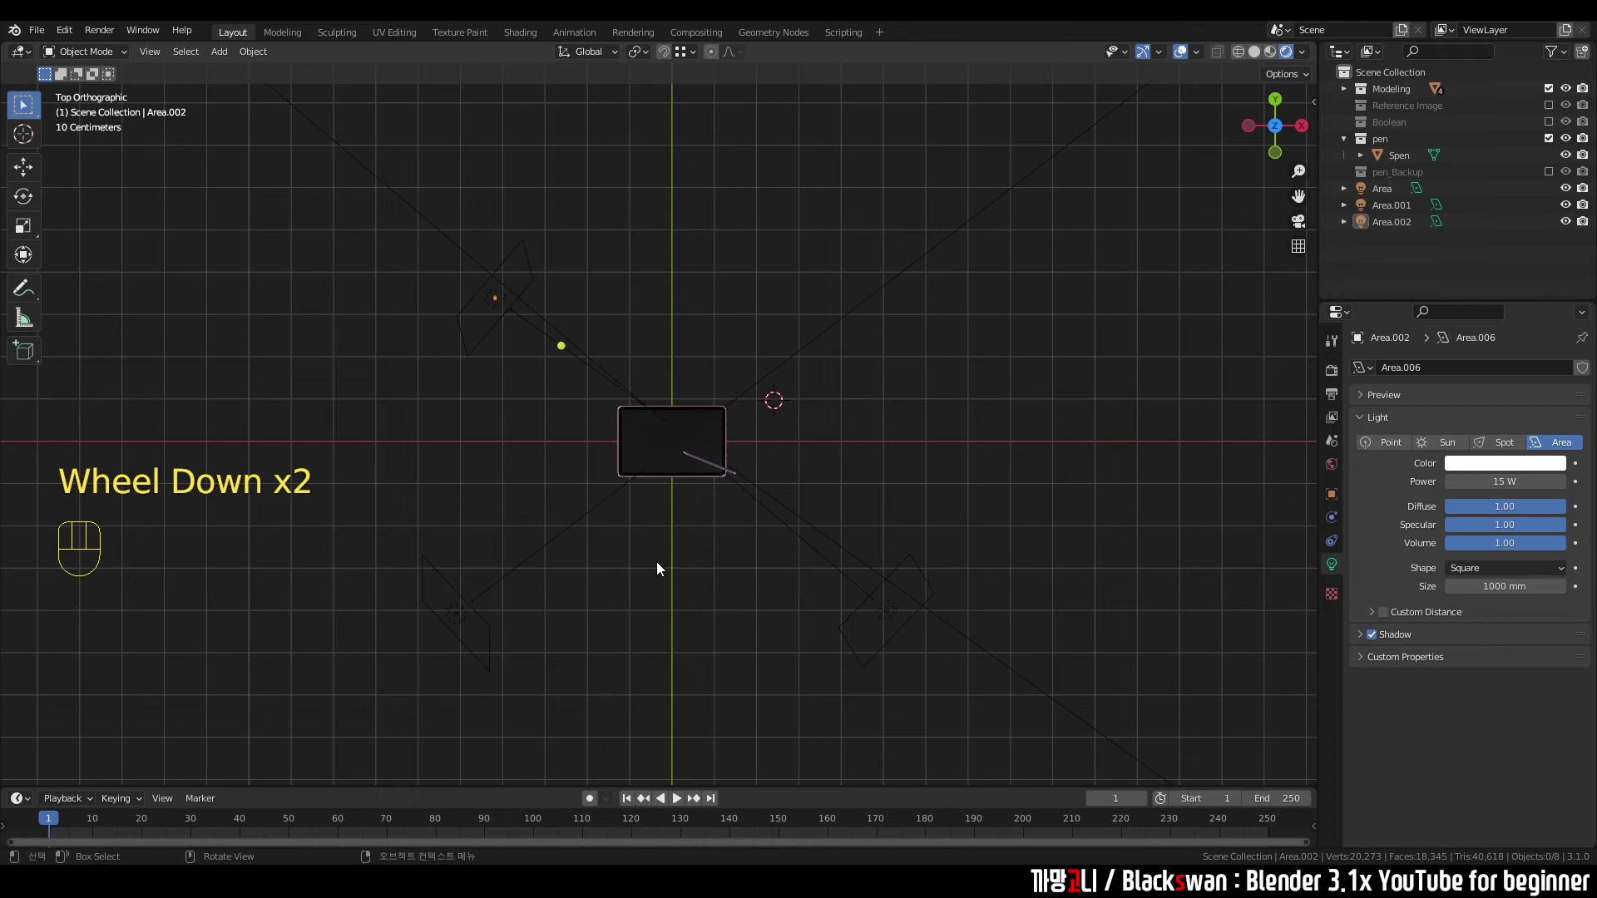
- Select Area.001 above-left of the tablet and tint its colour pink
{"action": "left_click_drag", "start_coordinate": [851, 631], "coordinate": [889, 669]}
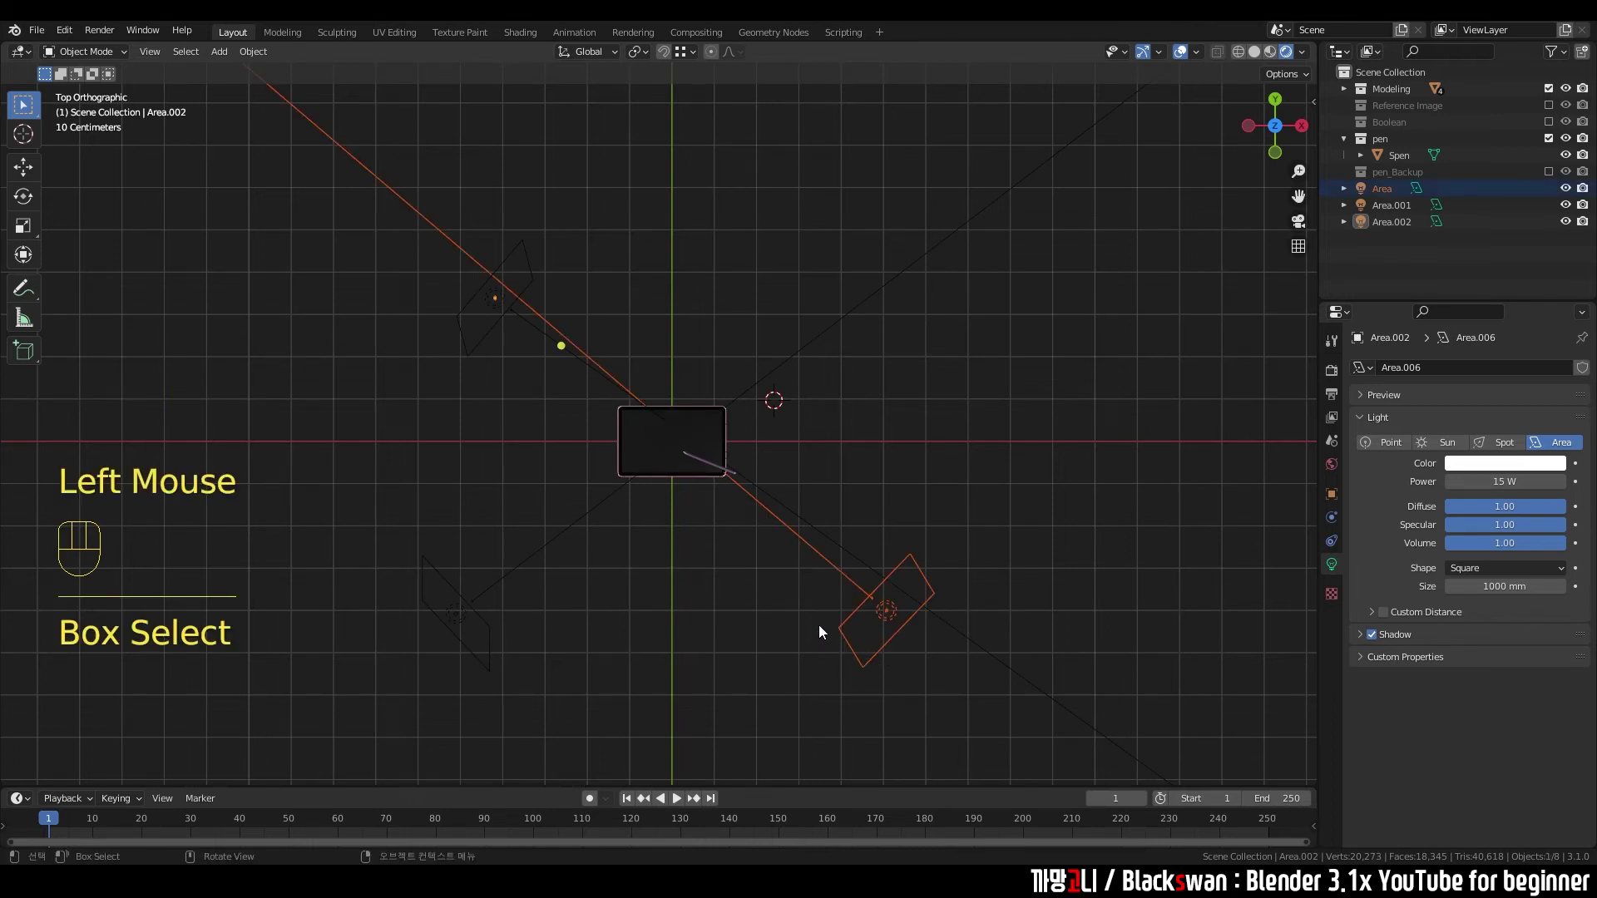
{"action": "left_click_drag", "start_coordinate": [397, 536], "coordinate": [497, 571]}
{"action": "left_click_drag", "start_coordinate": [467, 312], "coordinate": [488, 356]}
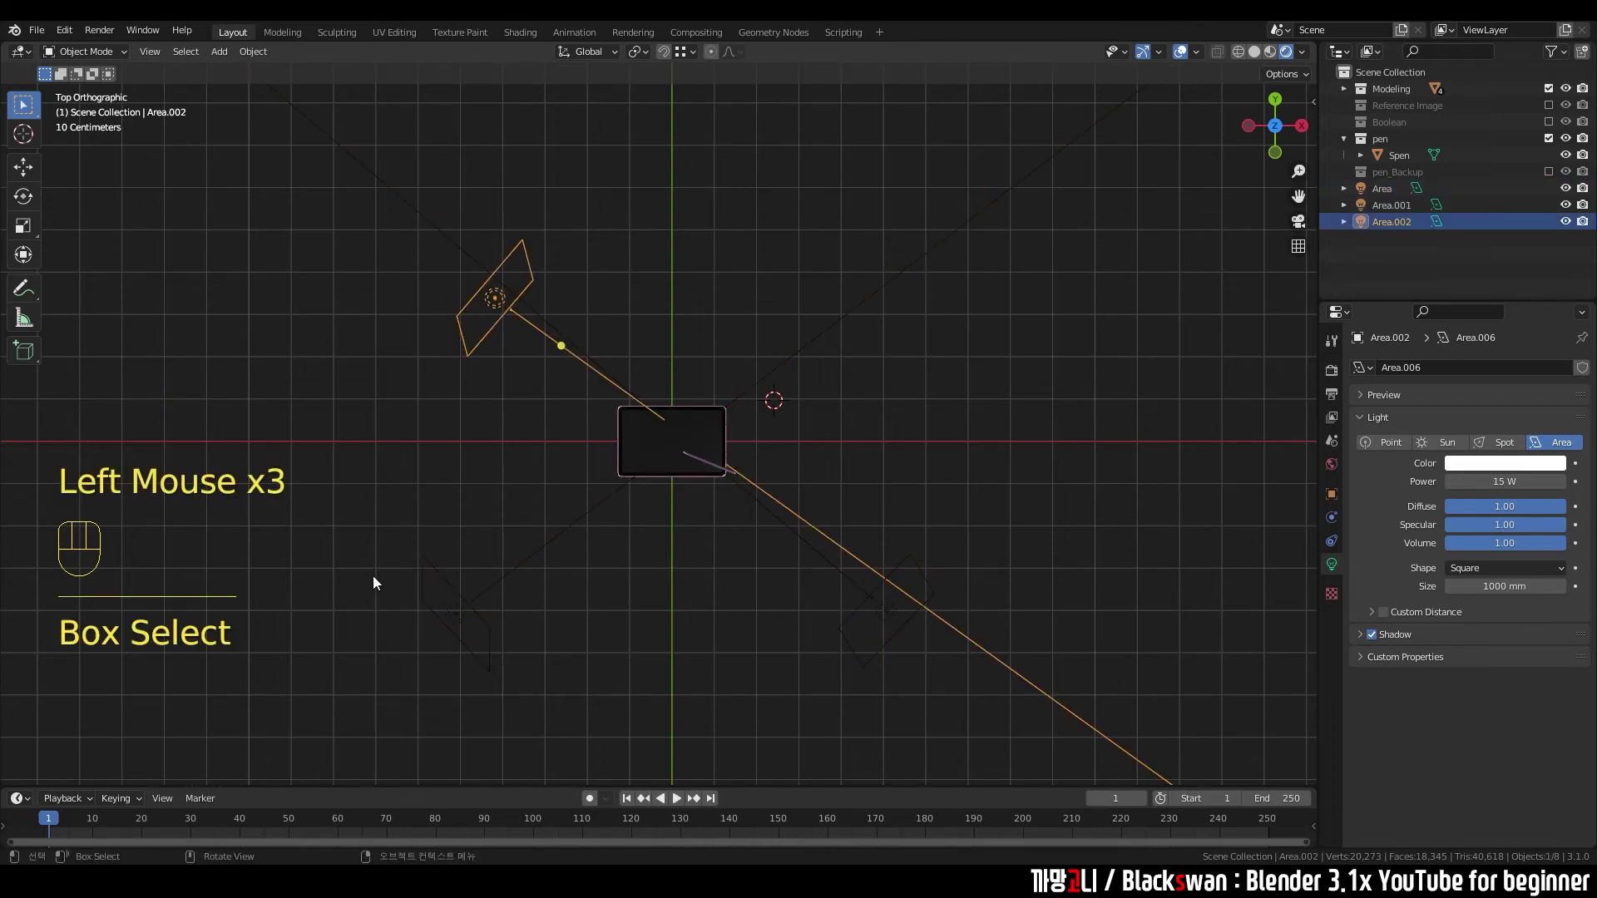
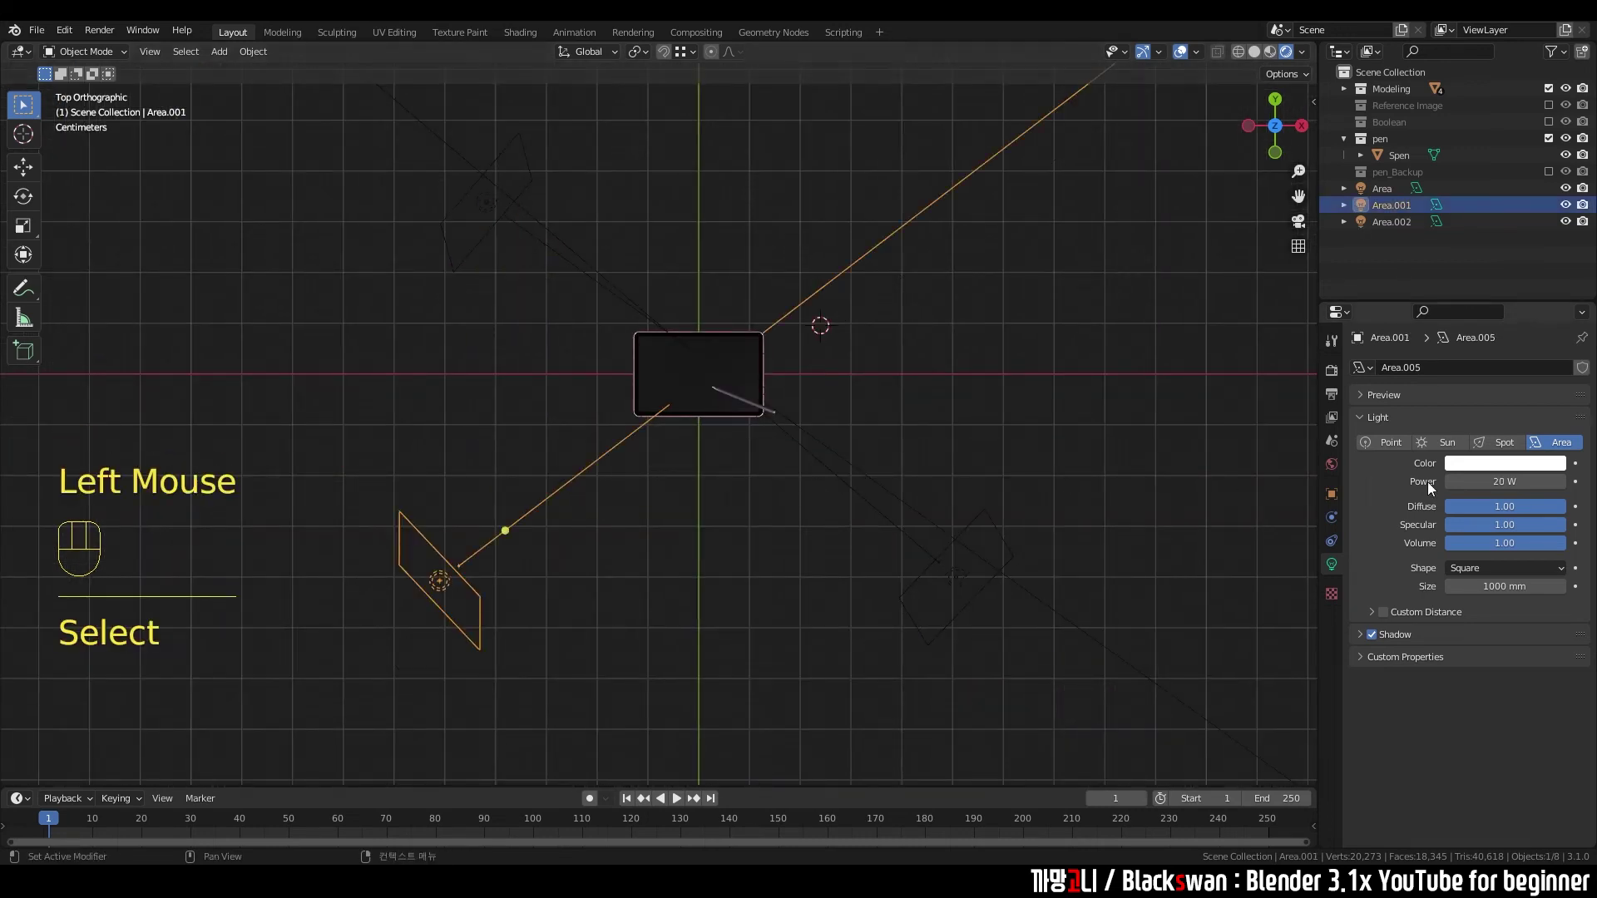
{"action": "left_click", "coordinate": [1497, 473]}
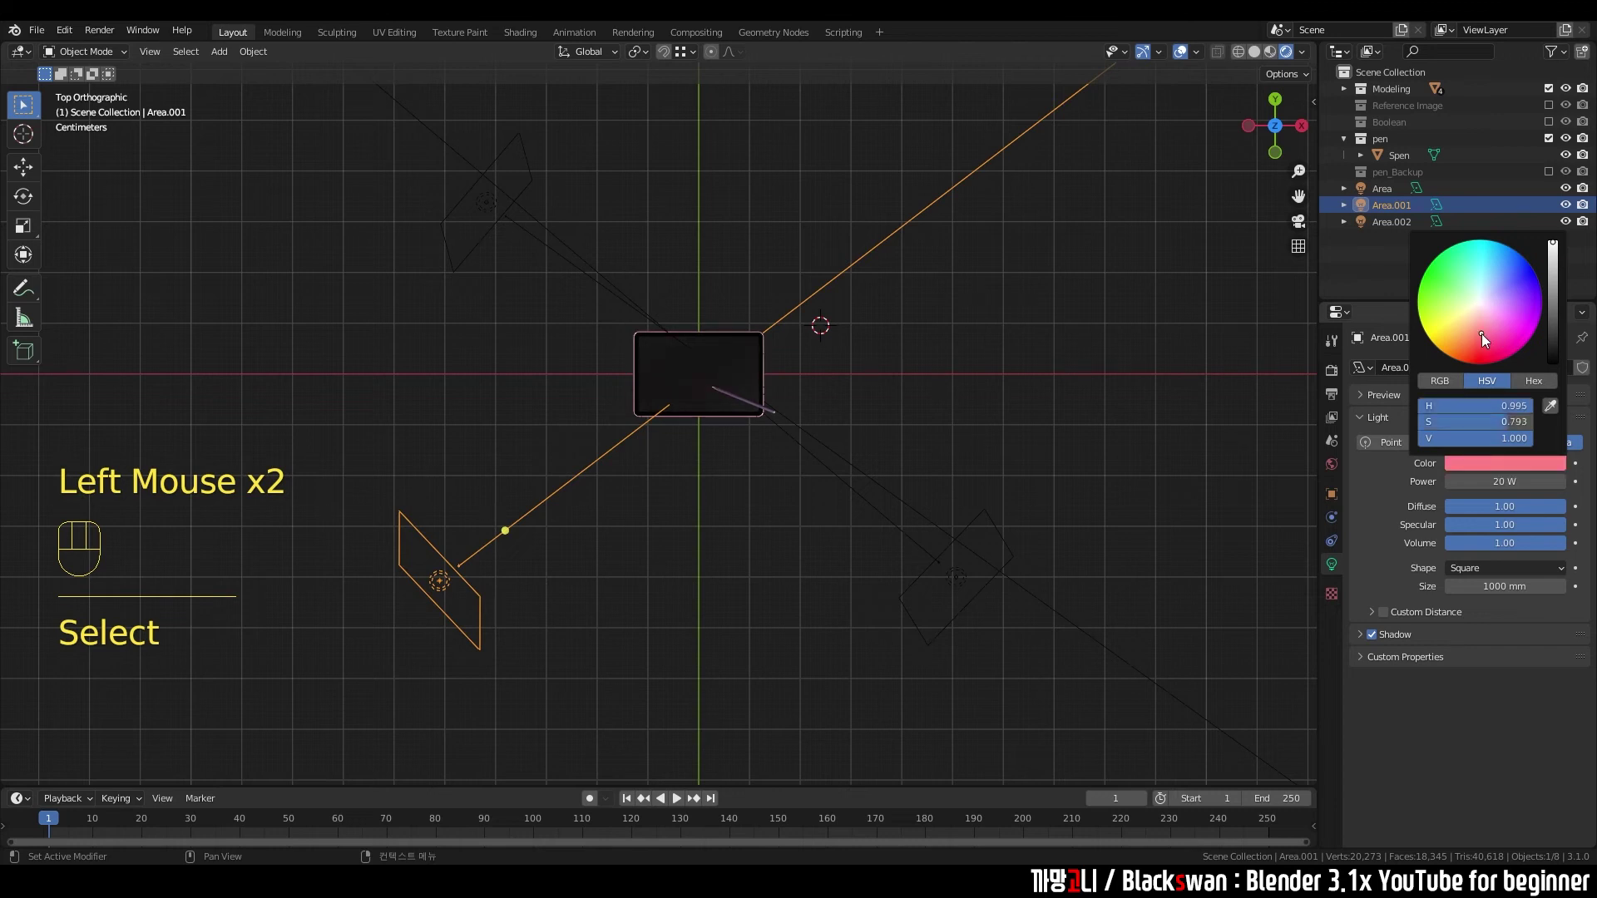
{"action": "left_click", "coordinate": [489, 329]}
{"action": "left_click", "coordinate": [474, 261]}
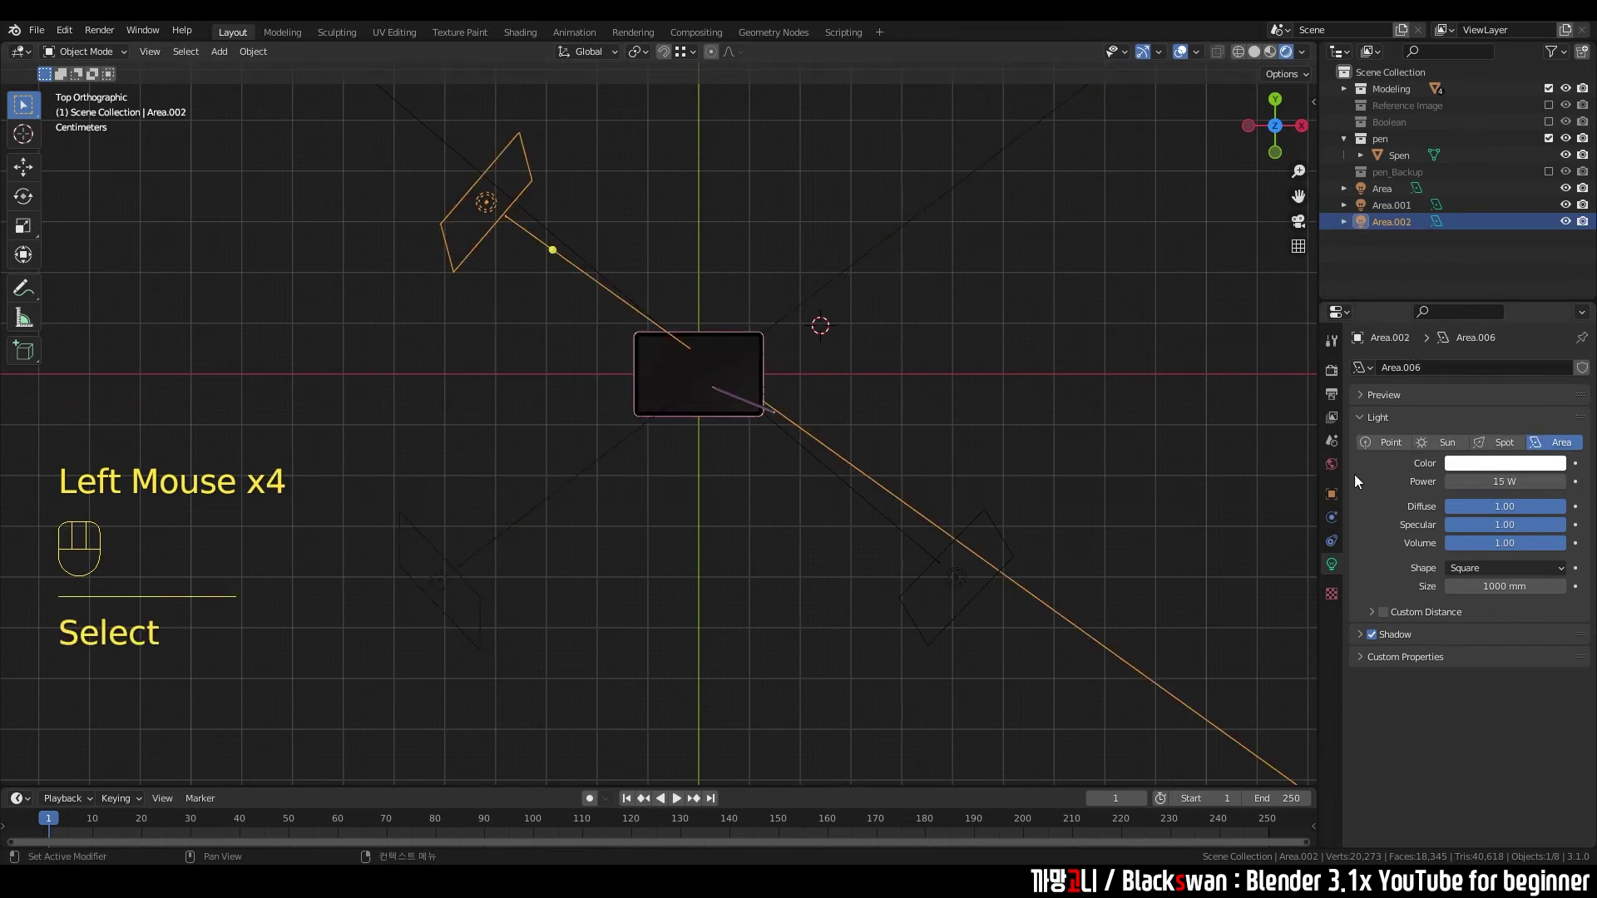
- Tint Area.002 light cyan in its Color swatch
{"action": "left_click", "coordinate": [1474, 470]}
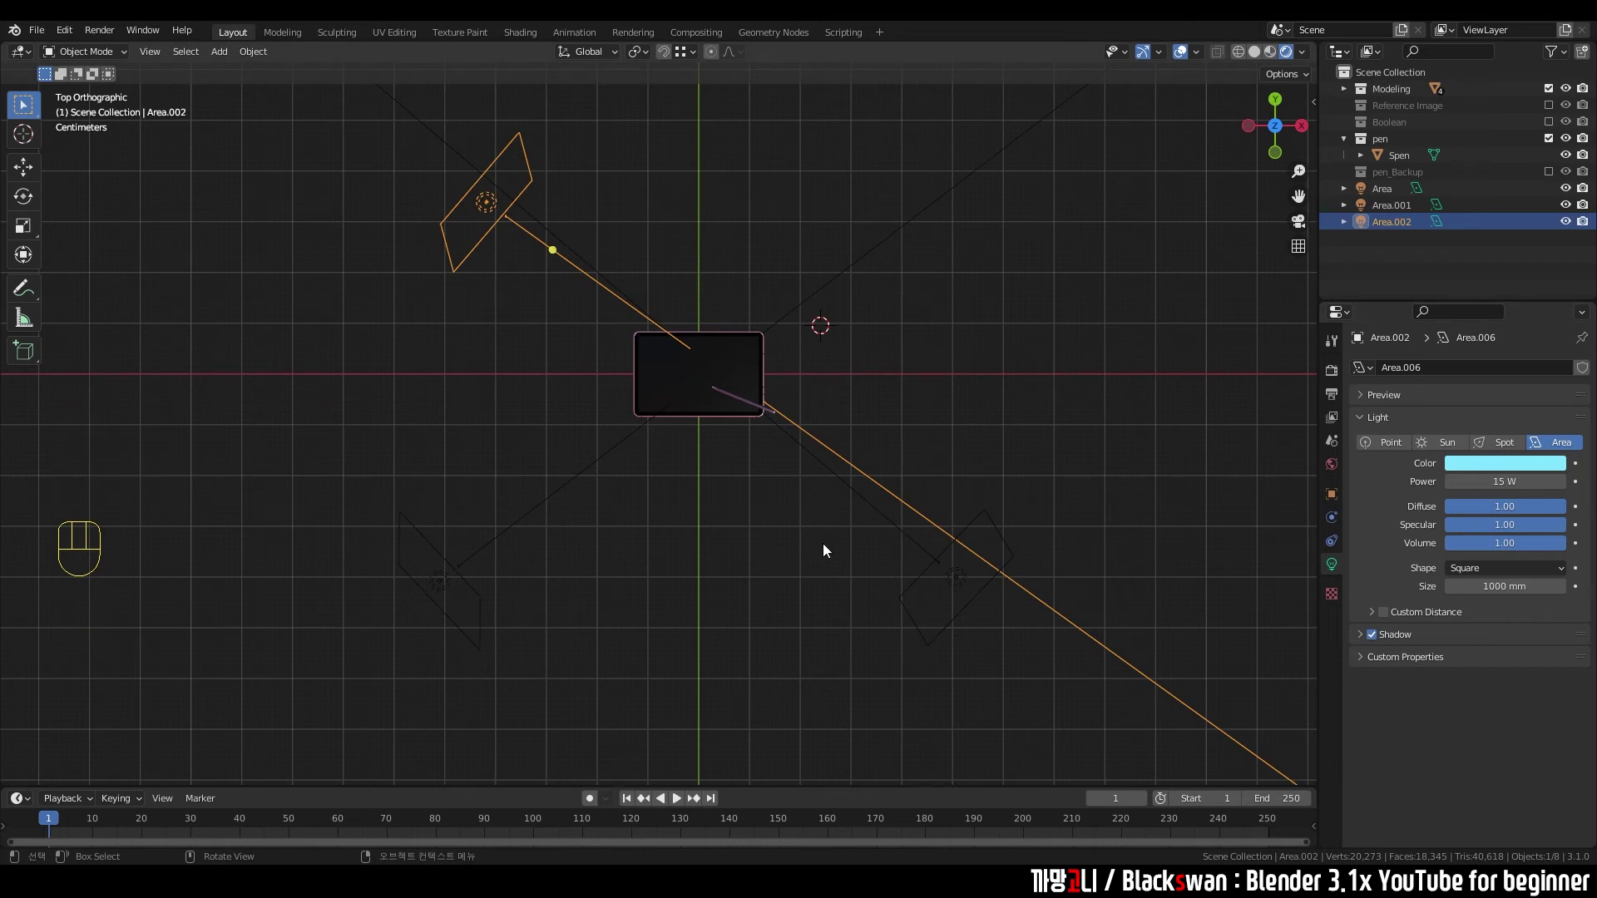
{"action": "left_click", "coordinate": [749, 555]}
{"action": "middle_click", "coordinate": [788, 496]}
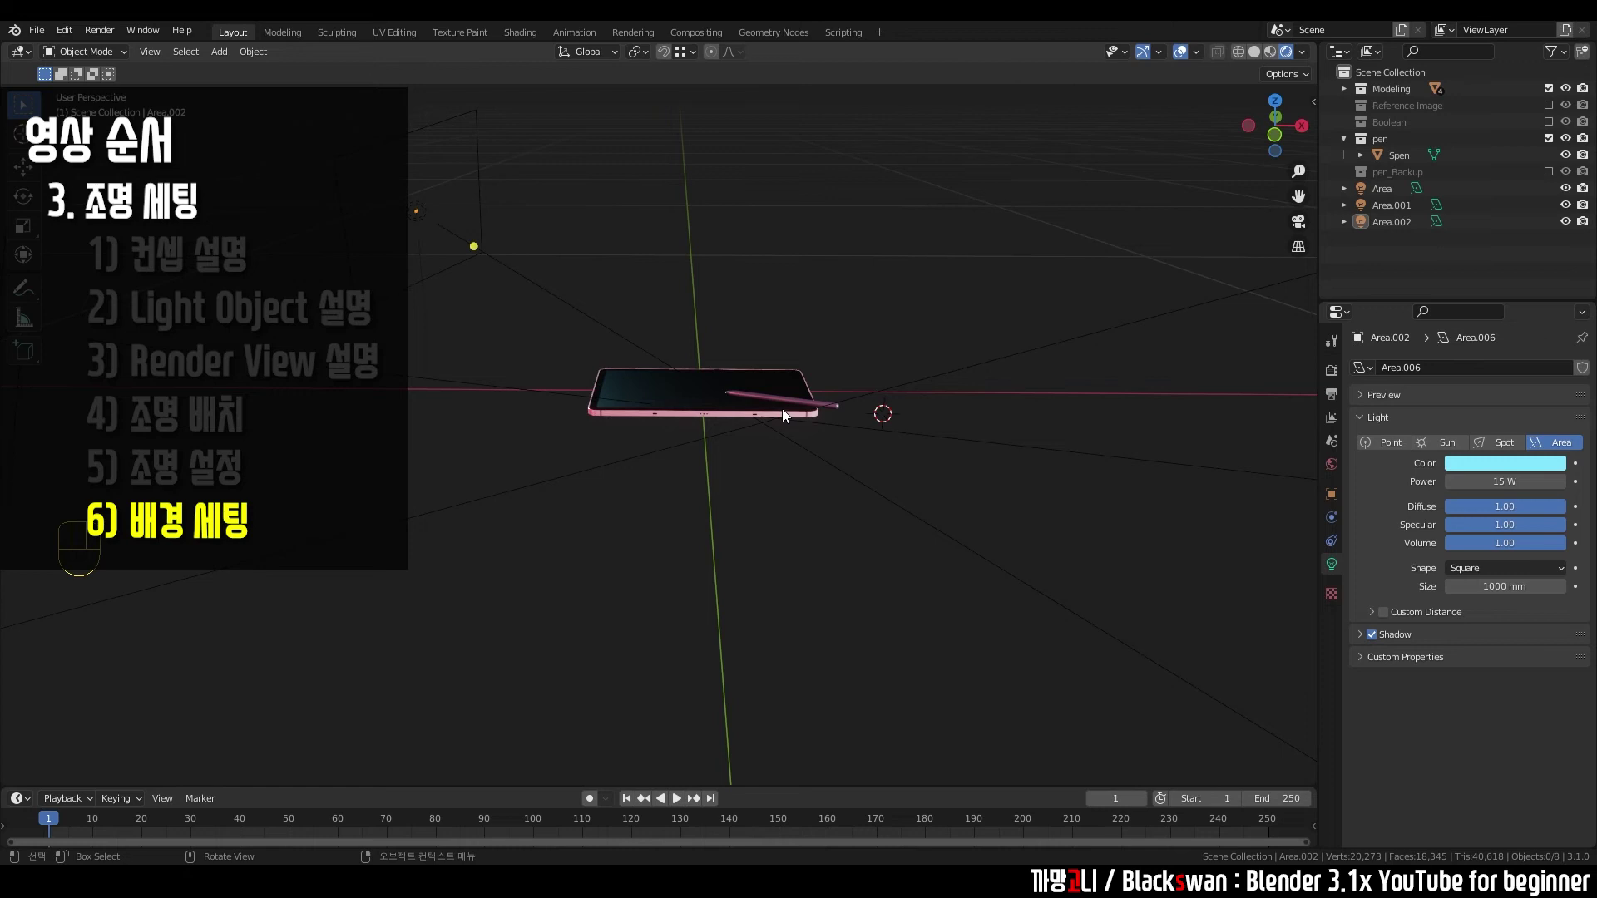
- Add a new mesh plane and enlarge it into a wide floor under the tablet
{"action": "key", "text": "shift+a"}
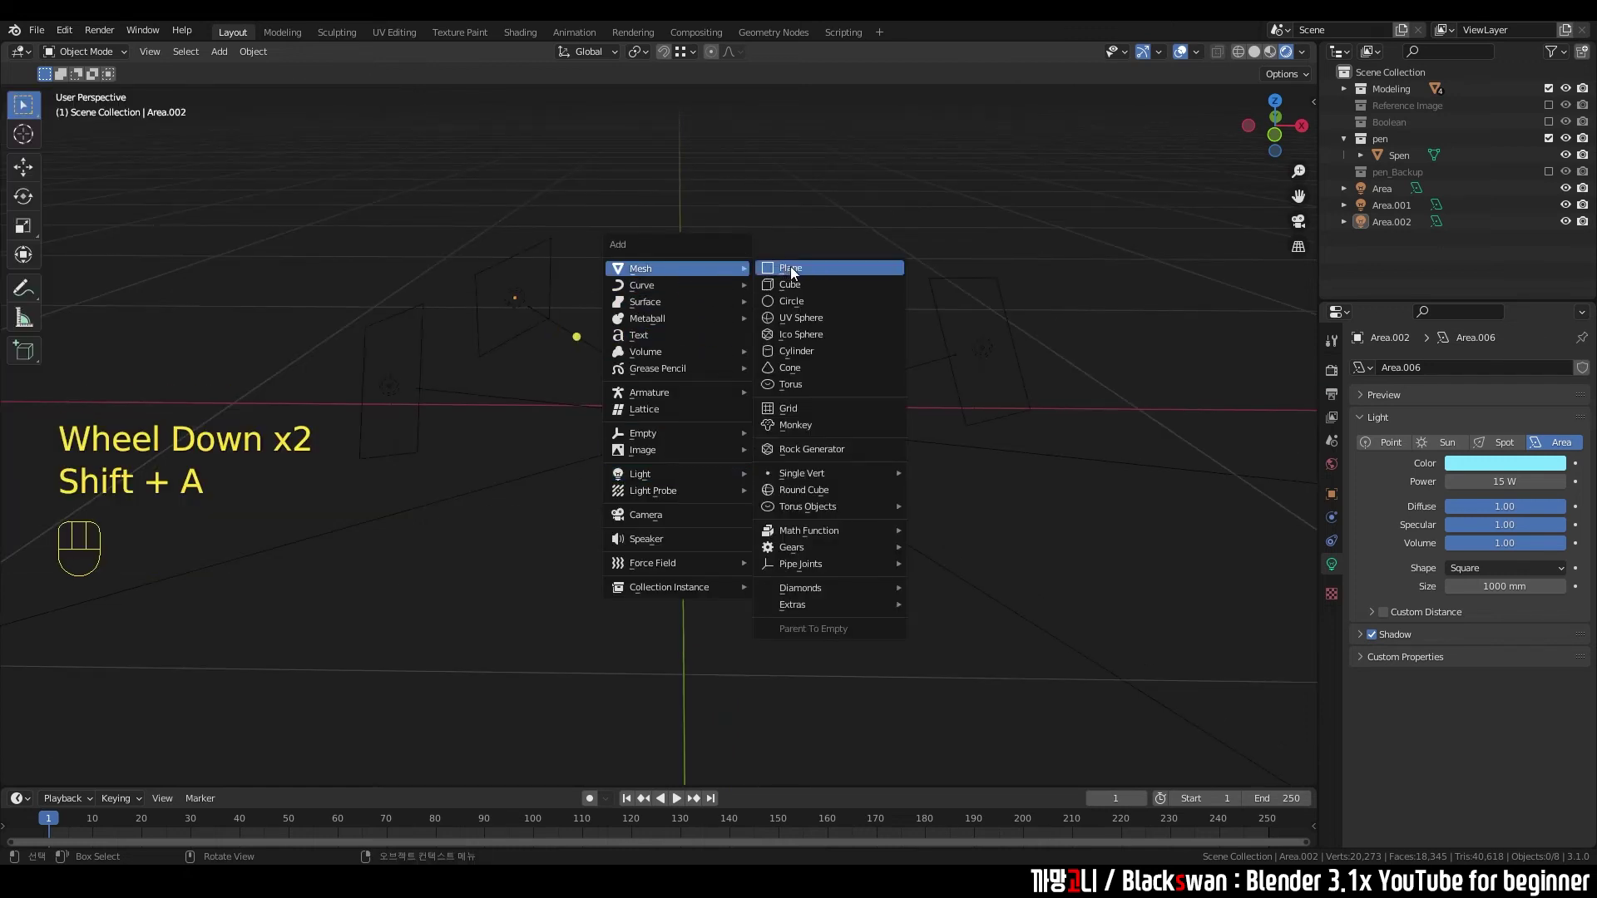
{"action": "scroll", "scroll_direction": "down", "scroll_amount": 3}
{"action": "key", "text": "`"}
{"action": "scroll", "scroll_direction": "up", "scroll_amount": 3}
{"action": "left_click_drag", "start_coordinate": [744, 432], "coordinate": [753, 378]}
{"action": "scroll", "scroll_direction": "up", "scroll_amount": 3}
{"action": "key", "text": "g"}
{"action": "scroll", "scroll_direction": "up", "scroll_amount": 3}
{"action": "middle_click", "coordinate": [566, 405]}
{"action": "scroll", "scroll_direction": "up", "scroll_amount": 3}
- Move the plane along Z so it sits just beneath the tablet
{"action": "key", "text": "g"}
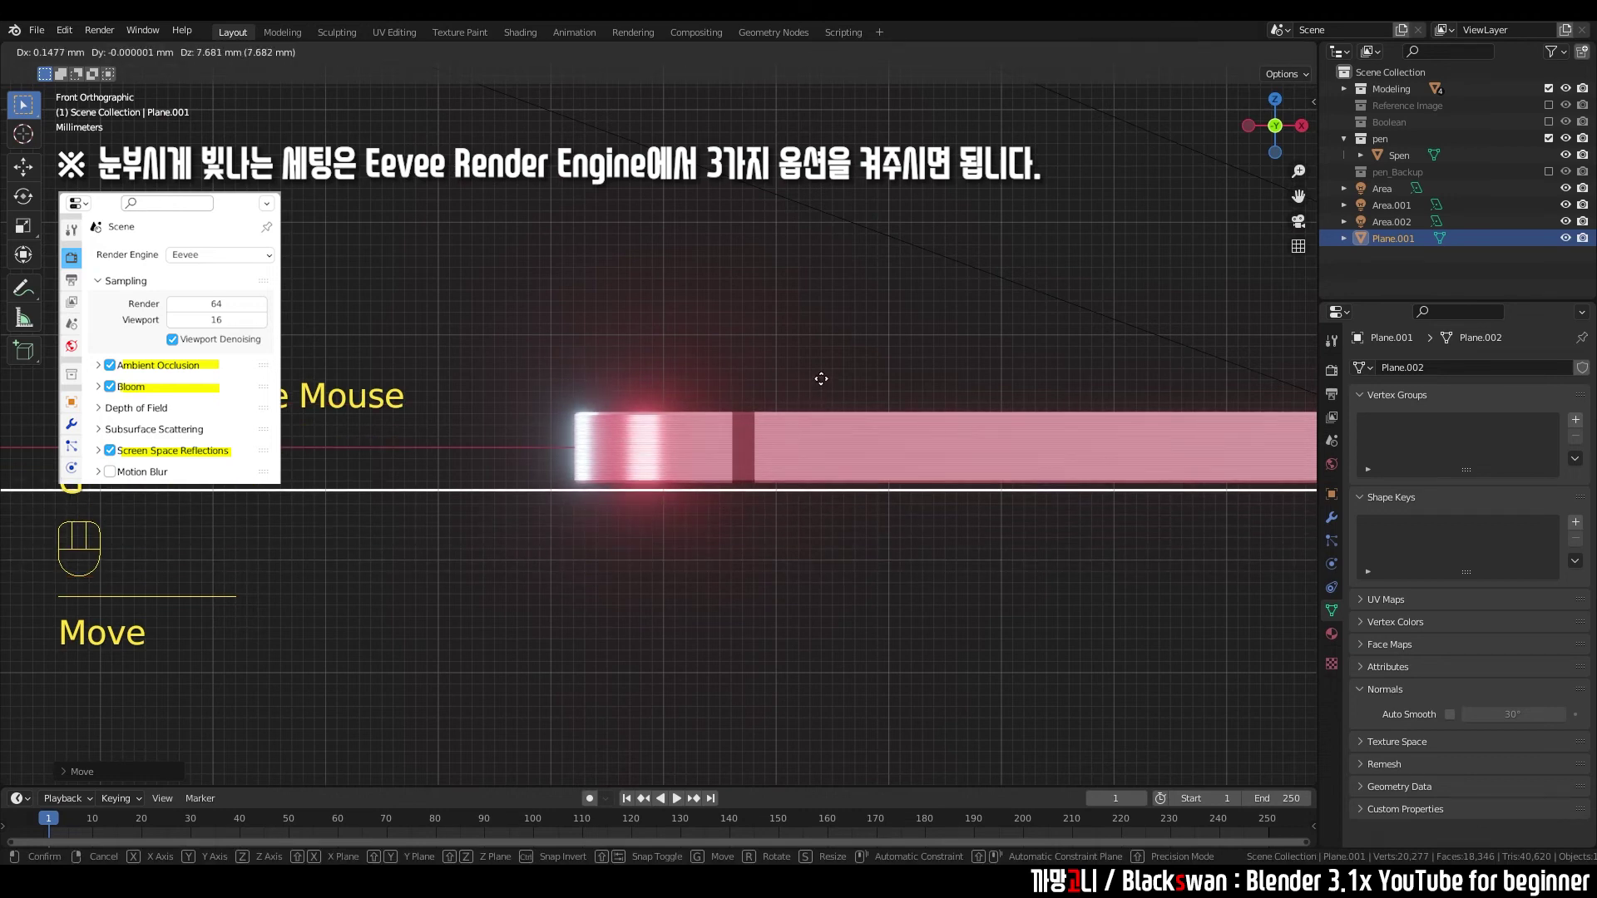
{"action": "scroll", "scroll_direction": "up", "scroll_amount": 3}
{"action": "middle_click", "coordinate": [726, 472]}
{"action": "scroll", "scroll_direction": "up", "scroll_amount": 3}
{"action": "key", "text": "g"}
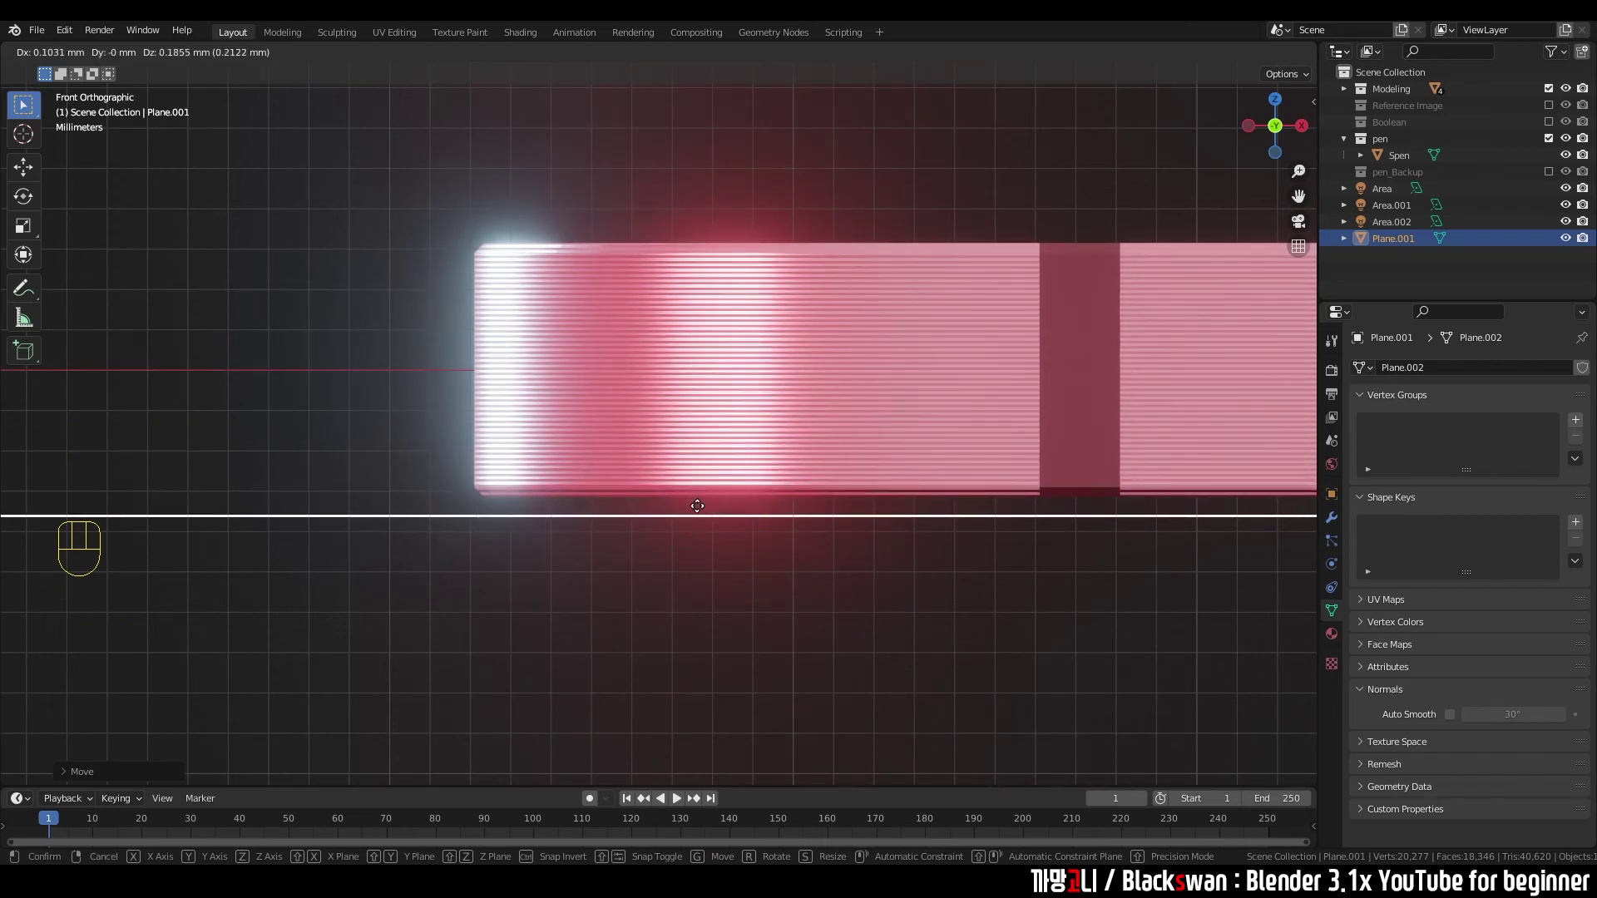
{"action": "scroll", "scroll_direction": "down", "scroll_amount": 3}
{"action": "left_click_drag", "start_coordinate": [815, 542], "coordinate": [807, 580]}
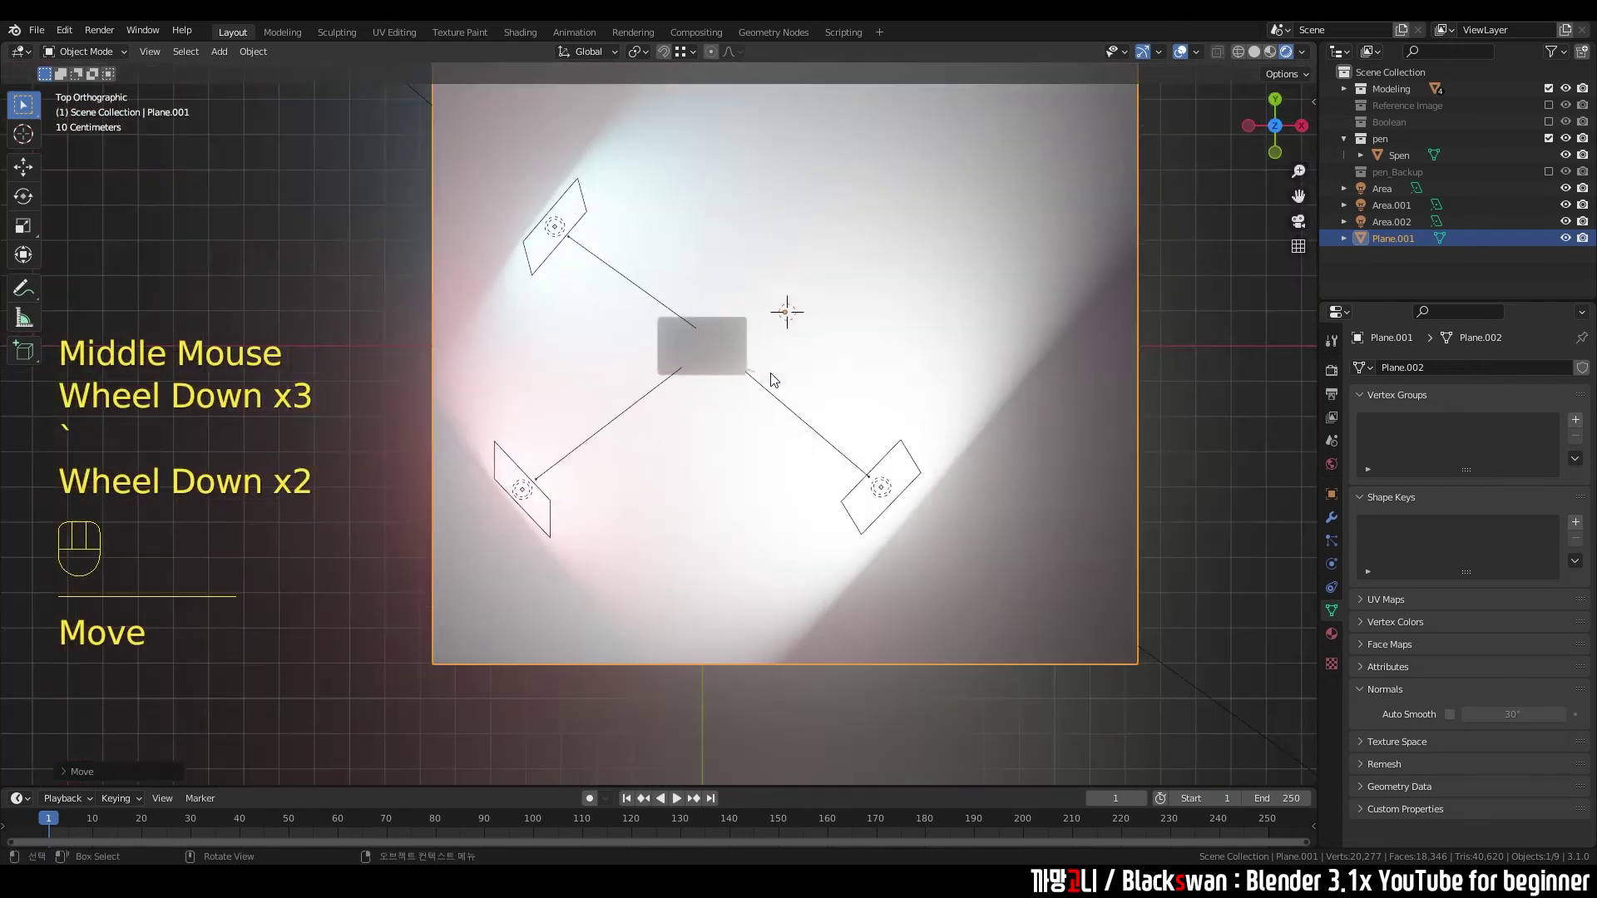
- Select the plane's back and side edges and extrude them upward into walls
{"action": "scroll", "scroll_direction": "down", "scroll_amount": 3}
{"action": "middle_click", "coordinate": [669, 501]}
{"action": "left_click", "coordinate": [935, 453]}
{"action": "left_click", "coordinate": [830, 436]}
{"action": "key", "text": "g"}
{"action": "scroll", "scroll_direction": "up", "scroll_amount": 3}
{"action": "middle_click", "coordinate": [807, 491]}
- Orbit the view to check the corner backdrop around the tablet
{"action": "left_click_drag", "start_coordinate": [826, 470], "coordinate": [803, 368]}
{"action": "scroll", "scroll_direction": "up", "scroll_amount": 3}
{"action": "left_click_drag", "start_coordinate": [770, 458], "coordinate": [805, 465]}
{"action": "scroll", "scroll_direction": "down", "scroll_amount": 3}
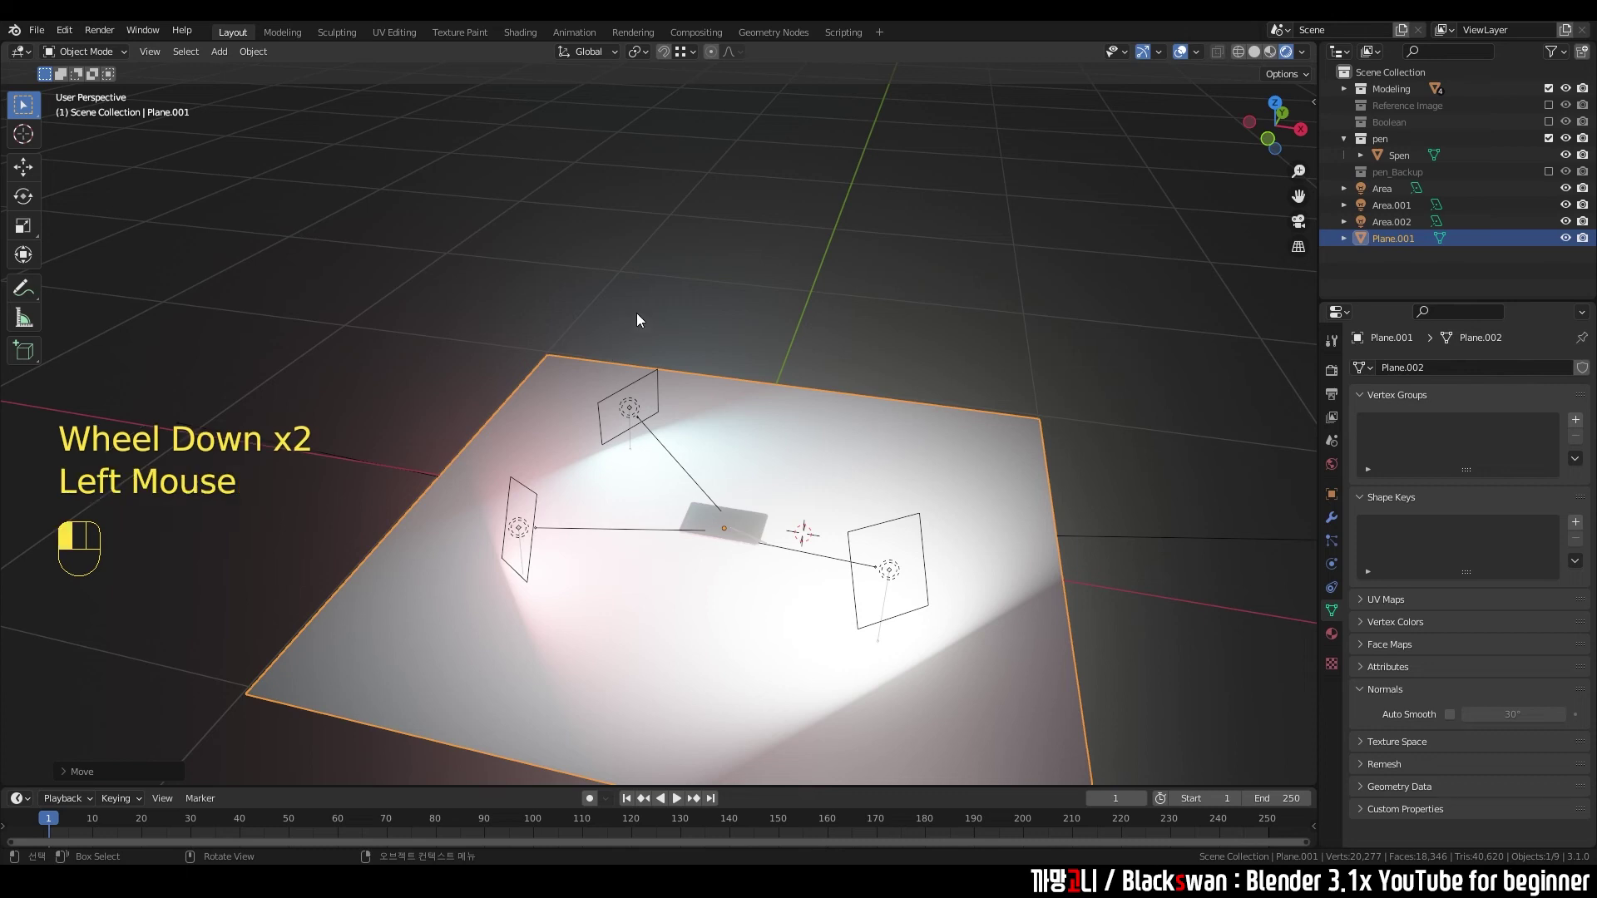
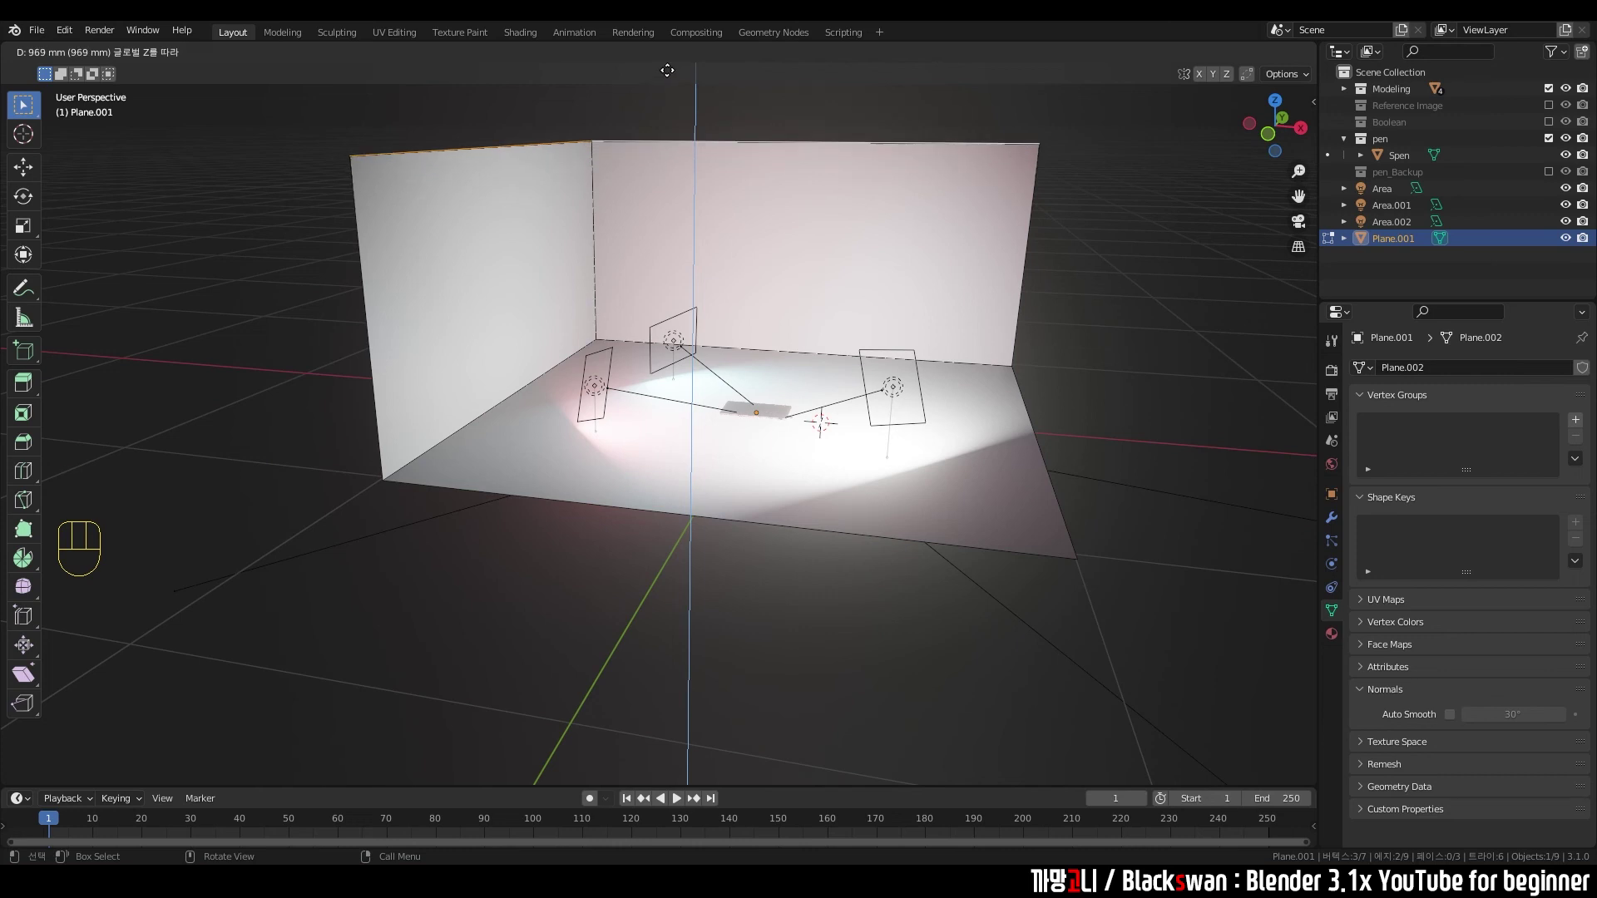
{"action": "scroll", "scroll_direction": "up", "scroll_amount": 3}
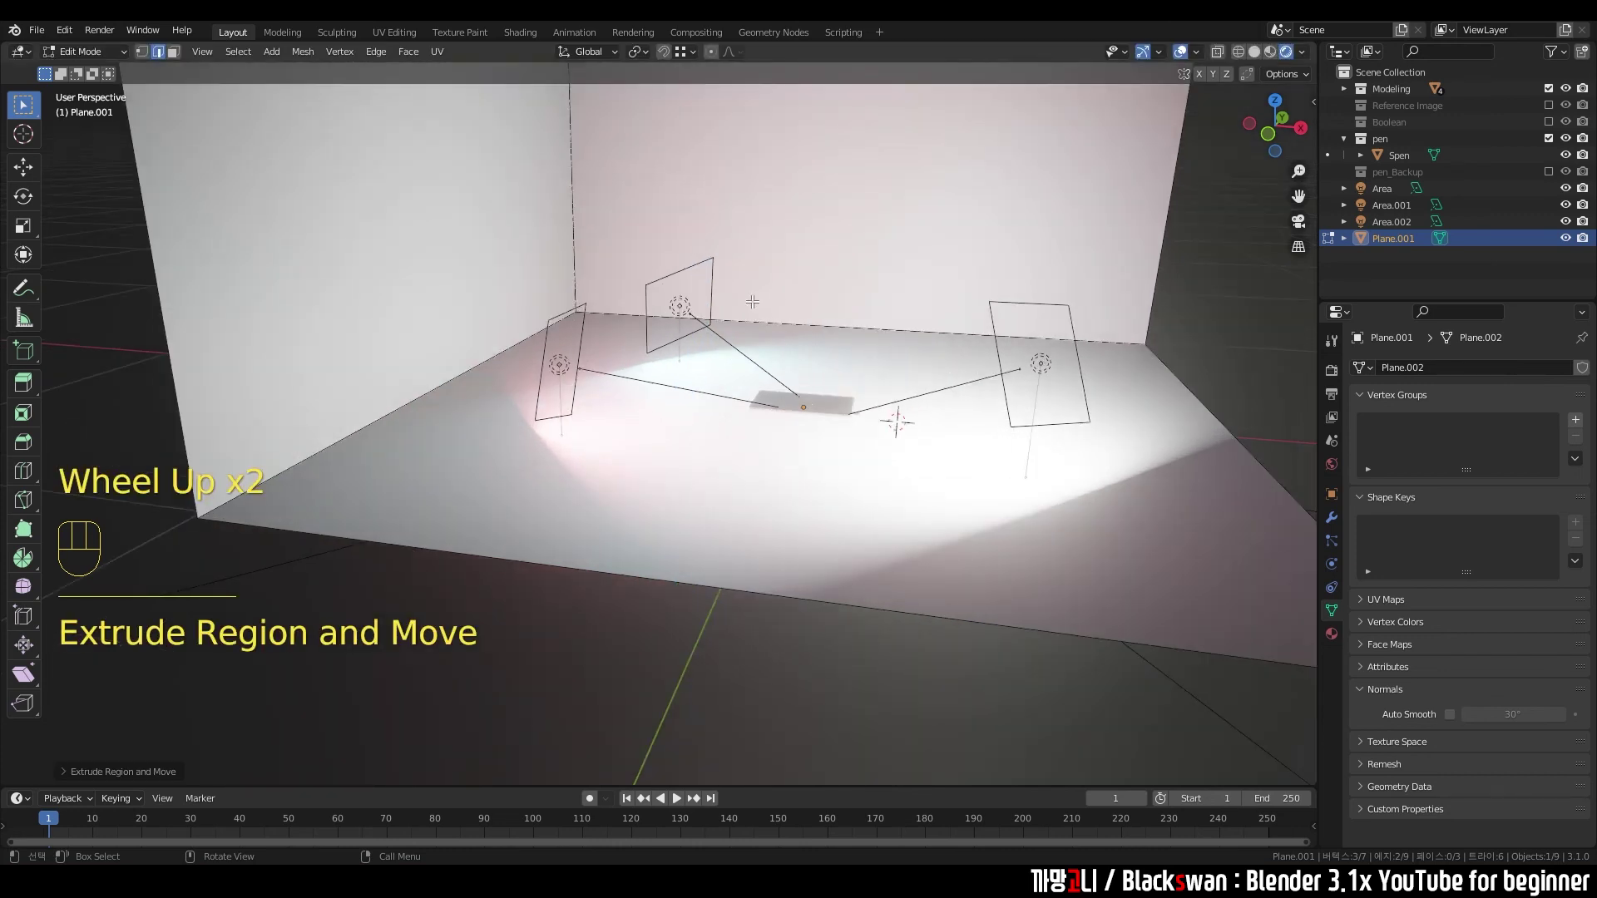
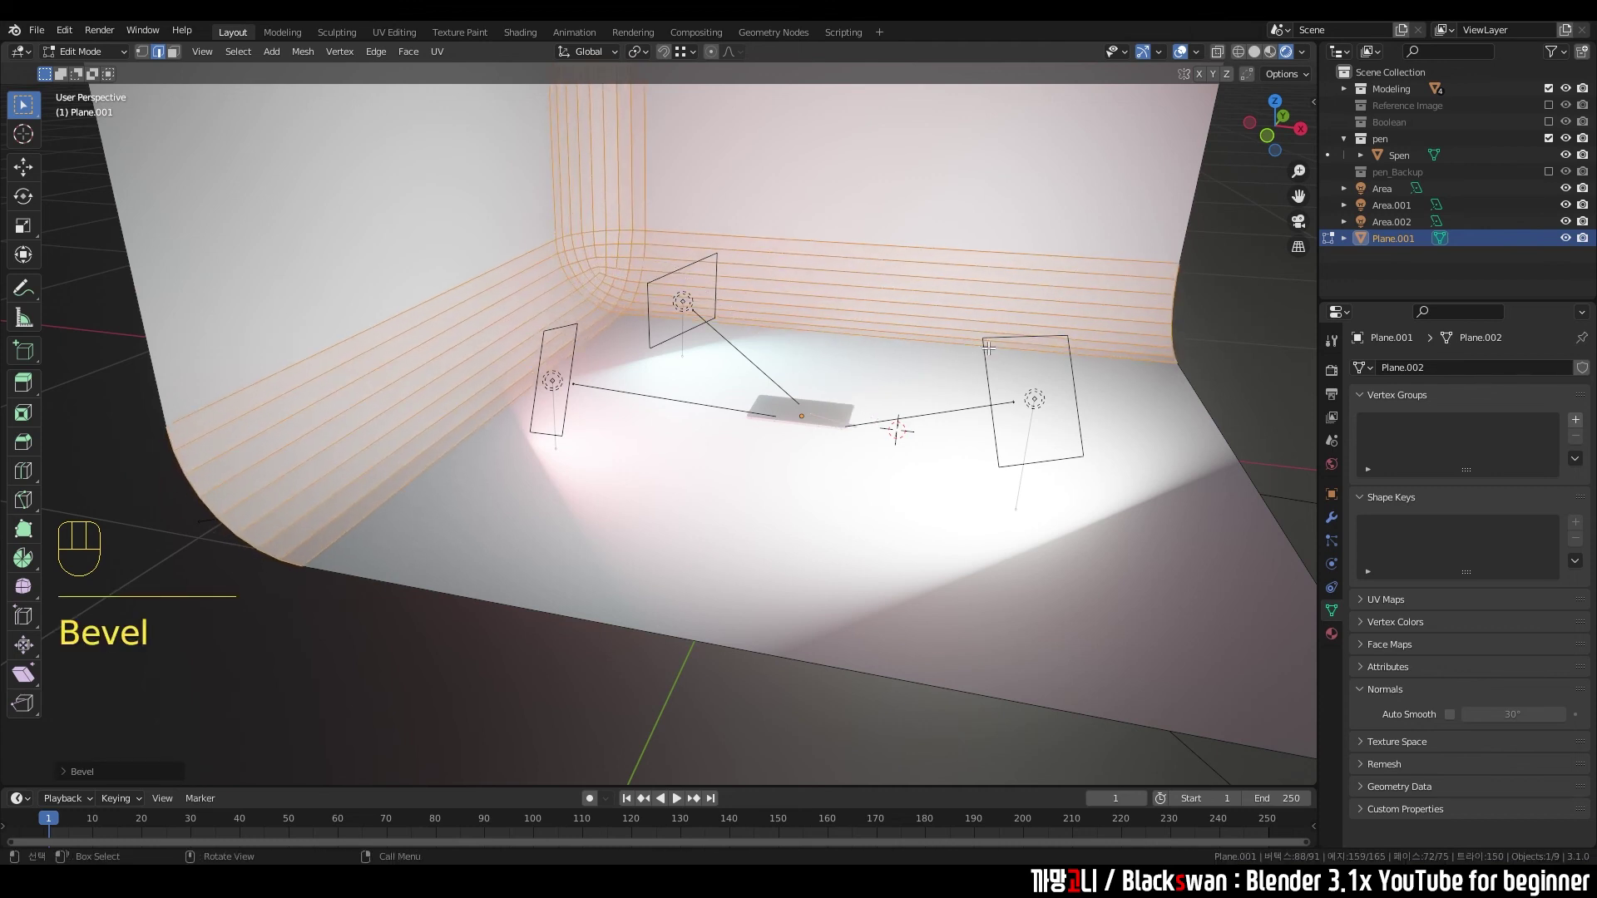
- Bevel the floor-to-wall edges into smooth curves and return to Object Mode
{"action": "left_click_drag", "start_coordinate": [922, 363], "coordinate": [939, 373]}
{"action": "middle_click", "coordinate": [1003, 382]}
{"action": "key", "text": "Tab"}
{"action": "scroll", "scroll_direction": "down", "scroll_amount": 3}
{"action": "middle_click", "coordinate": [988, 381]}
{"action": "left_click_drag", "start_coordinate": [939, 356], "coordinate": [811, 337]}
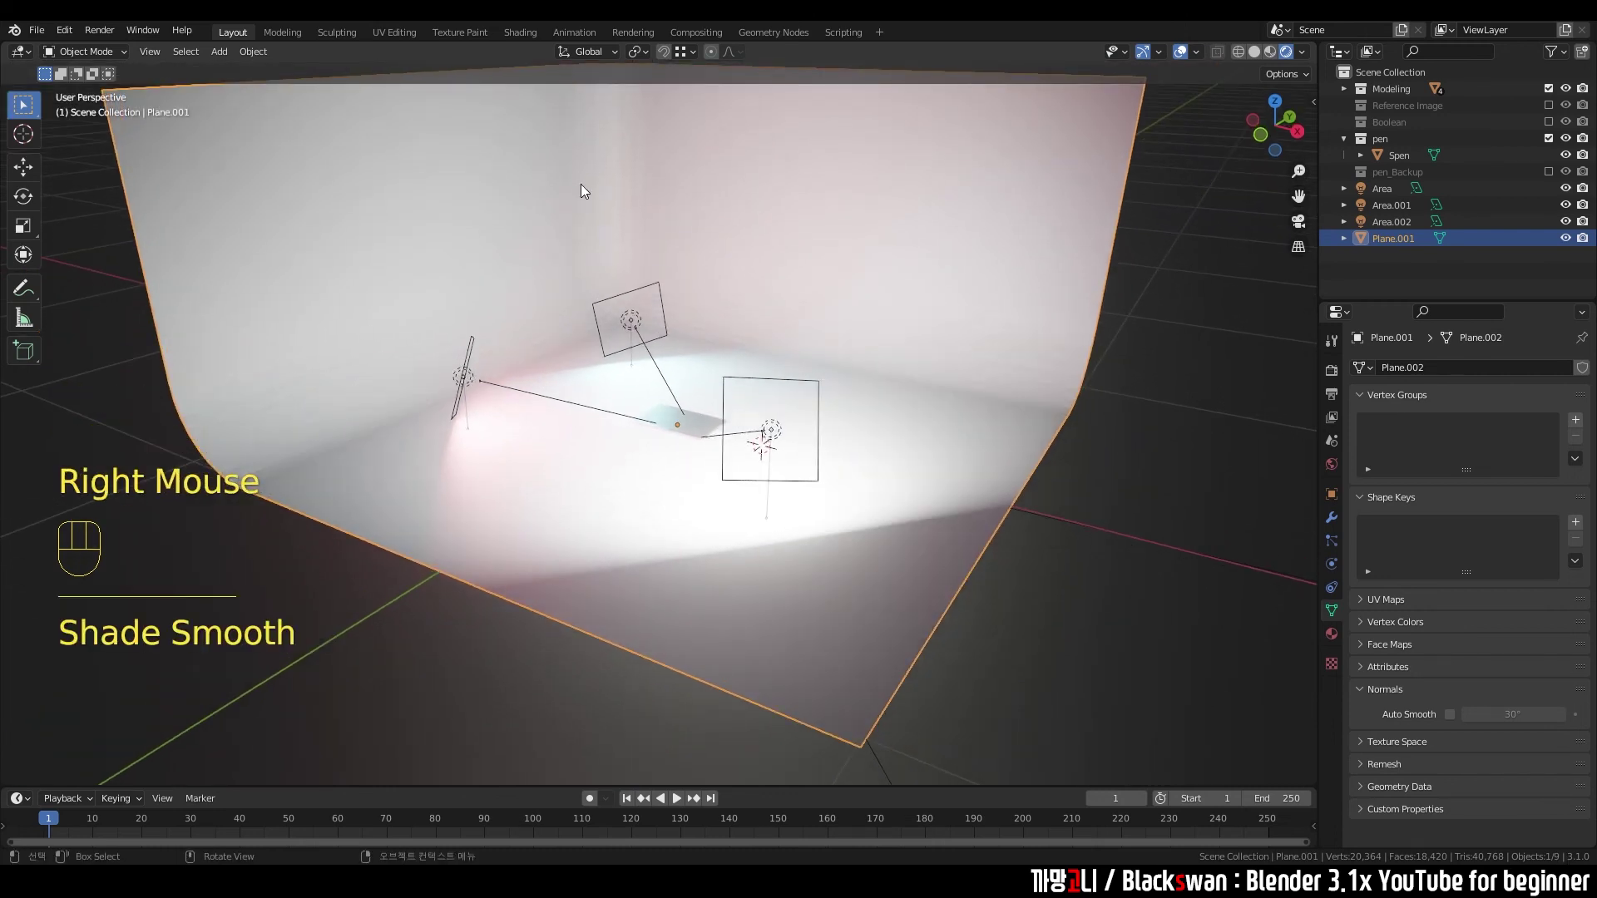
{"action": "scroll", "scroll_direction": "up", "scroll_amount": 3}
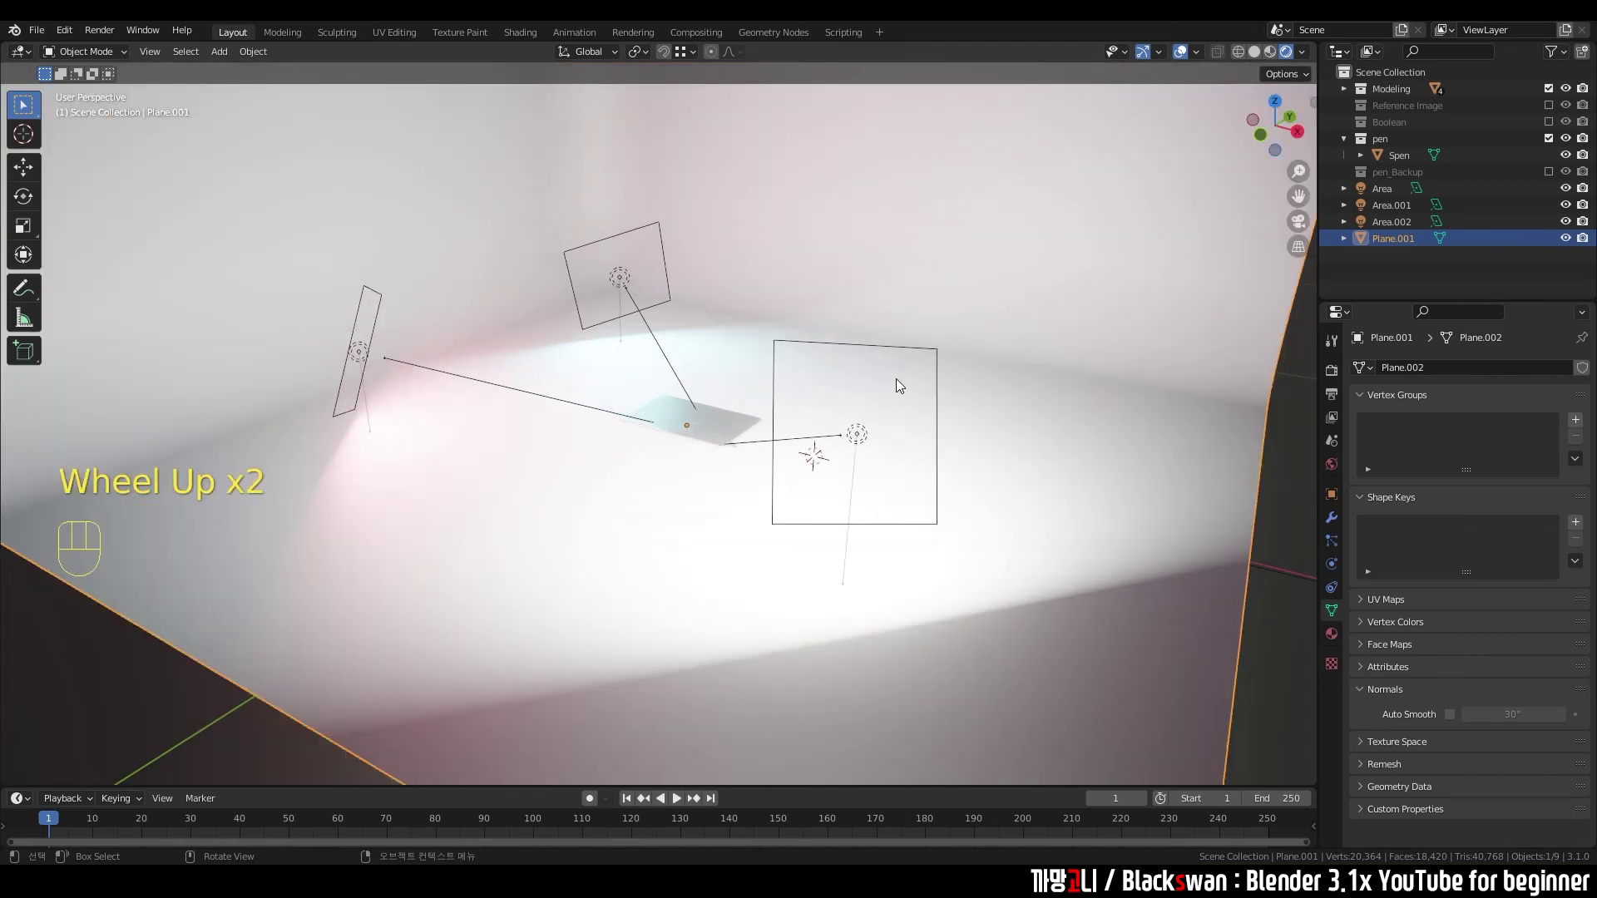
{"action": "scroll", "scroll_direction": "up", "scroll_amount": 3}
{"action": "left_click_drag", "start_coordinate": [678, 487], "coordinate": [615, 533]}
{"action": "left_click_drag", "start_coordinate": [628, 528], "coordinate": [678, 493]}
{"action": "scroll", "scroll_direction": "down", "scroll_amount": 3}
{"action": "middle_click", "coordinate": [767, 444]}
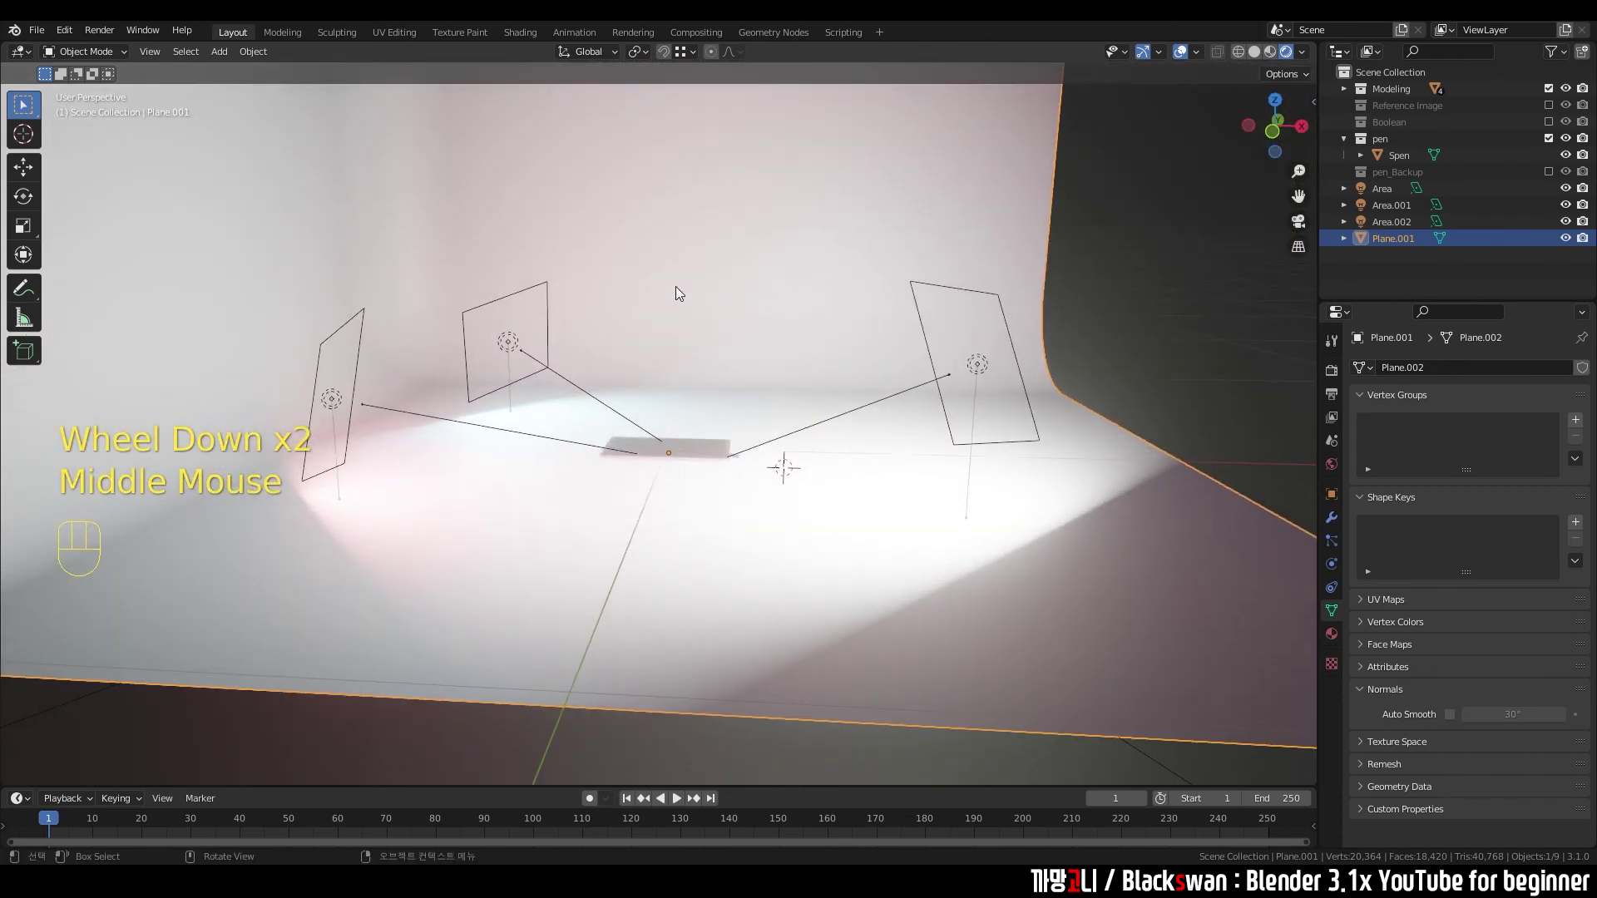
{"action": "scroll", "scroll_direction": "up", "scroll_amount": 3}
{"action": "left_click_drag", "start_coordinate": [696, 528], "coordinate": [695, 573]}
{"action": "left_click_drag", "start_coordinate": [693, 560], "coordinate": [698, 428]}
{"action": "scroll", "scroll_direction": "up", "scroll_amount": 3}
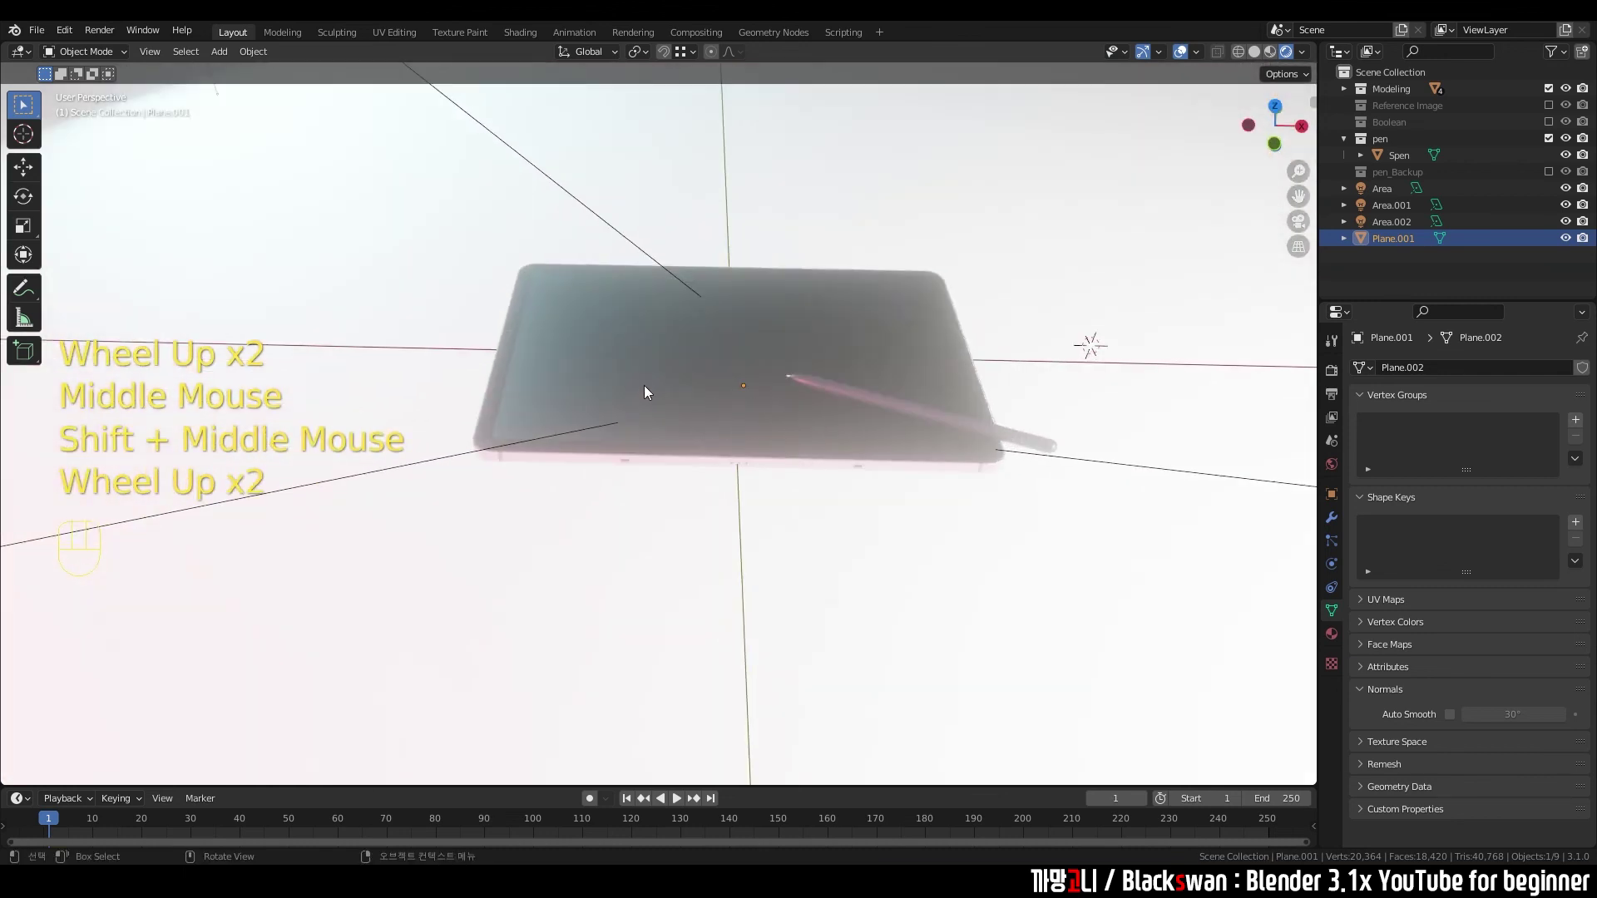
{"action": "scroll", "scroll_direction": "down", "scroll_amount": 3}
{"action": "scroll", "scroll_direction": "down", "scroll_amount": 3}
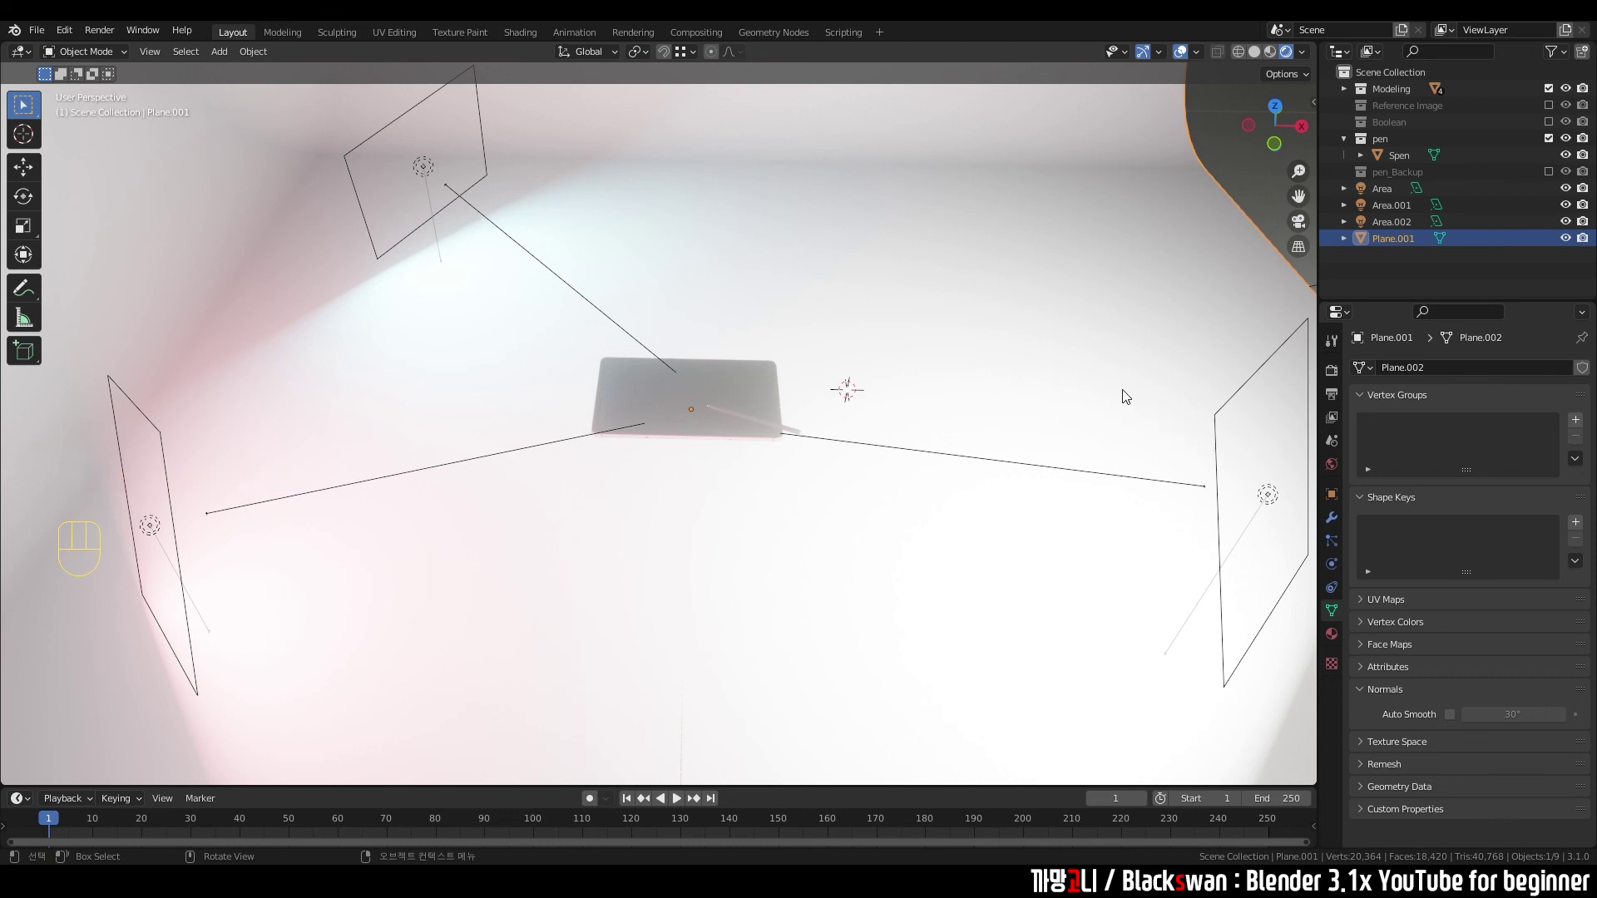
{"action": "scroll", "scroll_direction": "down", "scroll_amount": 3}
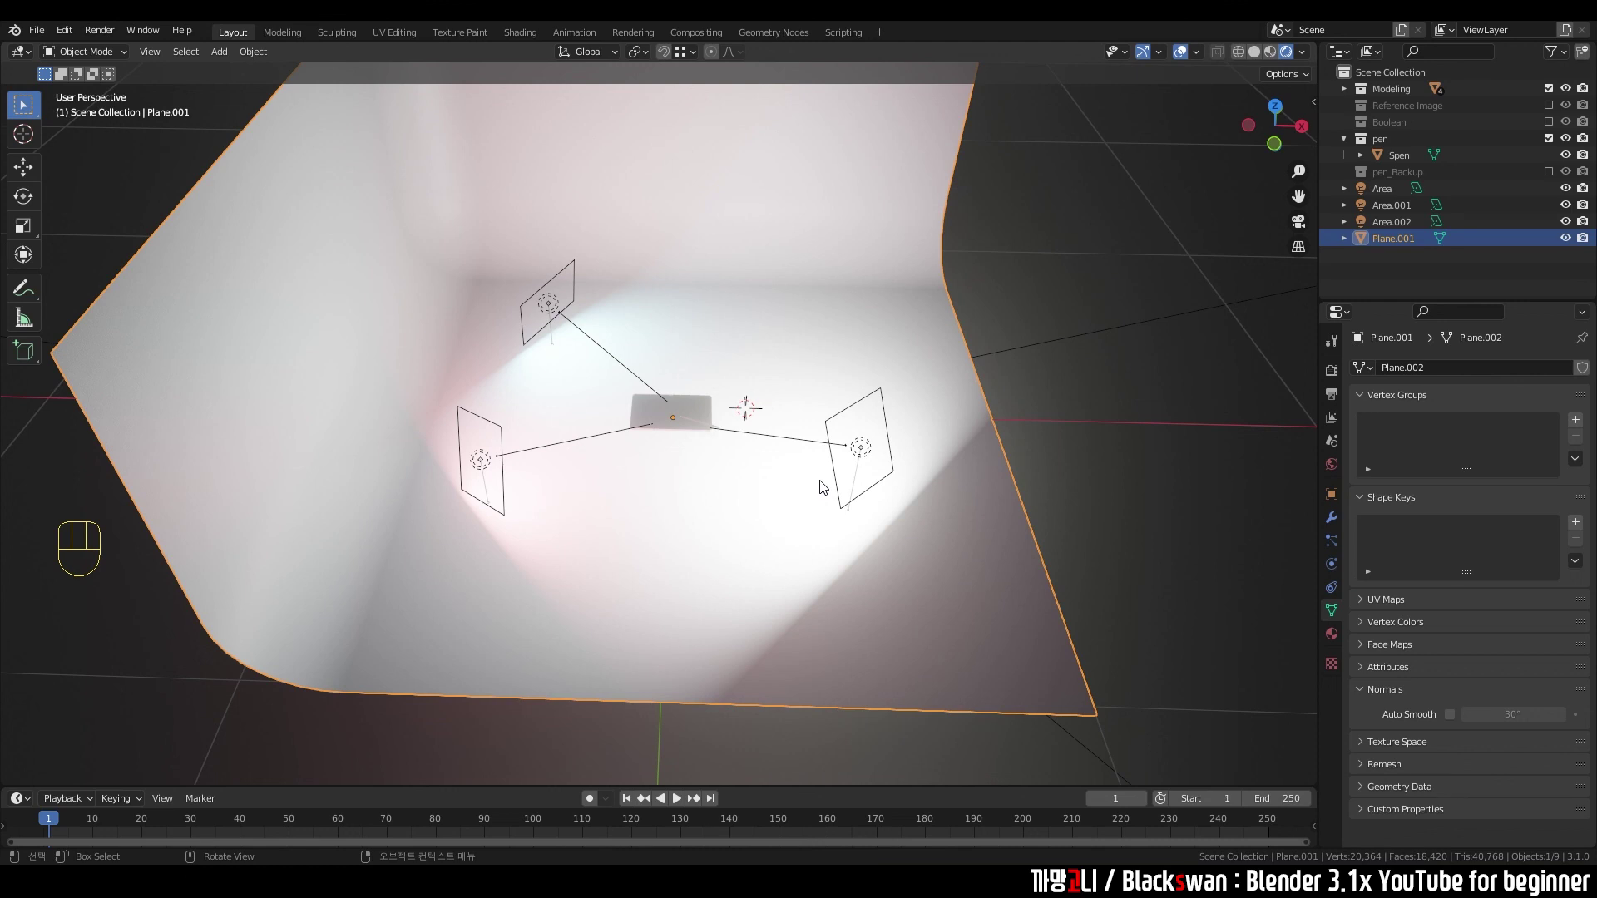